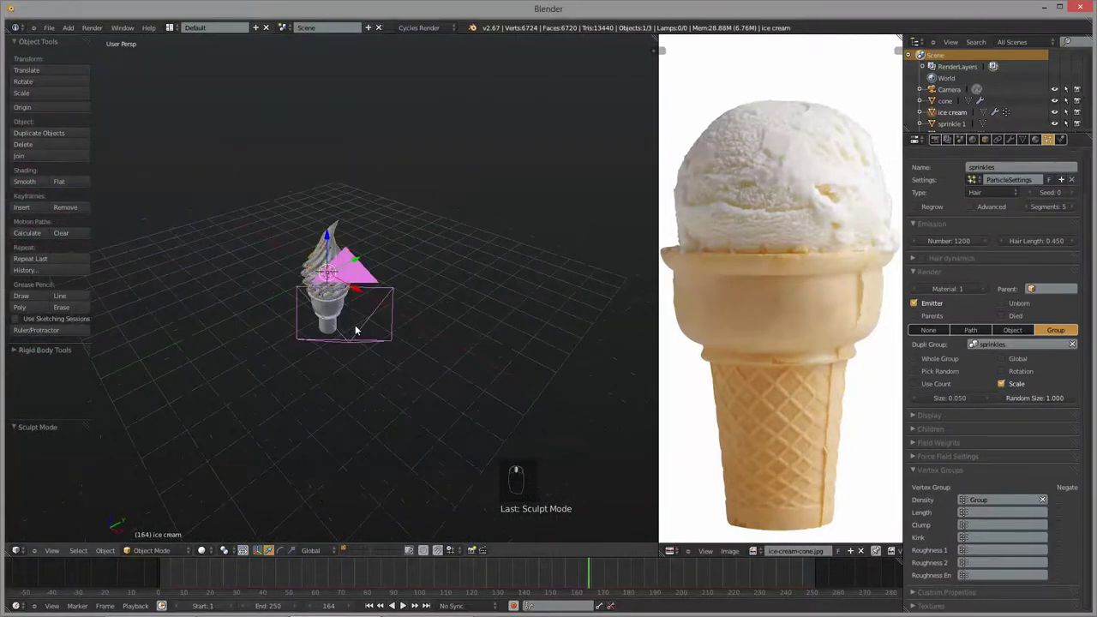
- Set a front view of the scene and frame the cone together with the camera
{"action": "key", "text": "KP_1"}
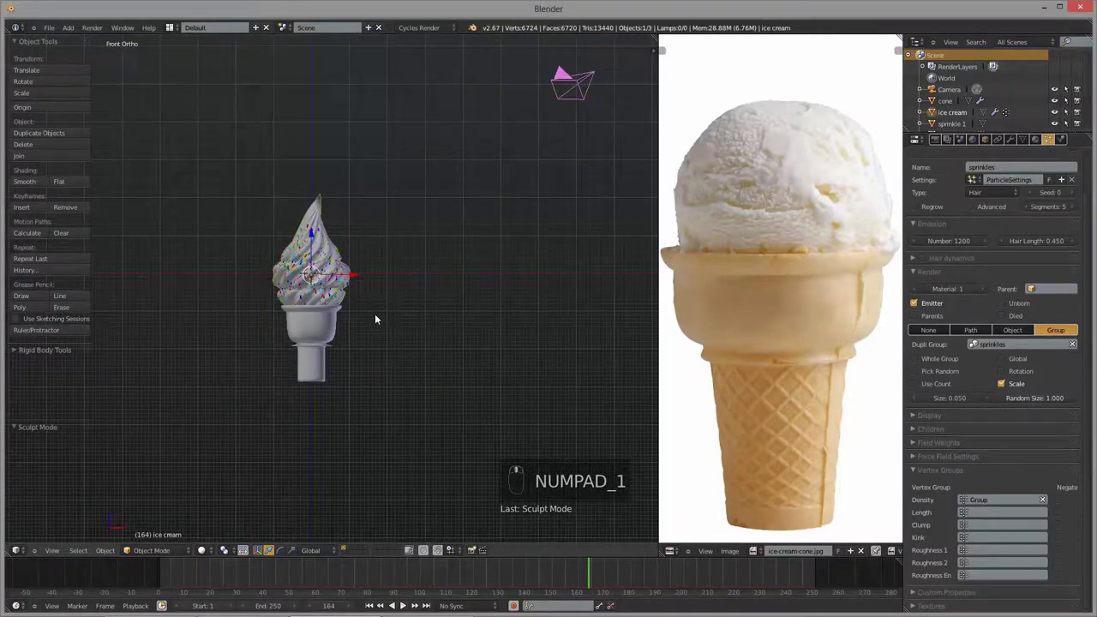
{"action": "key", "text": "KP_1"}
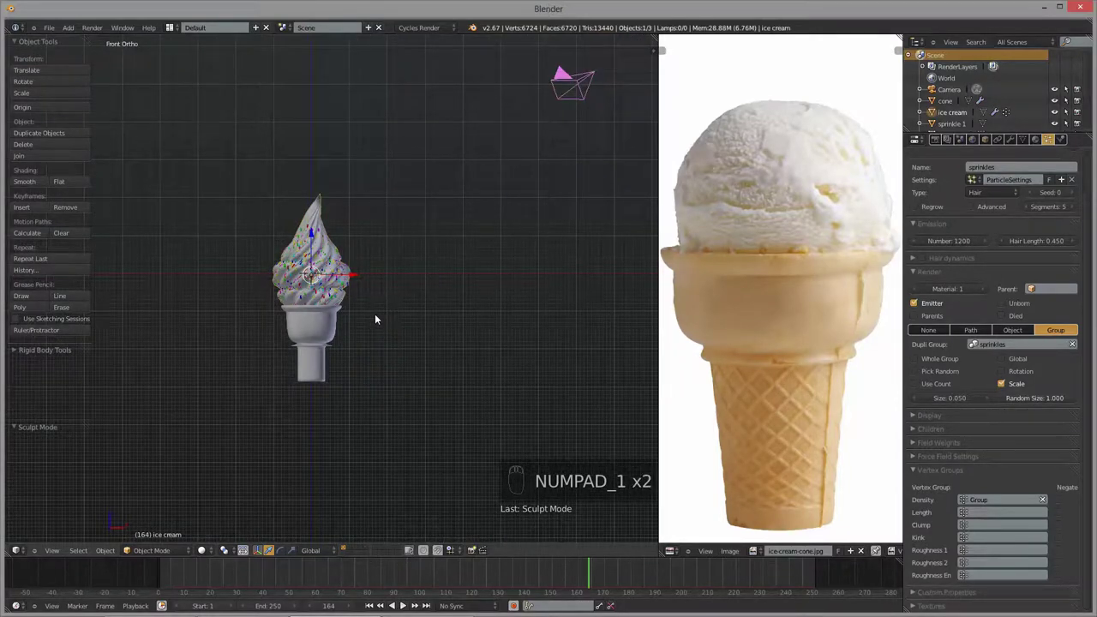
{"action": "key", "text": "KP_5"}
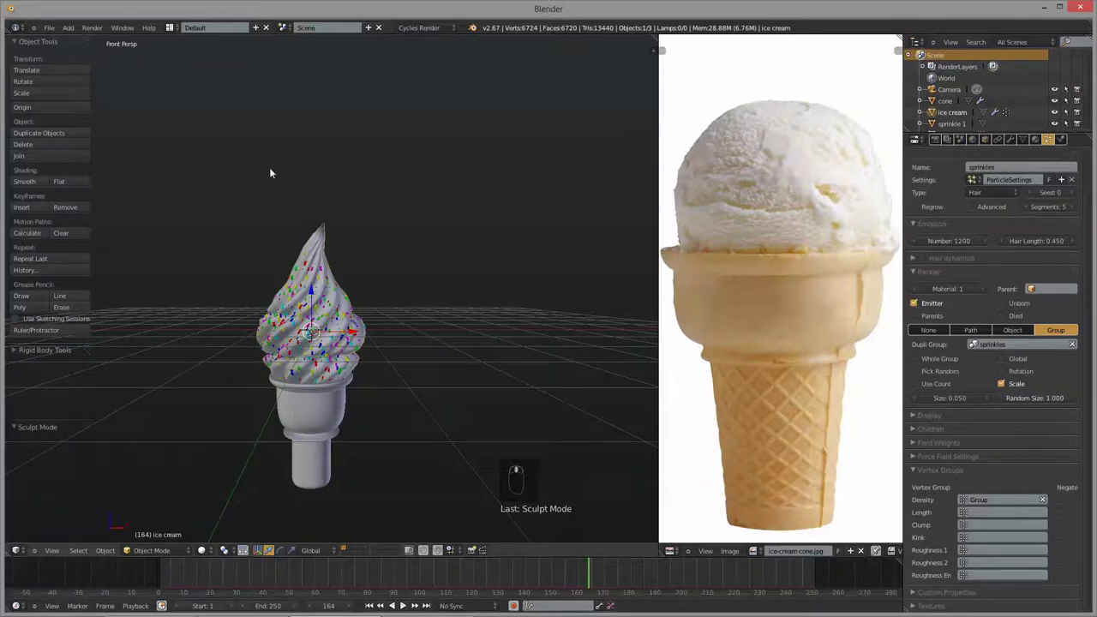
{"action": "middle_click", "coordinate": [391, 330]}
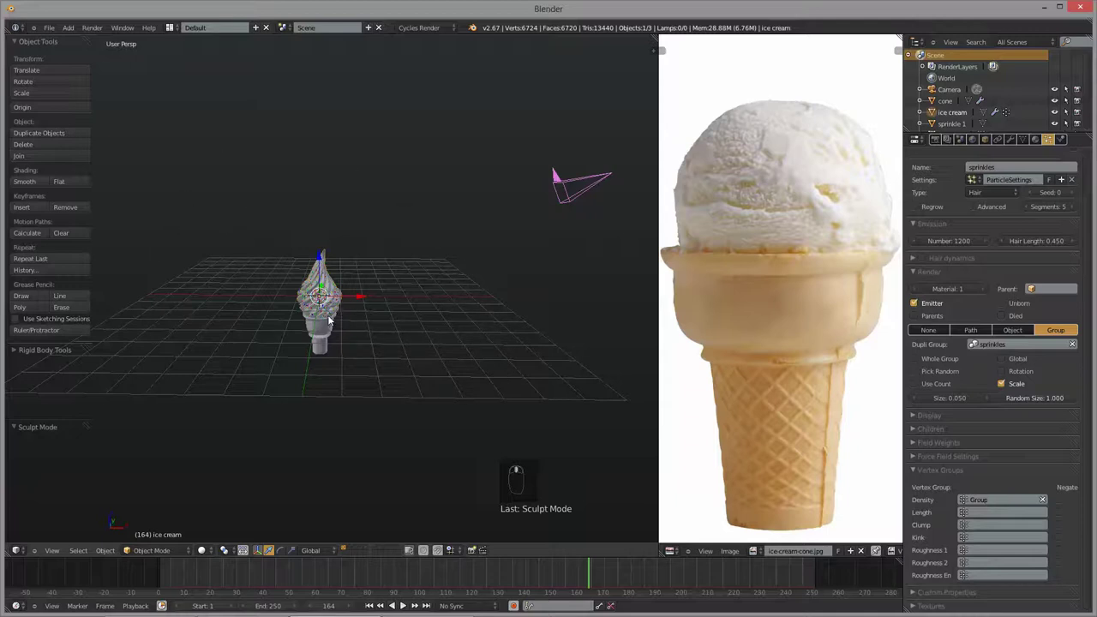
{"action": "key", "text": "KP_5"}
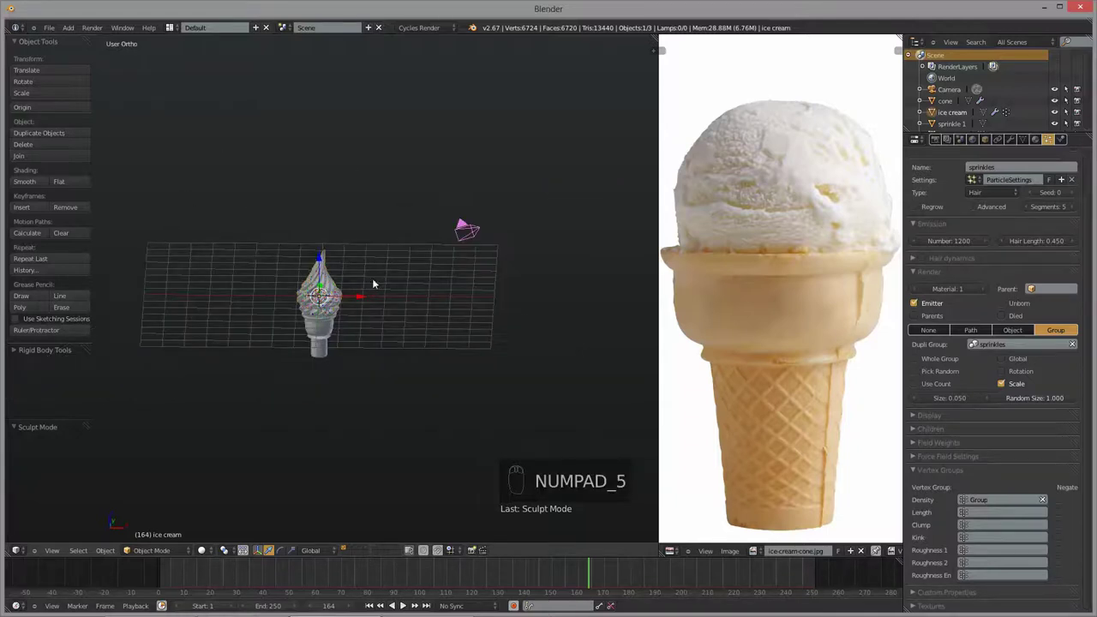
{"action": "left_click_drag", "start_coordinate": [404, 175], "coordinate": [561, 197]}
{"action": "left_click_drag", "start_coordinate": [561, 197], "coordinate": [313, 288]}
- Move the camera toward the cone and settle on a front perspective view of it
{"action": "key", "text": "g"}
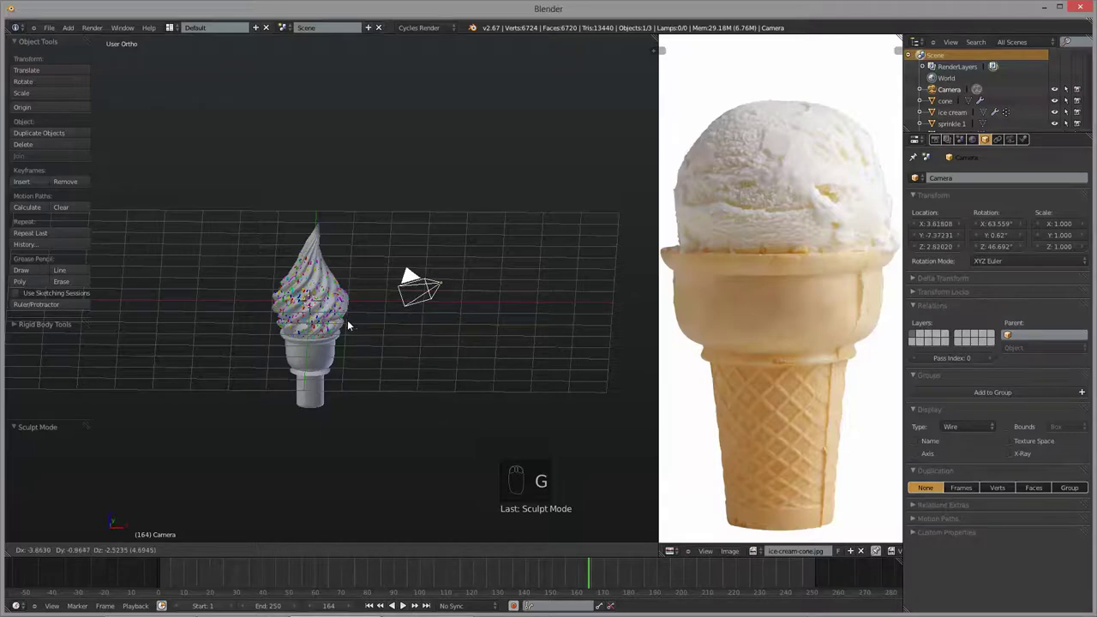
{"action": "left_click_drag", "start_coordinate": [369, 329], "coordinate": [395, 261]}
{"action": "key", "text": "KP_1"}
{"action": "key", "text": "KP_5"}
{"action": "middle_click", "coordinate": [421, 315]}
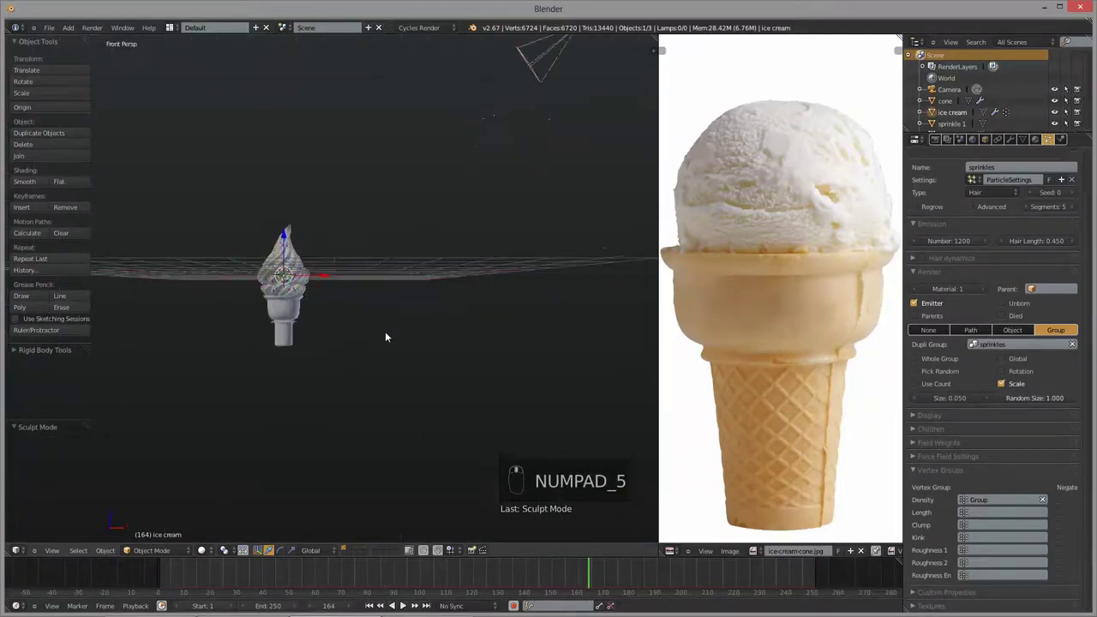
{"action": "key", "text": "KP_1"}
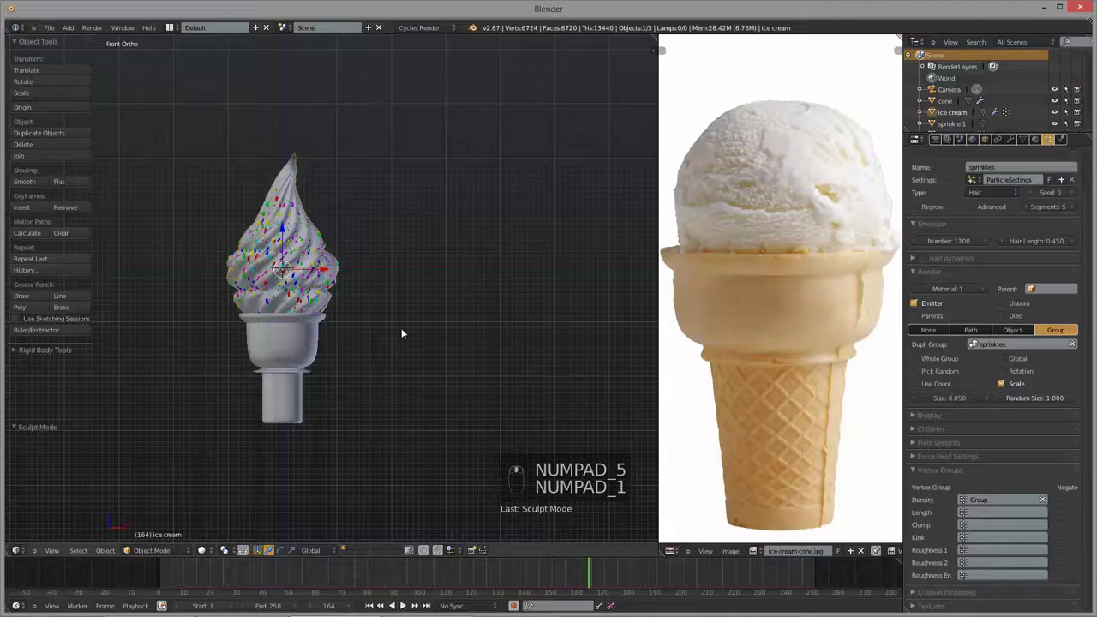
{"action": "key", "text": "KP_5"}
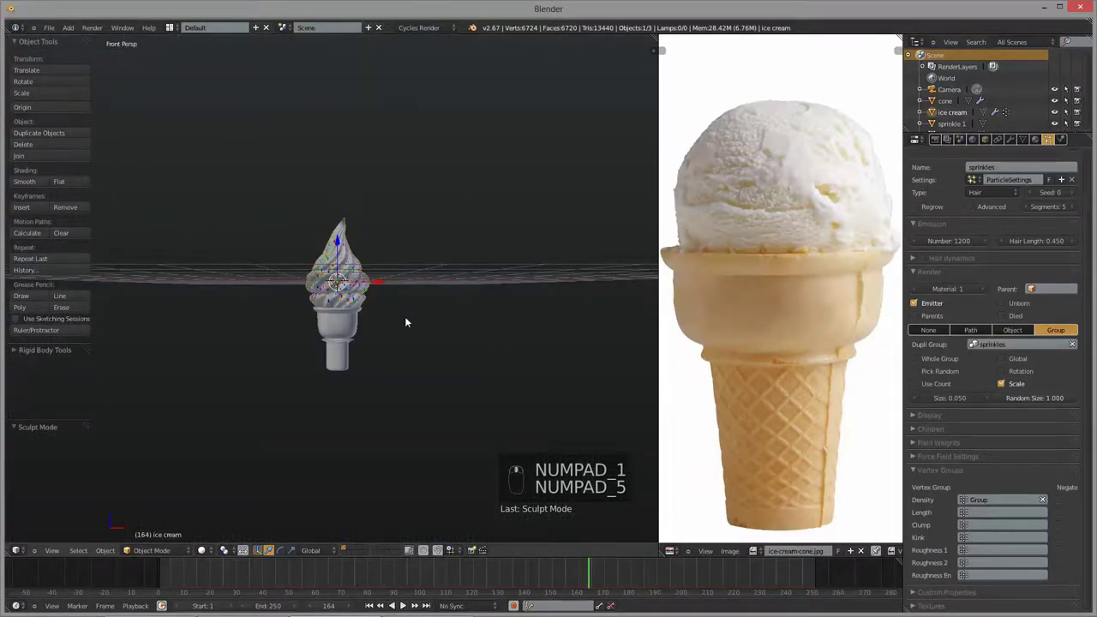
- Align the camera to the current view and shift it sideways a little
{"action": "key", "text": "ctrl+alt+KP_0"}
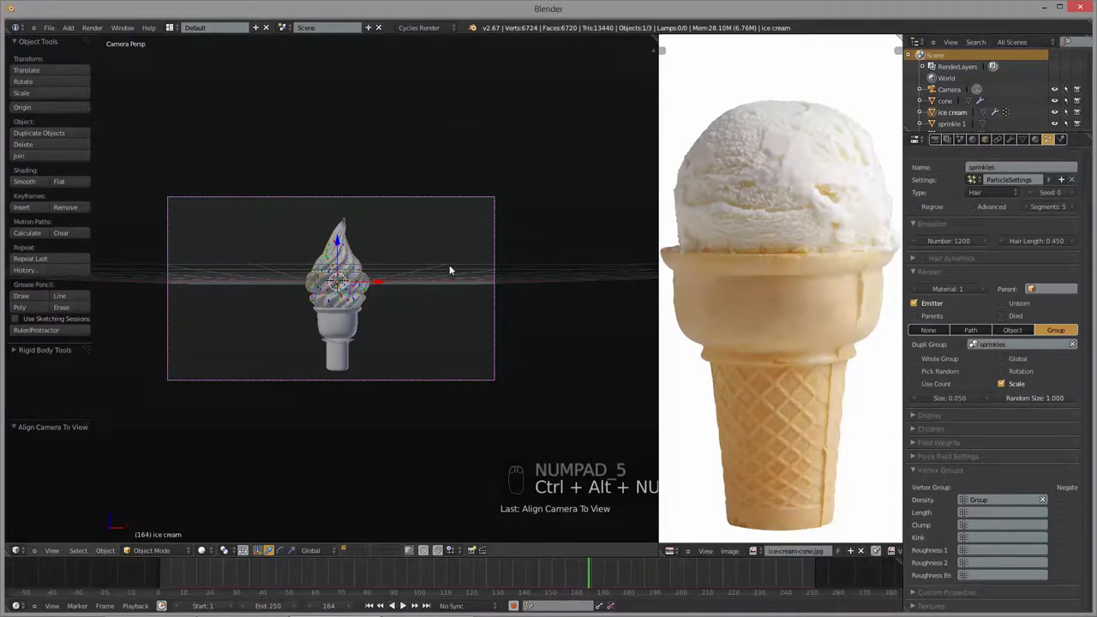
{"action": "left_click_drag", "start_coordinate": [502, 273], "coordinate": [343, 380]}
{"action": "key", "text": "g"}
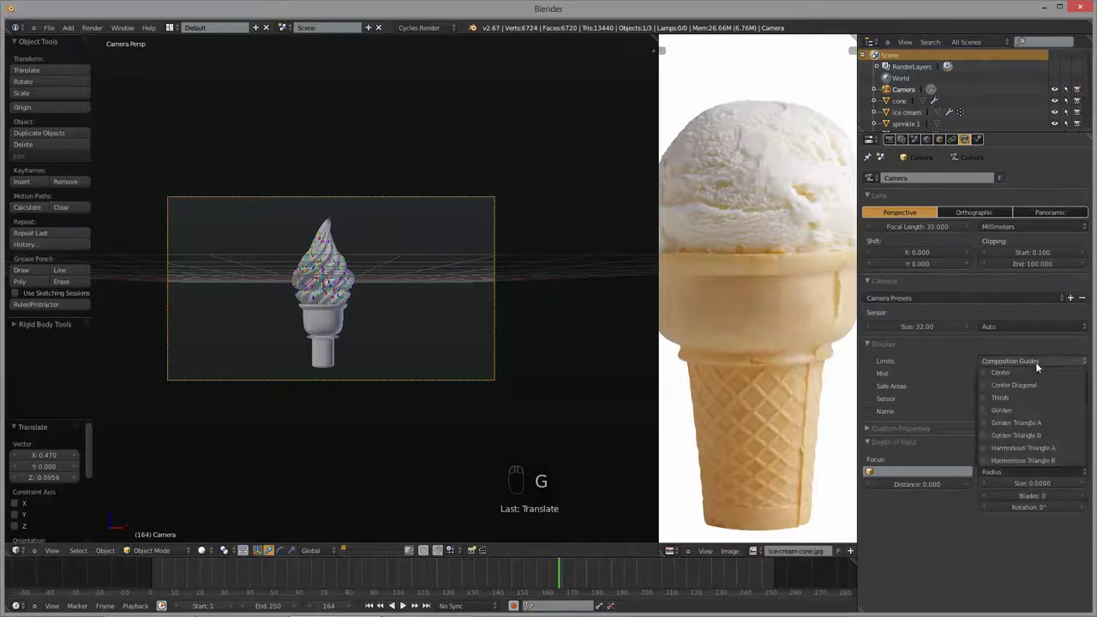
- Leave the composition guides and move the camera so the cone sits left of centre in the shot
{"action": "left_click", "coordinate": [1006, 401]}
{"action": "left_click_drag", "start_coordinate": [441, 312], "coordinate": [404, 323]}
{"action": "key", "text": "g"}
{"action": "left_click_drag", "start_coordinate": [404, 322], "coordinate": [510, 337]}
{"action": "key", "text": "g"}
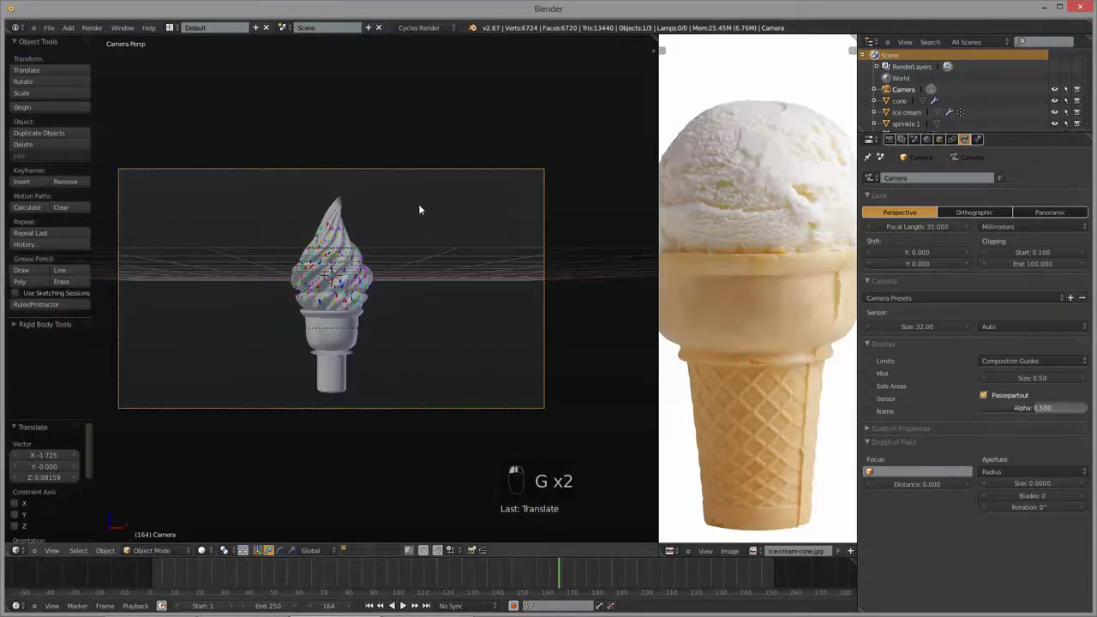
{"action": "left_click", "coordinate": [323, 349]}
{"action": "key", "text": "g"}
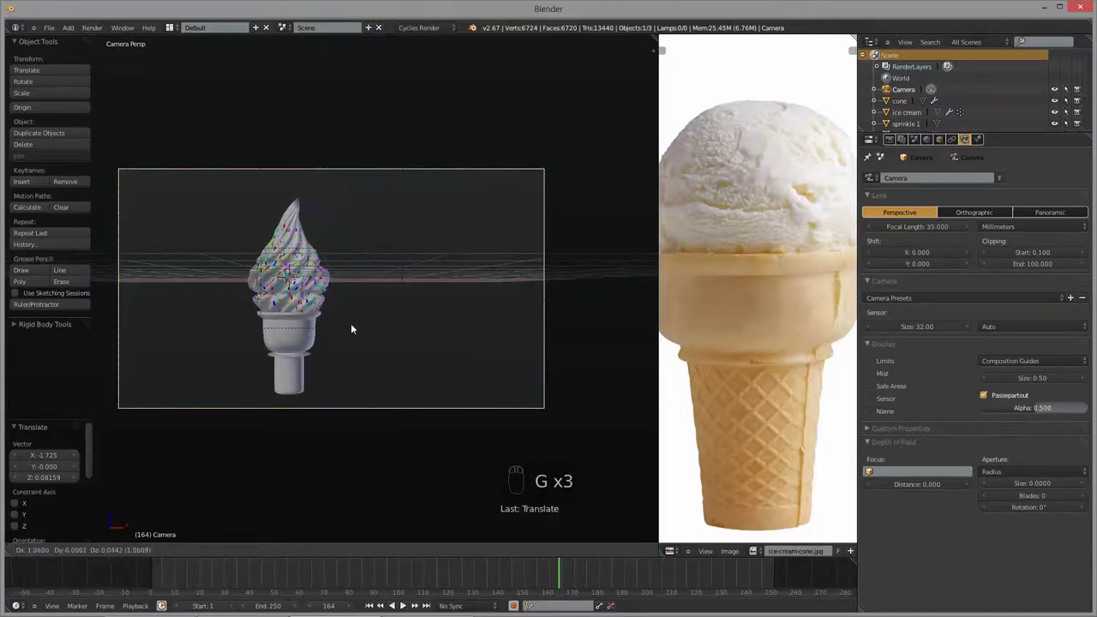
- Zoom in to inspect the sprinkles on the cone, then back out to the whole cone
{"action": "left_click_drag", "start_coordinate": [367, 347], "coordinate": [281, 261]}
{"action": "left_click_drag", "start_coordinate": [282, 260], "coordinate": [245, 300]}
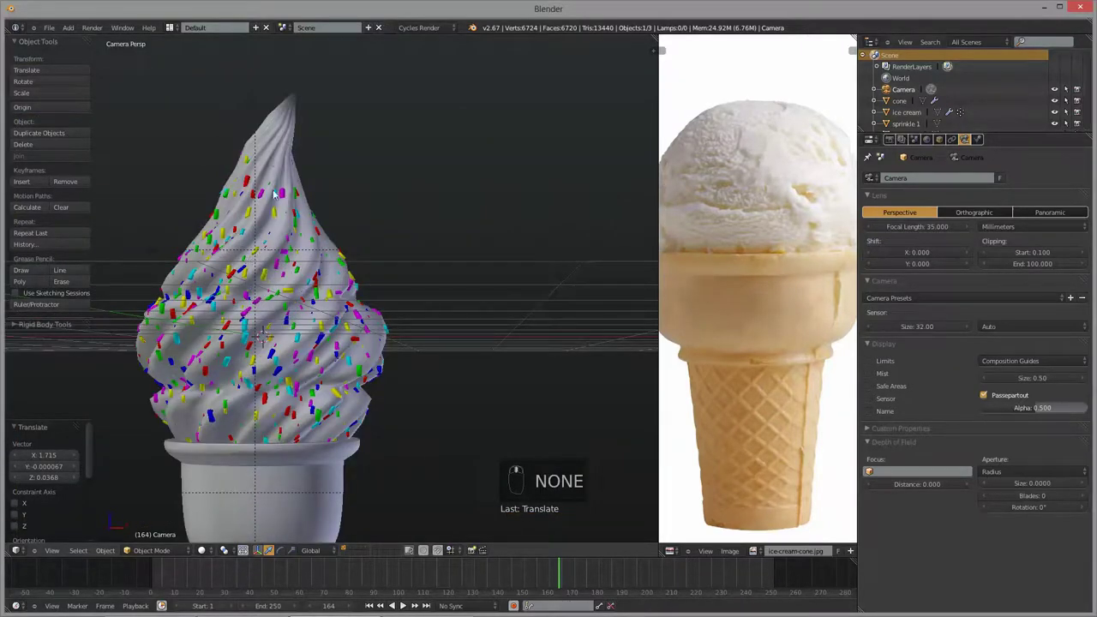
{"action": "middle_click", "coordinate": [253, 375]}
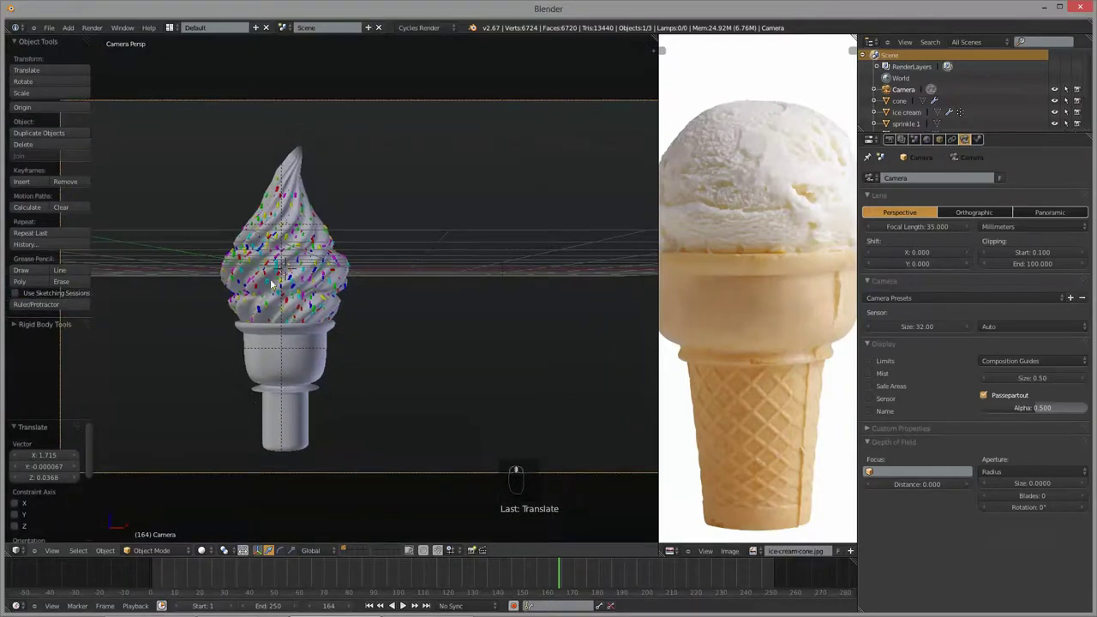
- Raise the camera above the cone and check the framing through the camera view
{"action": "key", "text": "g"}
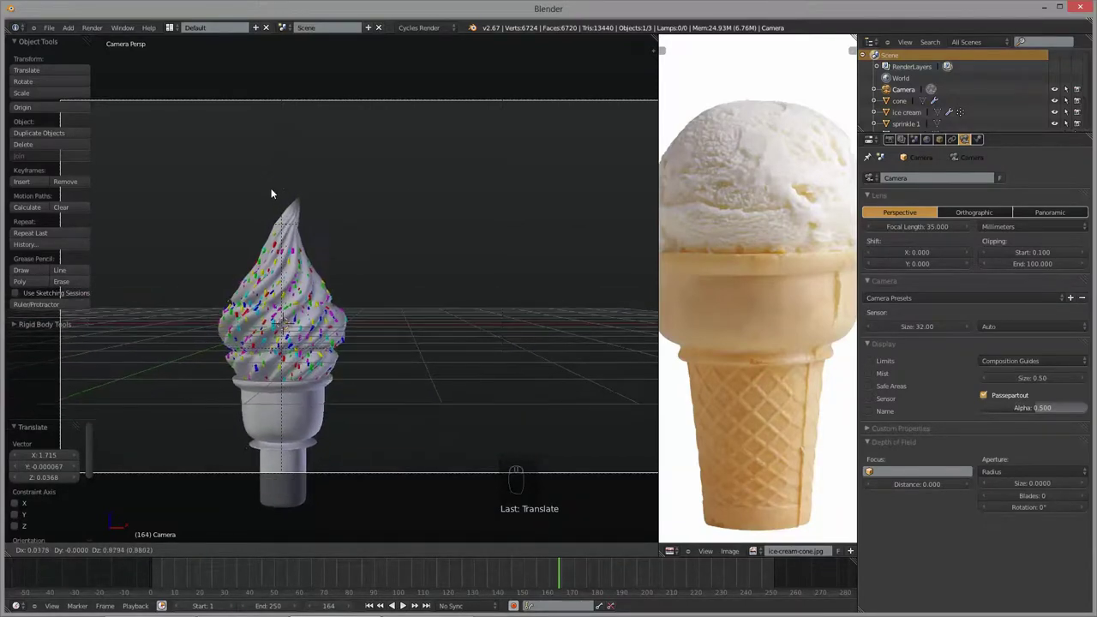
{"action": "left_click_drag", "start_coordinate": [311, 297], "coordinate": [273, 275]}
{"action": "key", "text": "KP_0"}
{"action": "key", "text": "KP_0"}
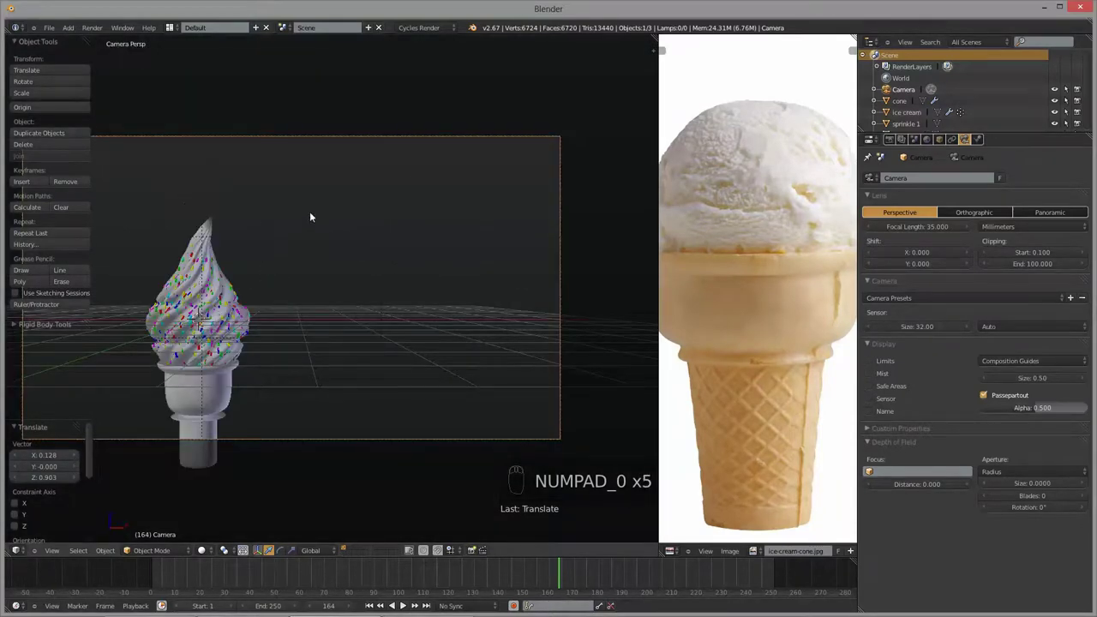
{"action": "middle_click", "coordinate": [296, 229]}
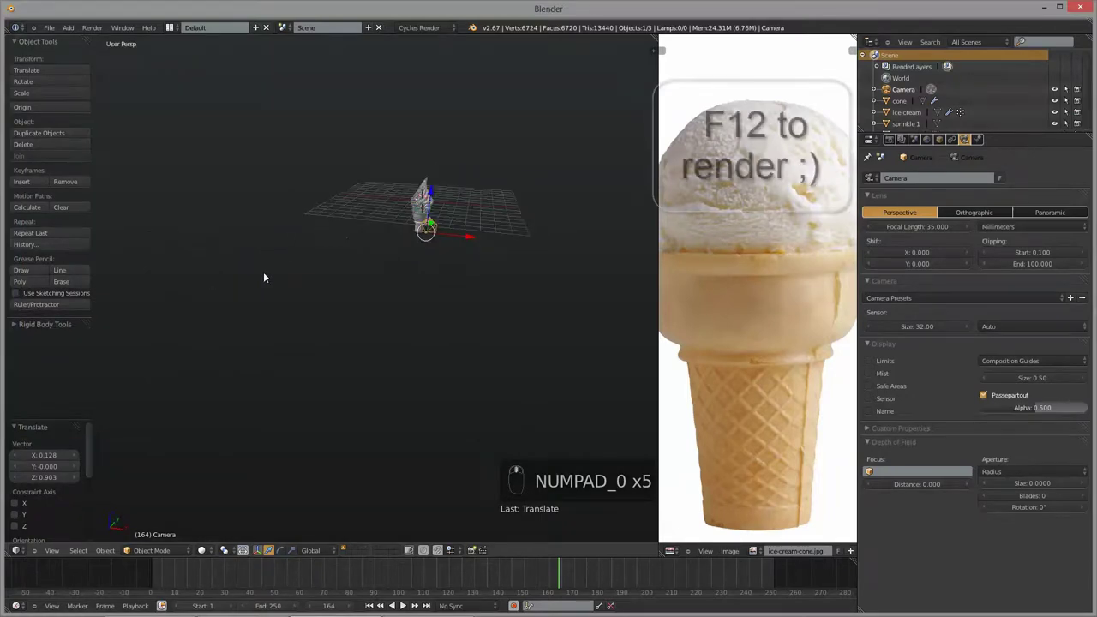
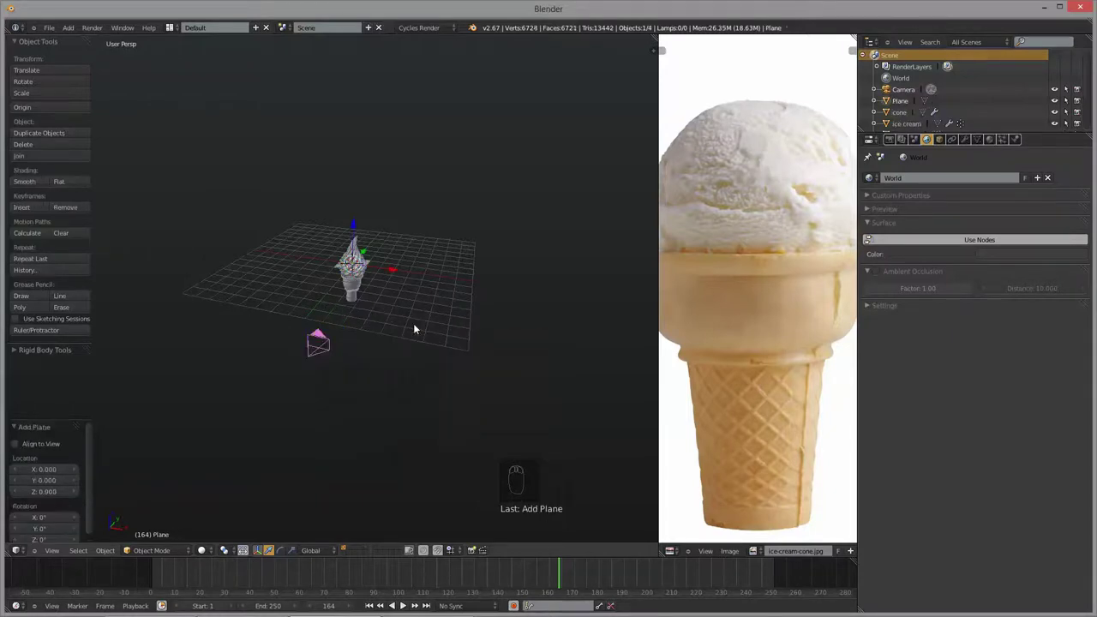
- Move the Plane away from the cone and stand it upright from the side view
{"action": "key", "text": "KP_7"}
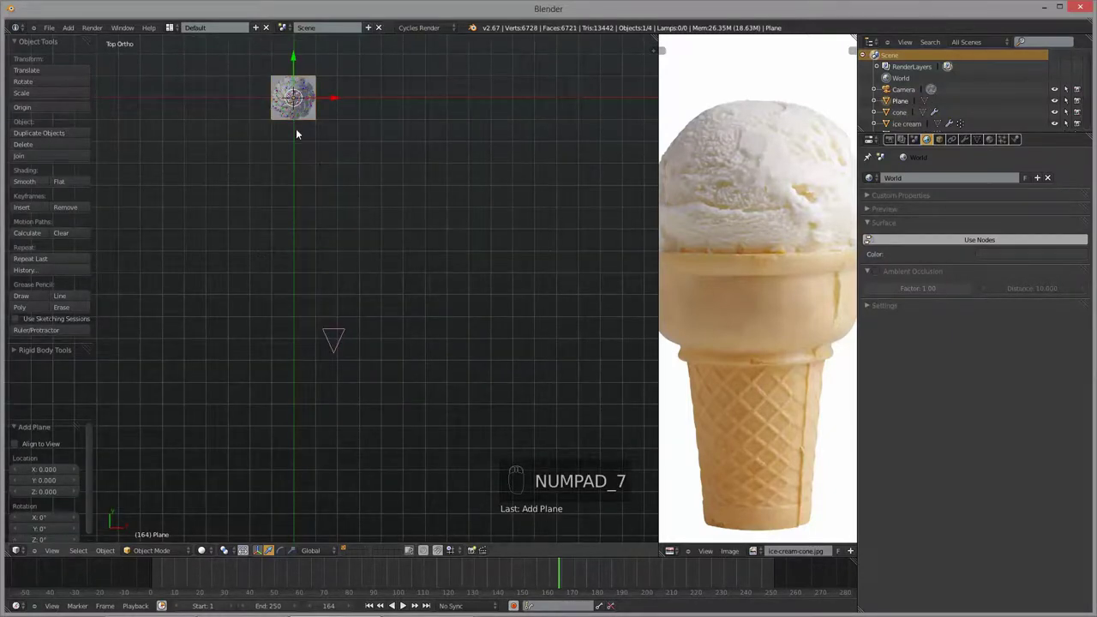
{"action": "key", "text": "g"}
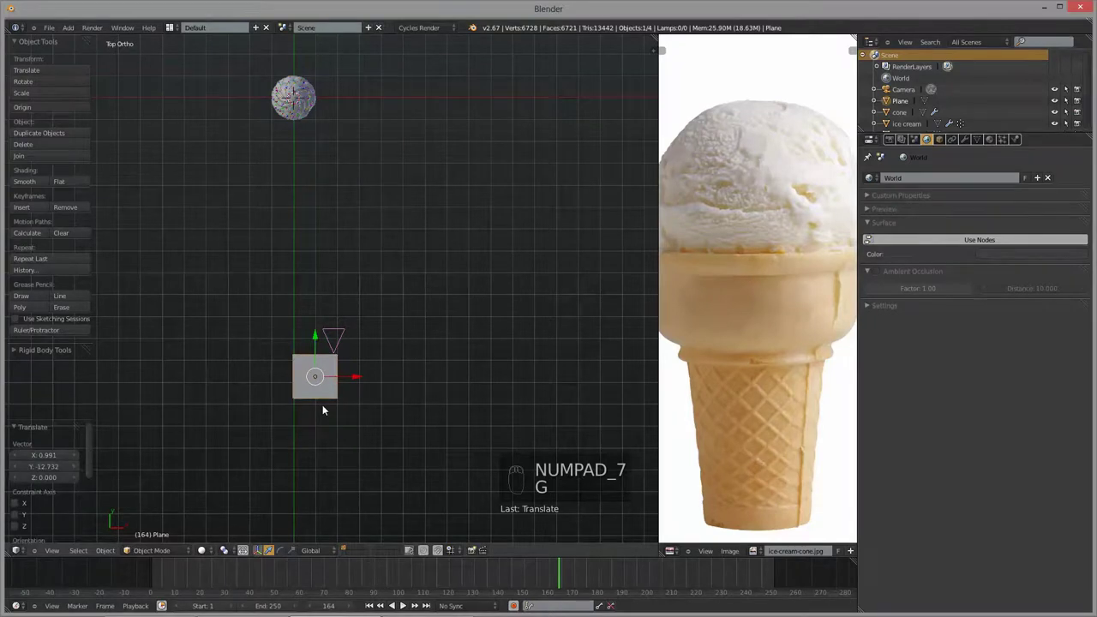
{"action": "key", "text": "KP_3"}
{"action": "key", "text": "g"}
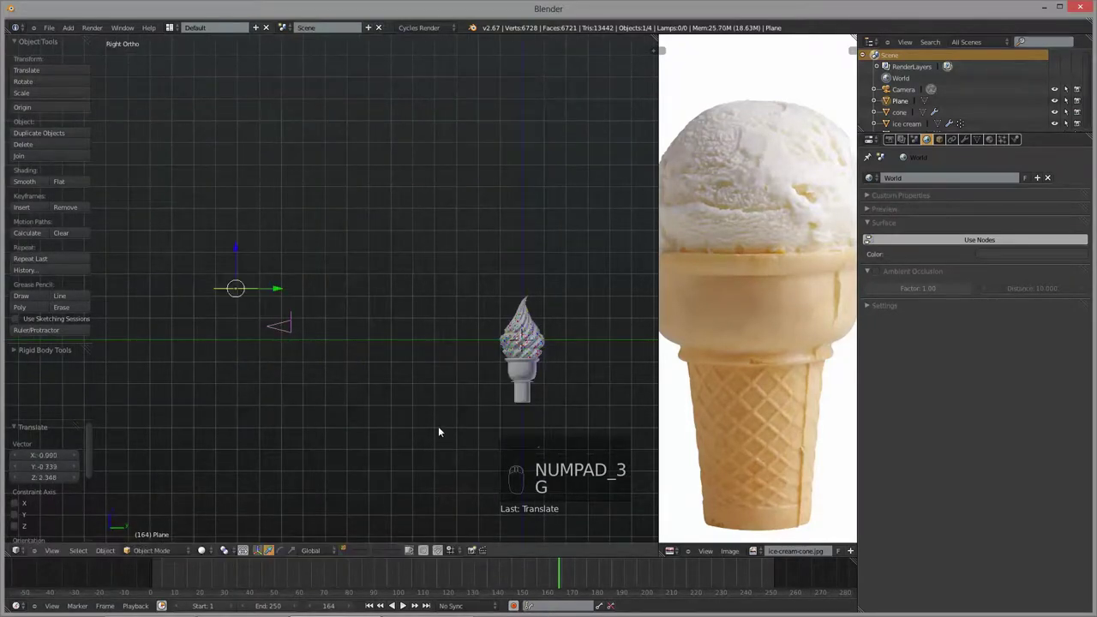
{"action": "key", "text": "r"}
{"action": "left_click_drag", "start_coordinate": [458, 421], "coordinate": [346, 193]}
- Scale the plane, slide it along Y and shrink it so it sits beside the camera
{"action": "key", "text": "s"}
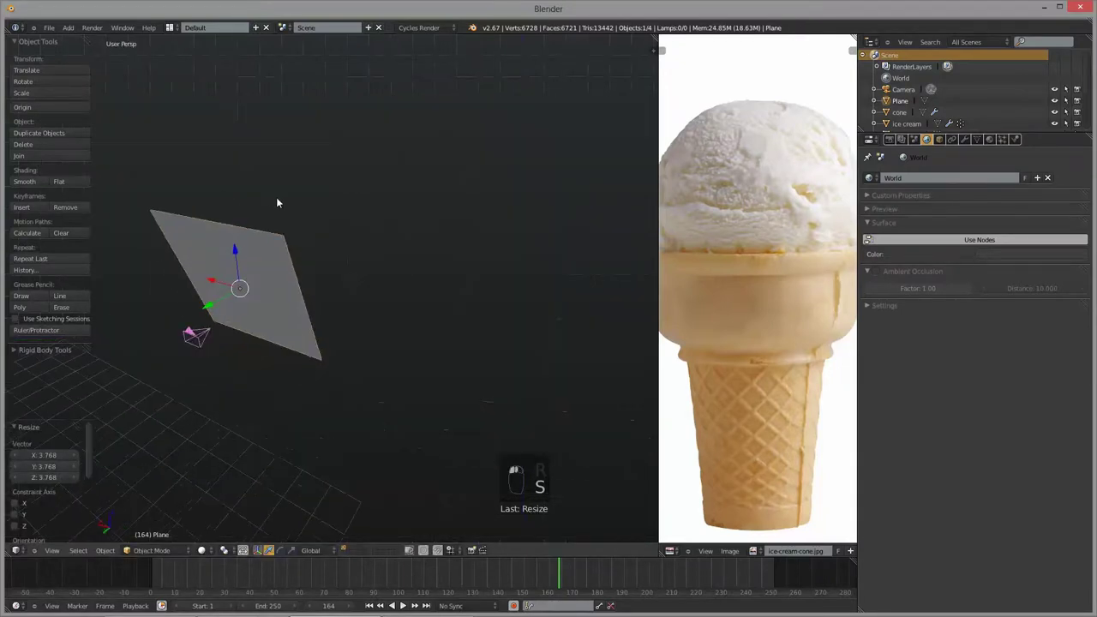
{"action": "key", "text": "g"}
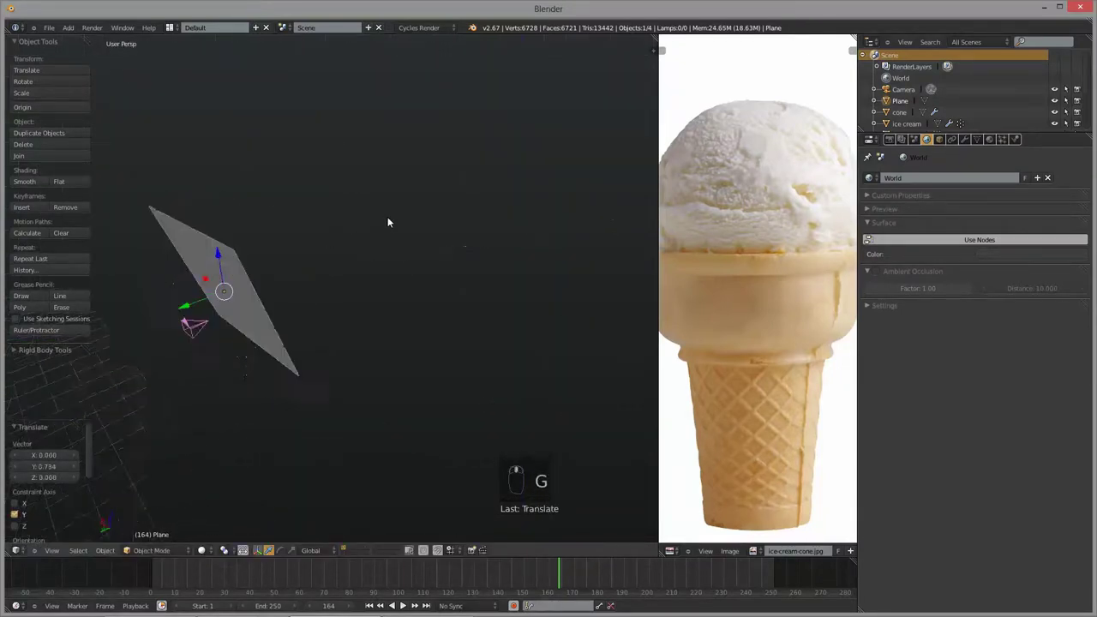
{"action": "key", "text": "s"}
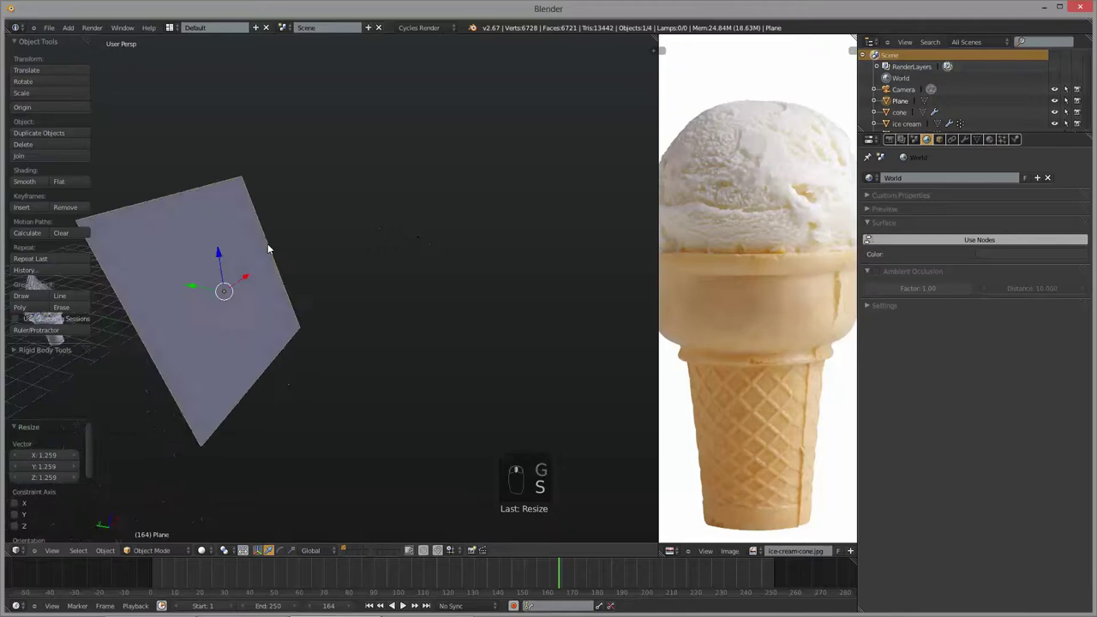
{"action": "key", "text": "KP_1"}
{"action": "key", "text": "KP_3"}
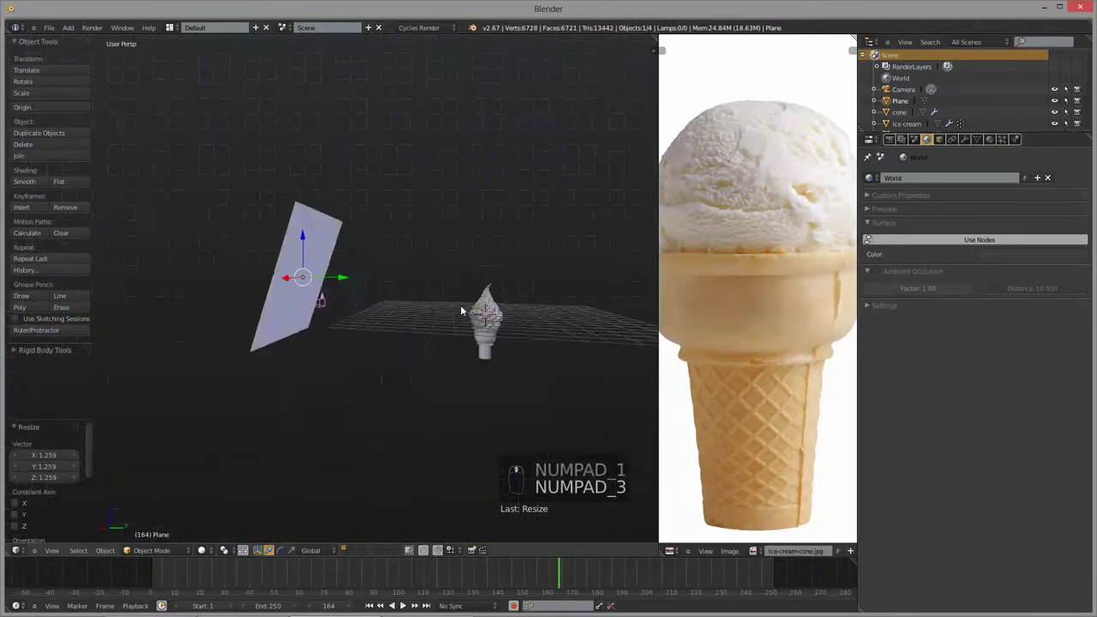
{"action": "key", "text": "s"}
{"action": "left_click", "coordinate": [364, 297]}
- Duplicate the plane with Shift+D, rotate the copy and move it up above the cone
{"action": "key", "text": "KP_7"}
{"action": "key", "text": "shift+d"}
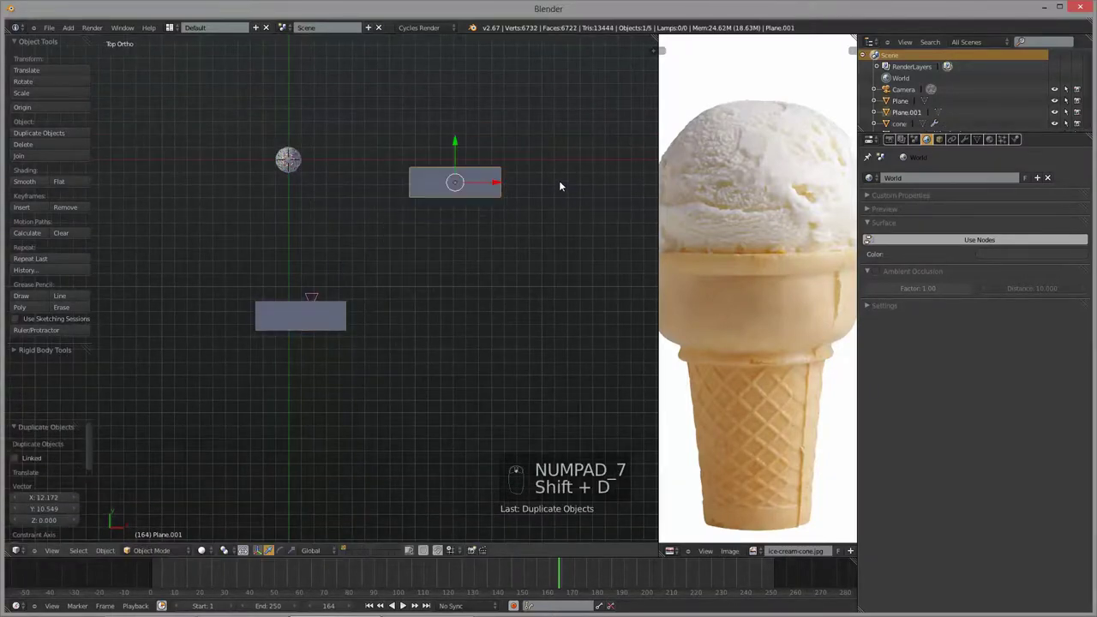
{"action": "key", "text": "r"}
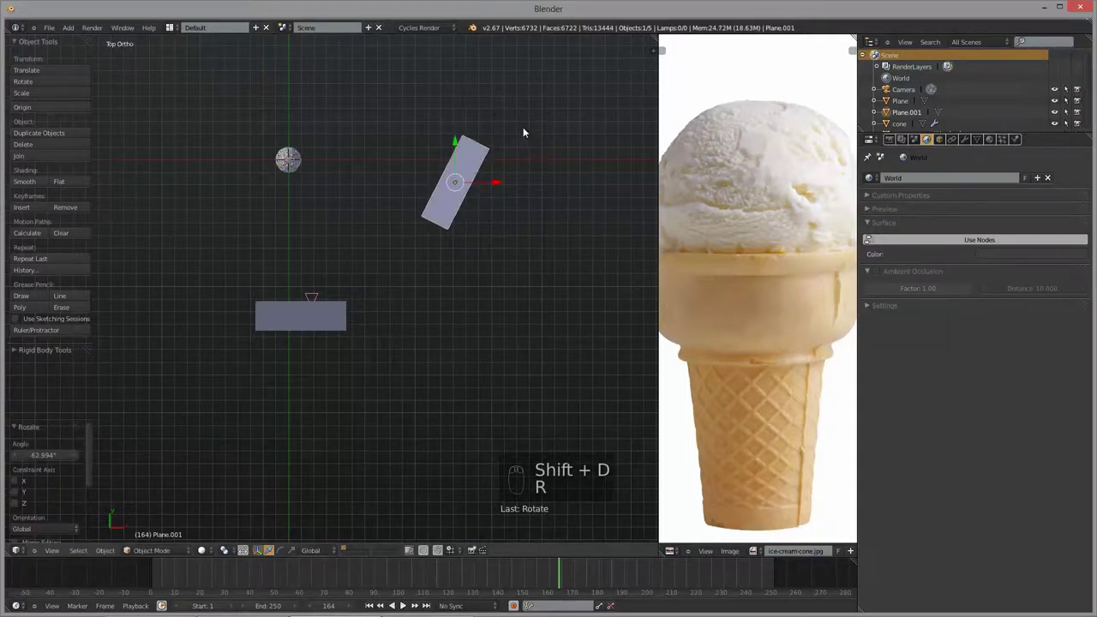
{"action": "key", "text": "KP_1"}
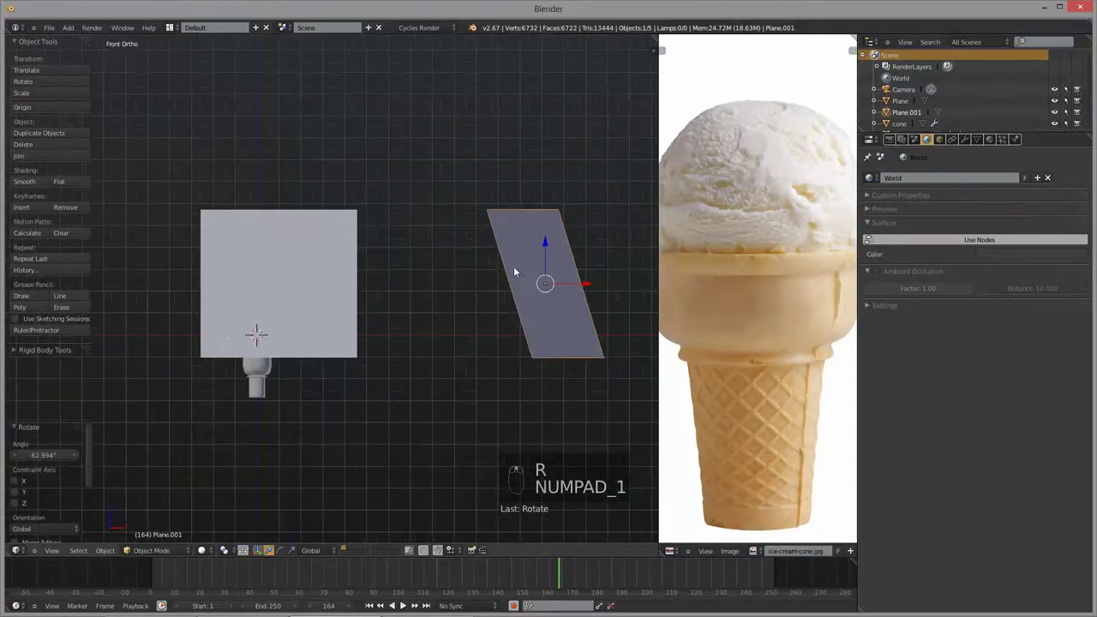
{"action": "key", "text": "g"}
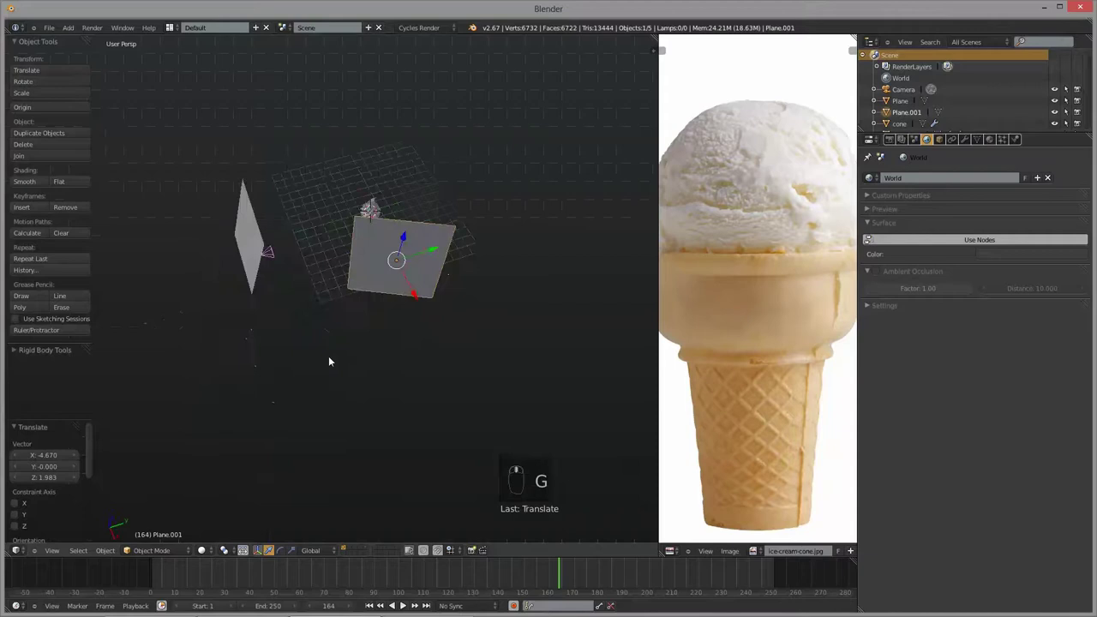
{"action": "key", "text": "g"}
{"action": "key", "text": "g"}
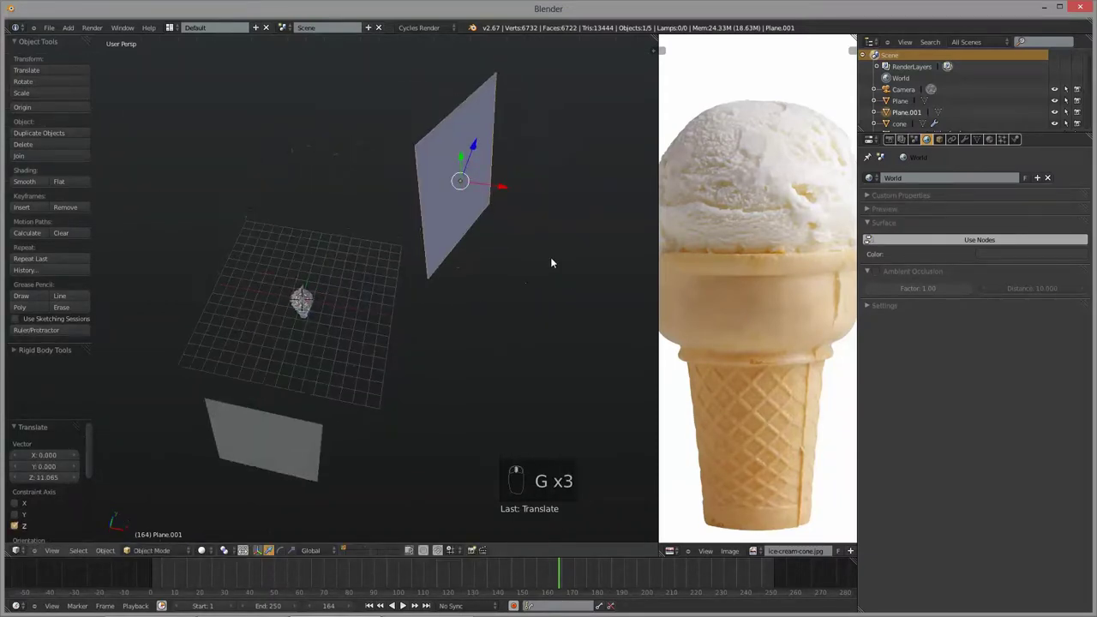
{"action": "key", "text": "KP_1"}
{"action": "key", "text": "r"}
- Clear the copy's rotation, tilt it around Y above the cone and check it through the camera
{"action": "middle_click", "coordinate": [516, 221]}
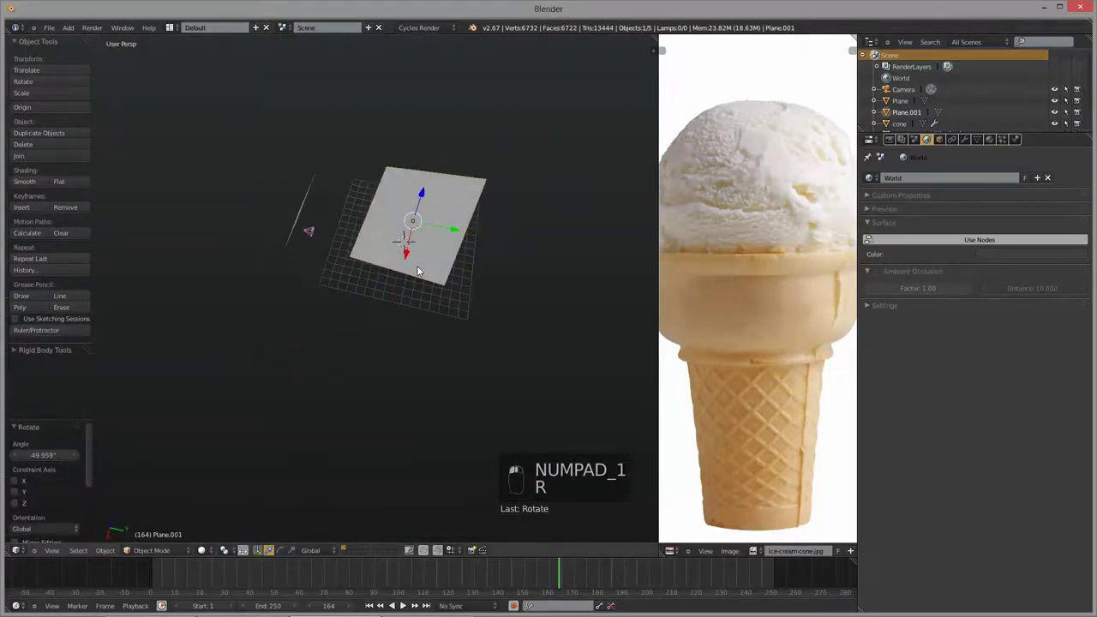
{"action": "key", "text": "alt+r"}
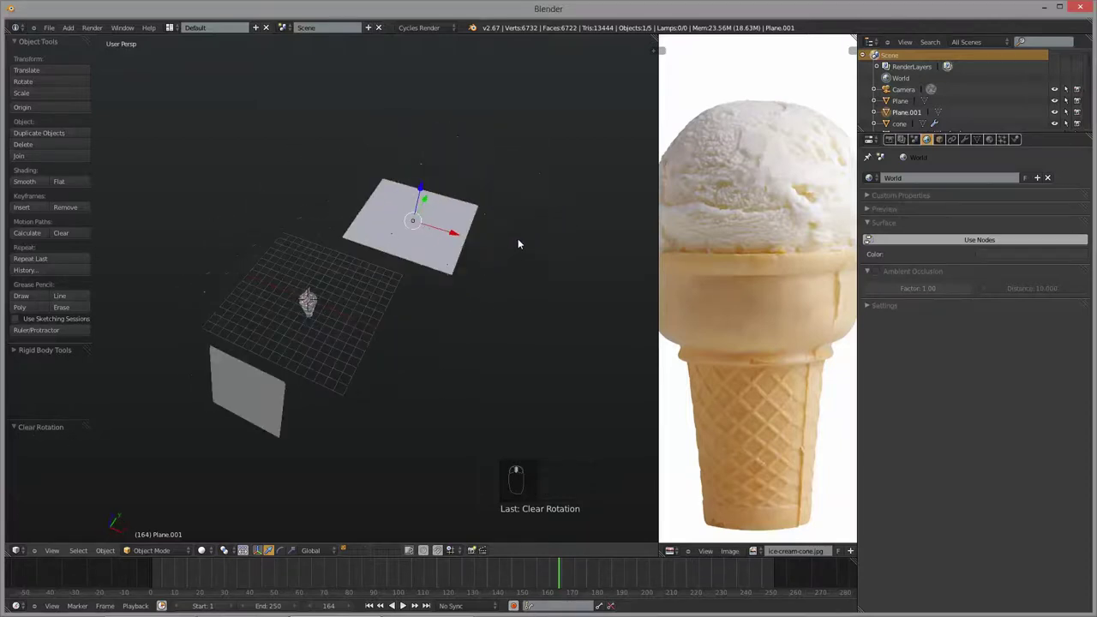
{"action": "key", "text": "r"}
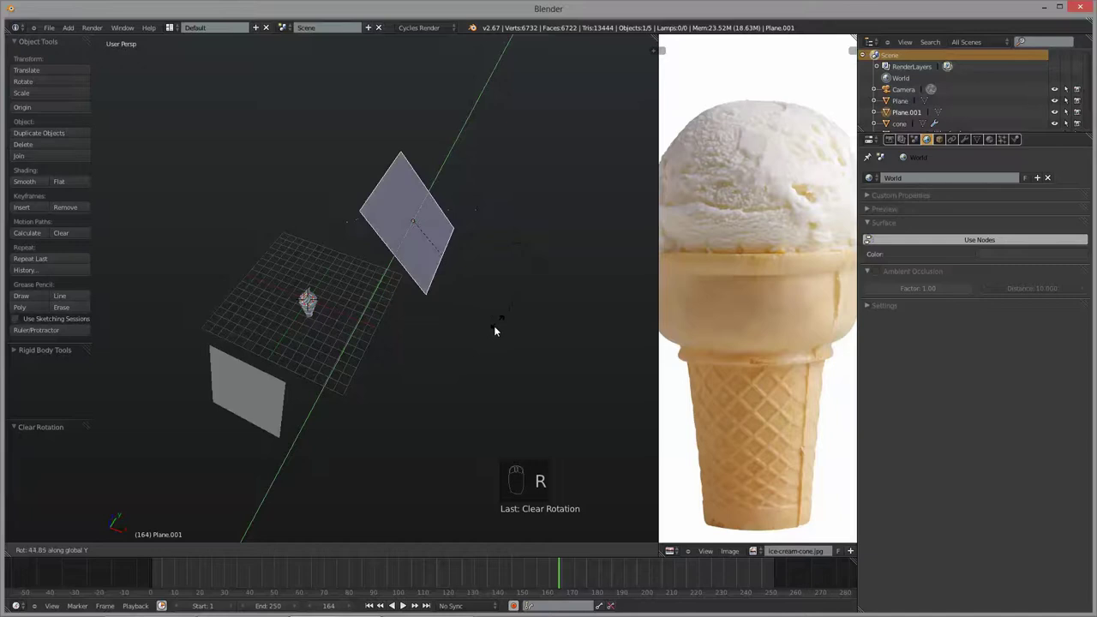
{"action": "key", "text": "KP_1"}
{"action": "key", "text": "r"}
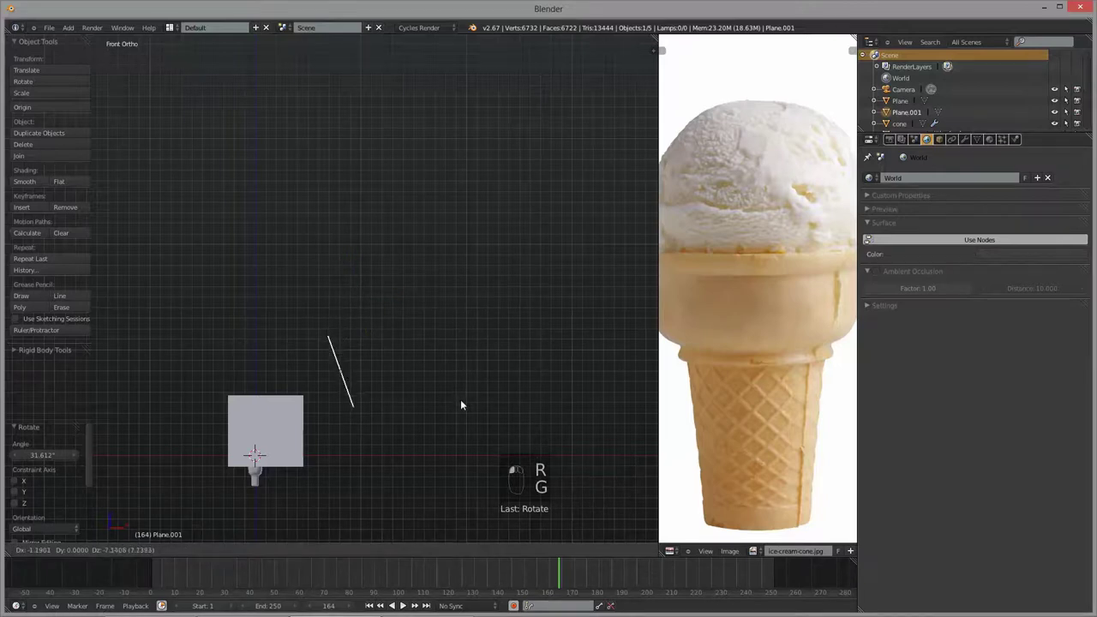
{"action": "key", "text": "g"}
{"action": "left_click_drag", "start_coordinate": [460, 406], "coordinate": [556, 358]}
{"action": "key", "text": "r"}
{"action": "key", "text": "KP_0"}
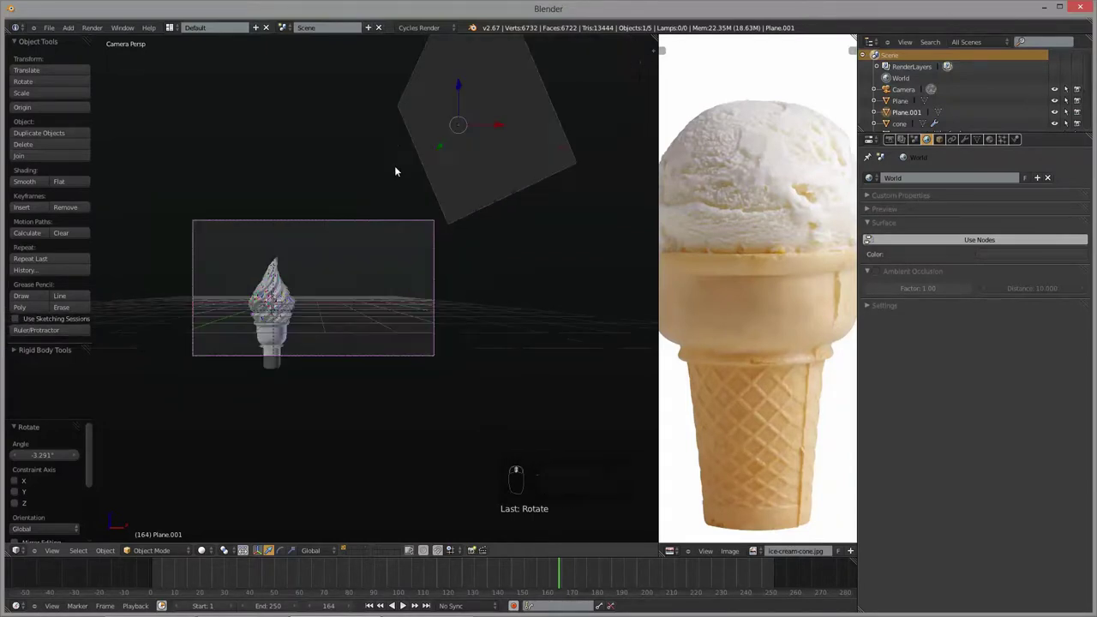
- Duplicate the angled plane into a third copy, Plane.002, viewed from the front
{"action": "key", "text": "g"}
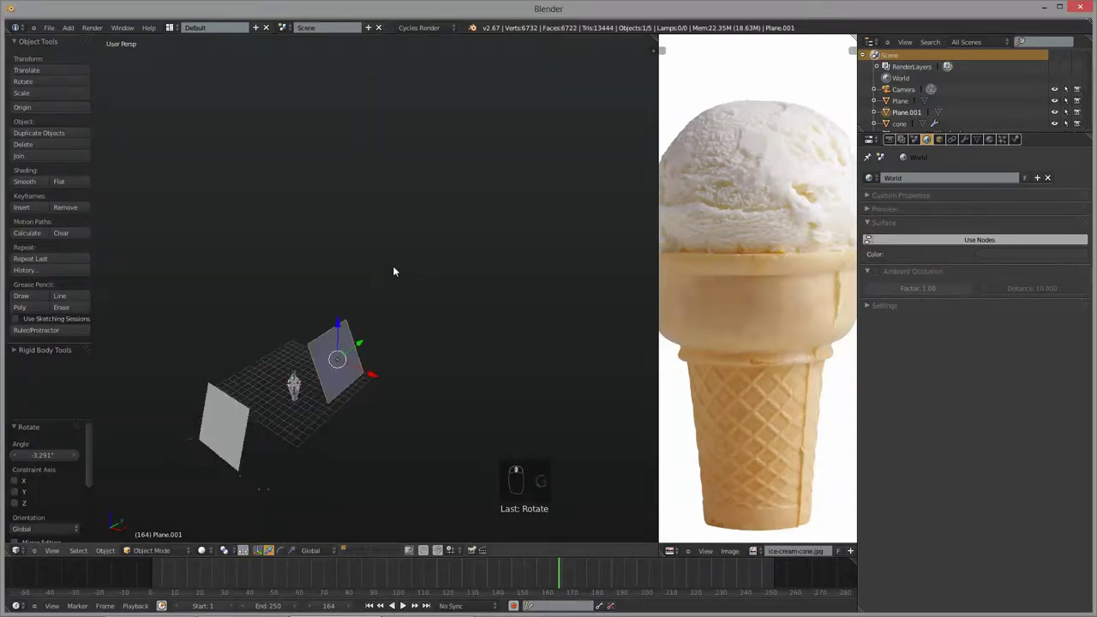
{"action": "key", "text": "KP_7"}
{"action": "key", "text": "shift+d"}
{"action": "key", "text": "KP_1"}
- Place Plane.002, rotate it, scale it down slightly and slide it along Y beside the cone
{"action": "left_click", "coordinate": [493, 459]}
{"action": "key", "text": "r"}
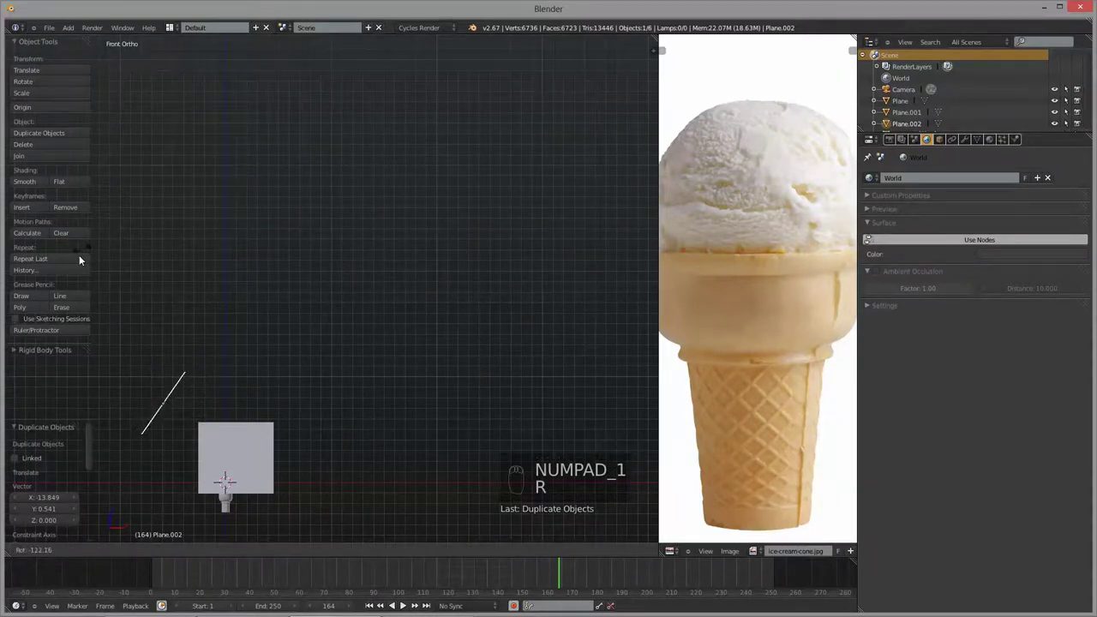
{"action": "key", "text": "g"}
{"action": "left_click_drag", "start_coordinate": [258, 385], "coordinate": [414, 454]}
{"action": "key", "text": "s"}
{"action": "left_click_drag", "start_coordinate": [319, 466], "coordinate": [368, 440]}
{"action": "key", "text": "r"}
{"action": "key", "text": "g"}
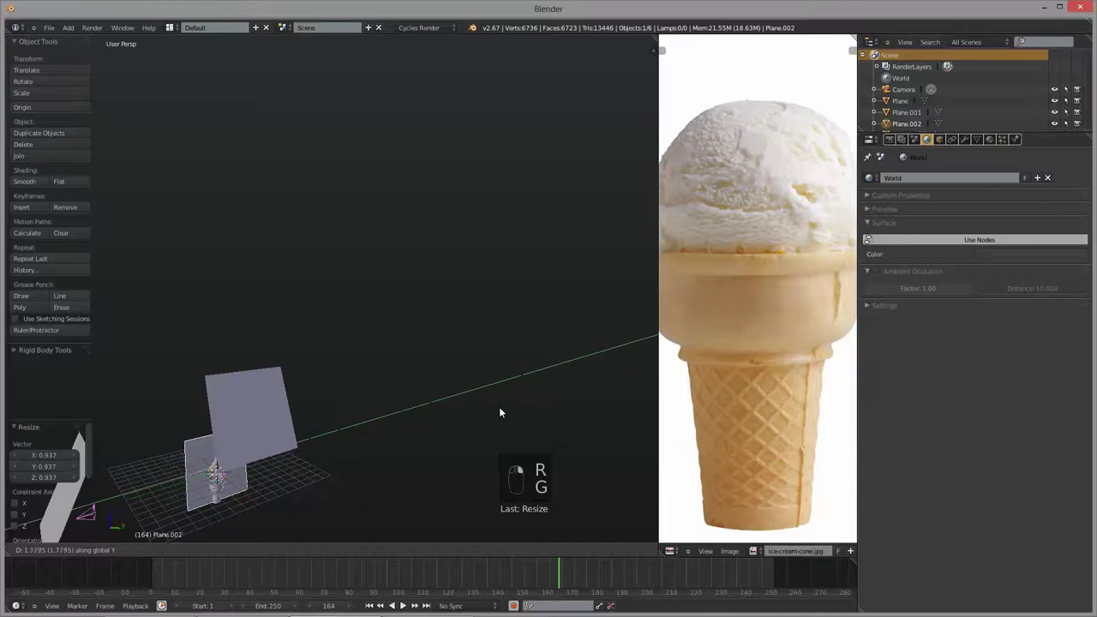
- Turn Plane.002 around the vertical axis to face the cone, then select the upper angled plane
{"action": "key", "text": "r"}
{"action": "left_click_drag", "start_coordinate": [571, 409], "coordinate": [517, 423]}
{"action": "key", "text": "r"}
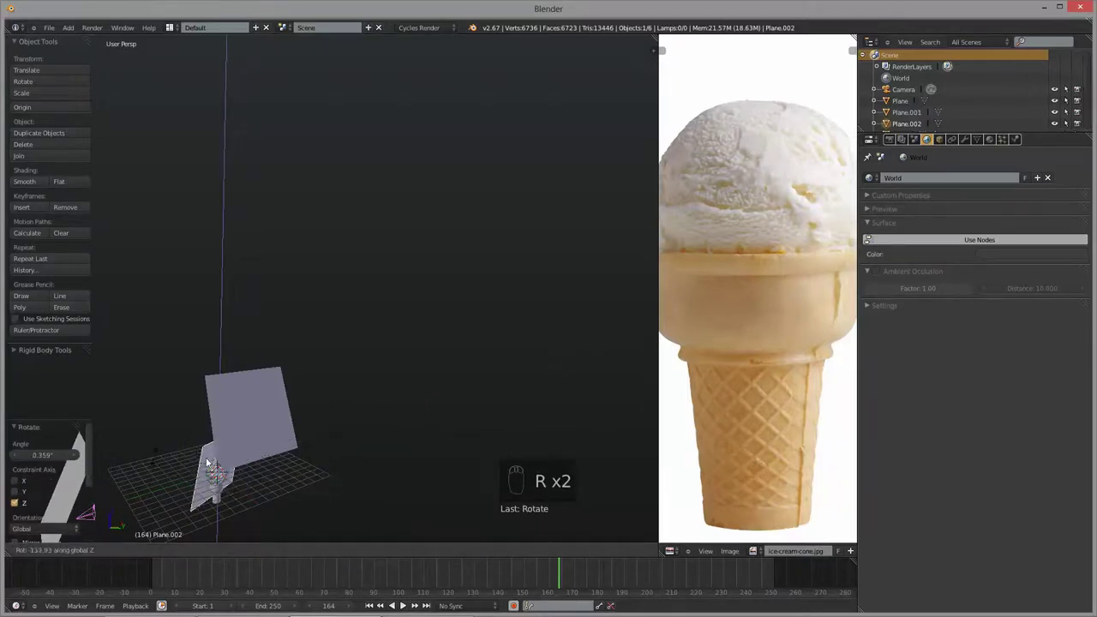
{"action": "key", "text": "r"}
{"action": "key", "text": "r"}
{"action": "left_click_drag", "start_coordinate": [471, 431], "coordinate": [438, 439]}
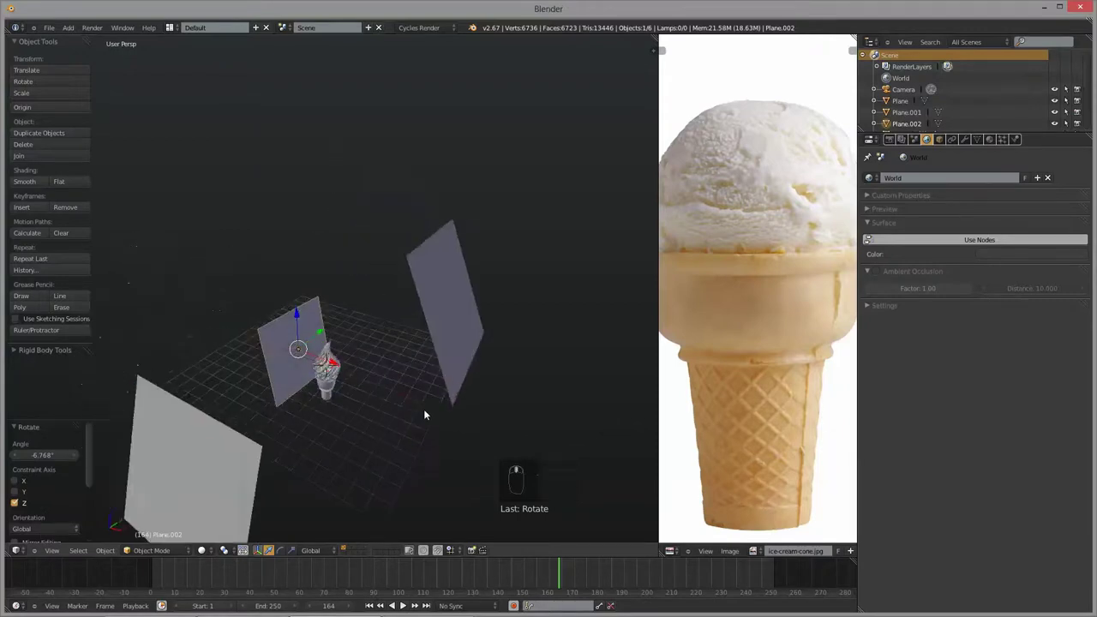
{"action": "key", "text": "r"}
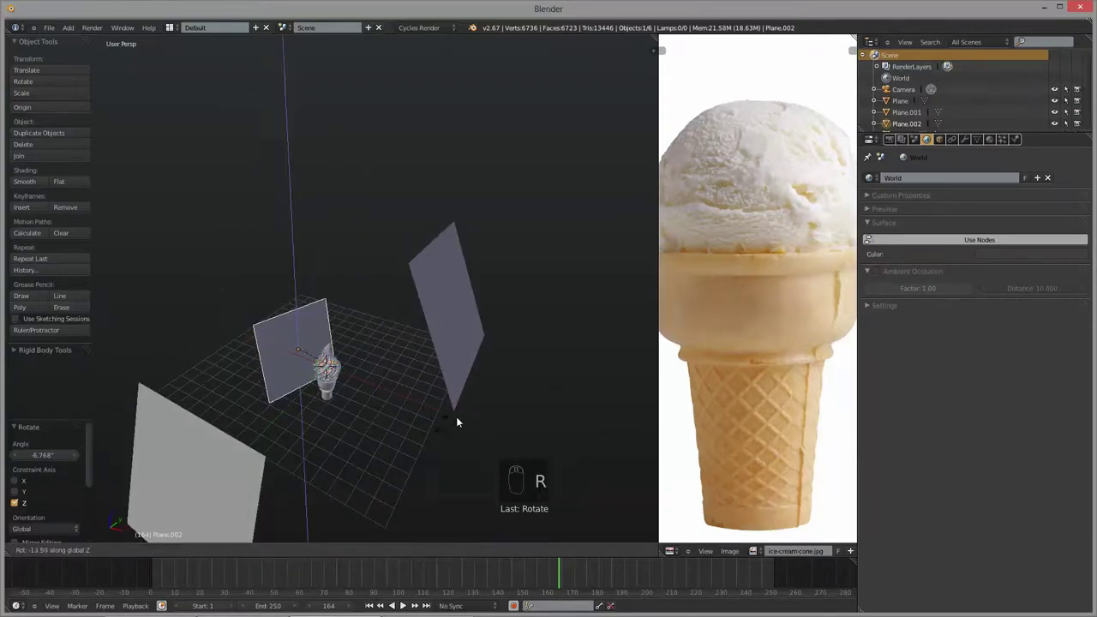
{"action": "left_click", "coordinate": [337, 387]}
{"action": "left_click_drag", "start_coordinate": [305, 414], "coordinate": [273, 327]}
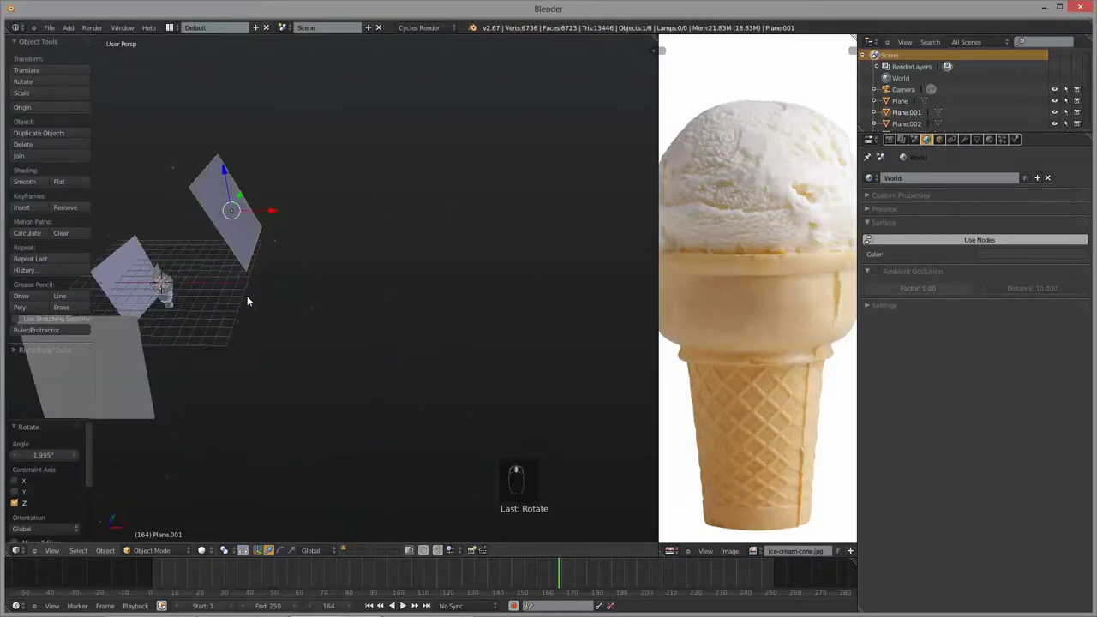
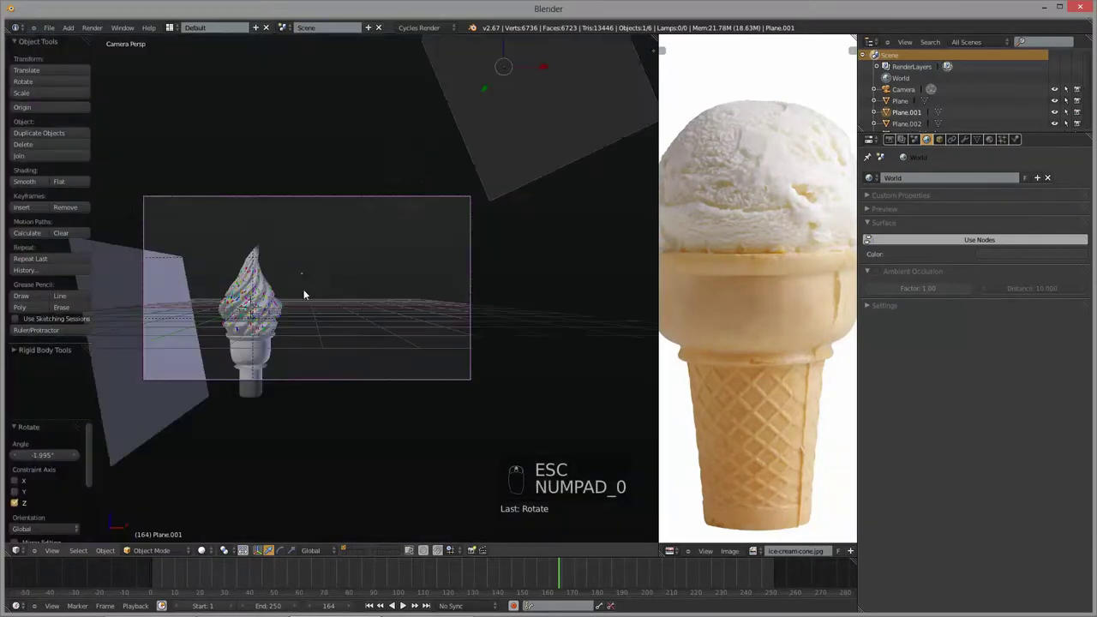
- Select the side plane in camera view and slide it sideways along X
{"action": "left_click_drag", "start_coordinate": [198, 383], "coordinate": [407, 358]}
{"action": "key", "text": "g"}
{"action": "right_click", "coordinate": [407, 357]}
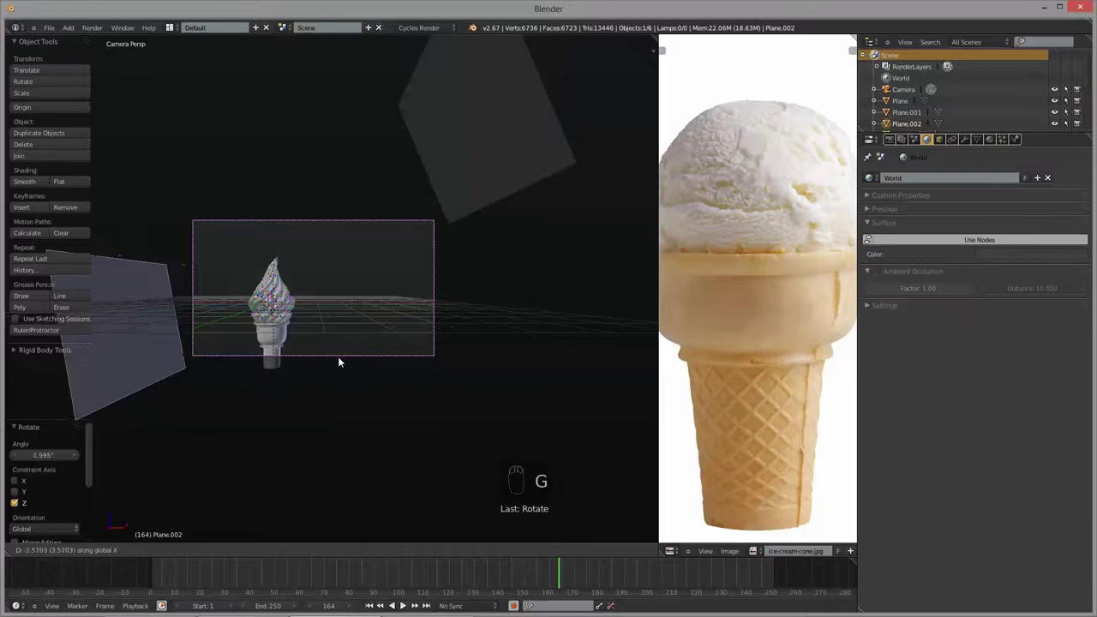
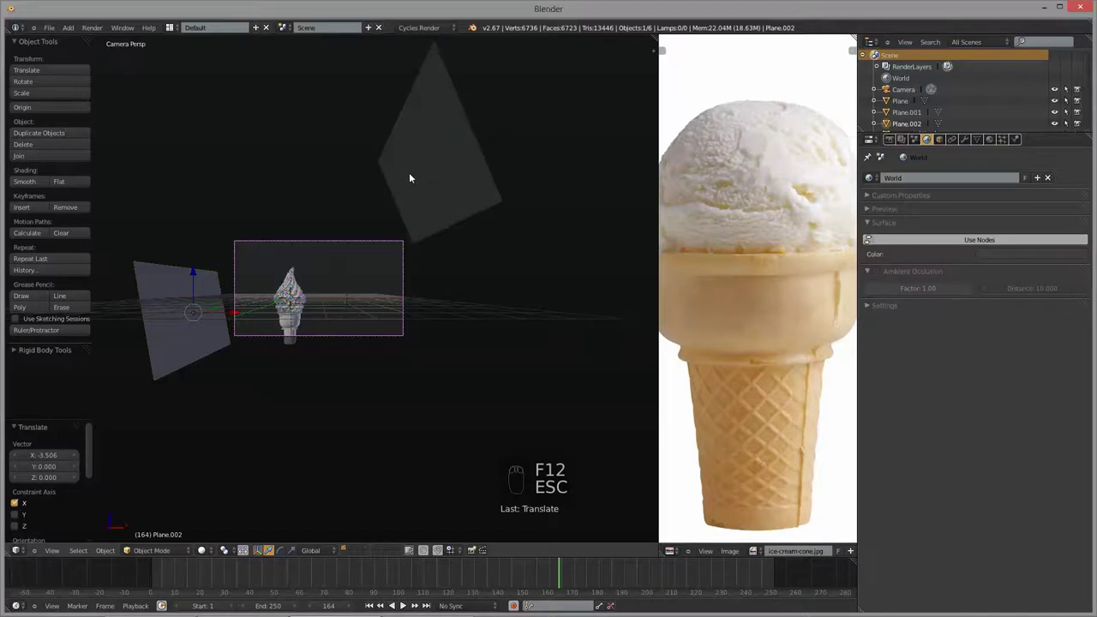
- Name the planes key light, fill mid and fill cold while orbiting to view the lights from outside
{"action": "left_click_drag", "start_coordinate": [429, 150], "coordinate": [929, 178]}
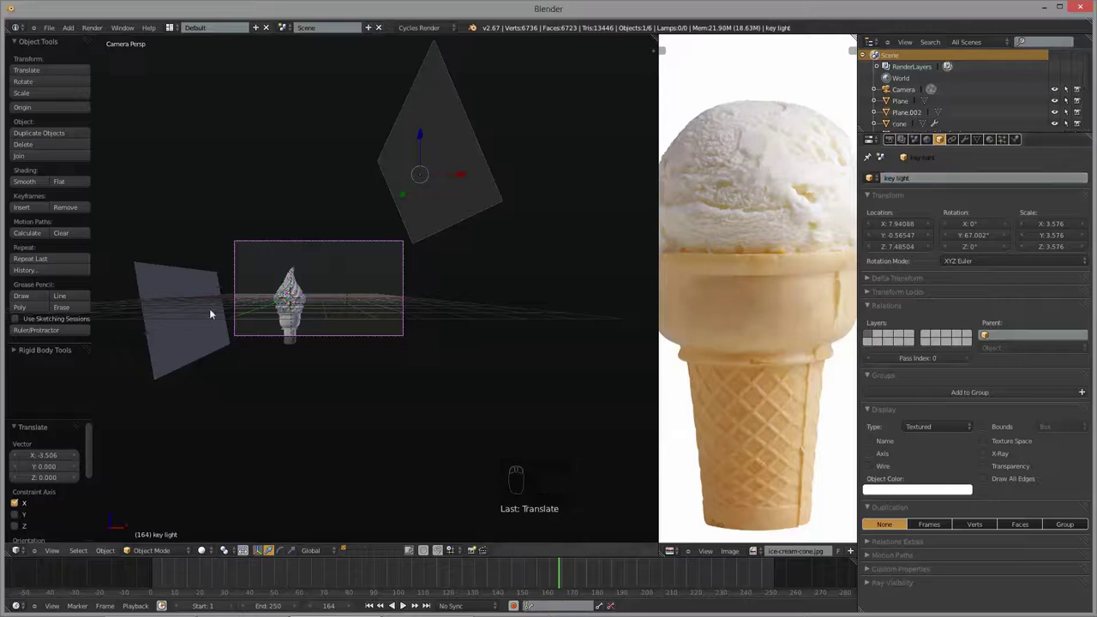
{"action": "left_click_drag", "start_coordinate": [169, 332], "coordinate": [965, 182]}
{"action": "key", "text": "l"}
{"action": "middle_click", "coordinate": [380, 324]}
{"action": "left_click_drag", "start_coordinate": [191, 304], "coordinate": [907, 177]}
{"action": "key", "text": "l"}
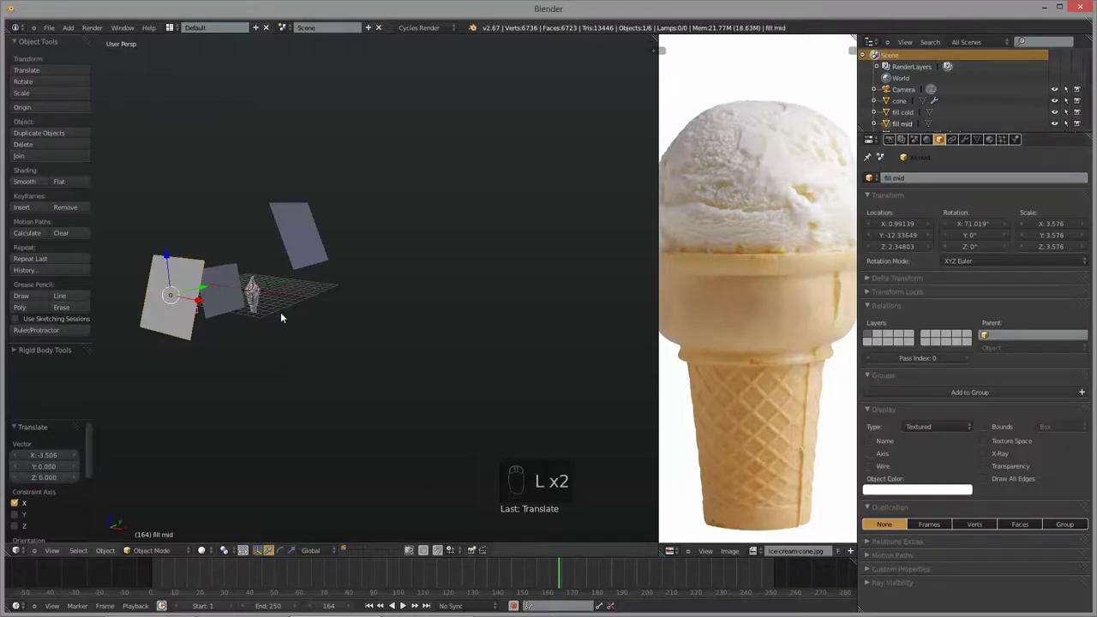
- Orbit around the ice cream while assigning the white emission and light blue fill materials
{"action": "left_click_drag", "start_coordinate": [326, 313], "coordinate": [422, 336]}
{"action": "left_click_drag", "start_coordinate": [401, 340], "coordinate": [926, 223]}
{"action": "left_click_drag", "start_coordinate": [927, 222], "coordinate": [931, 367]}
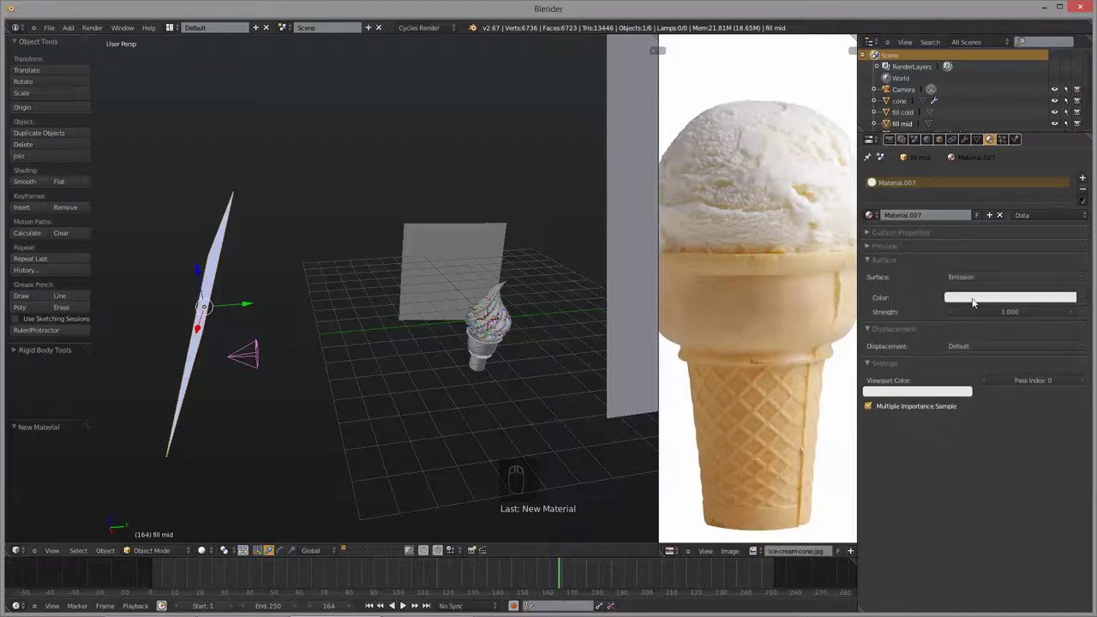
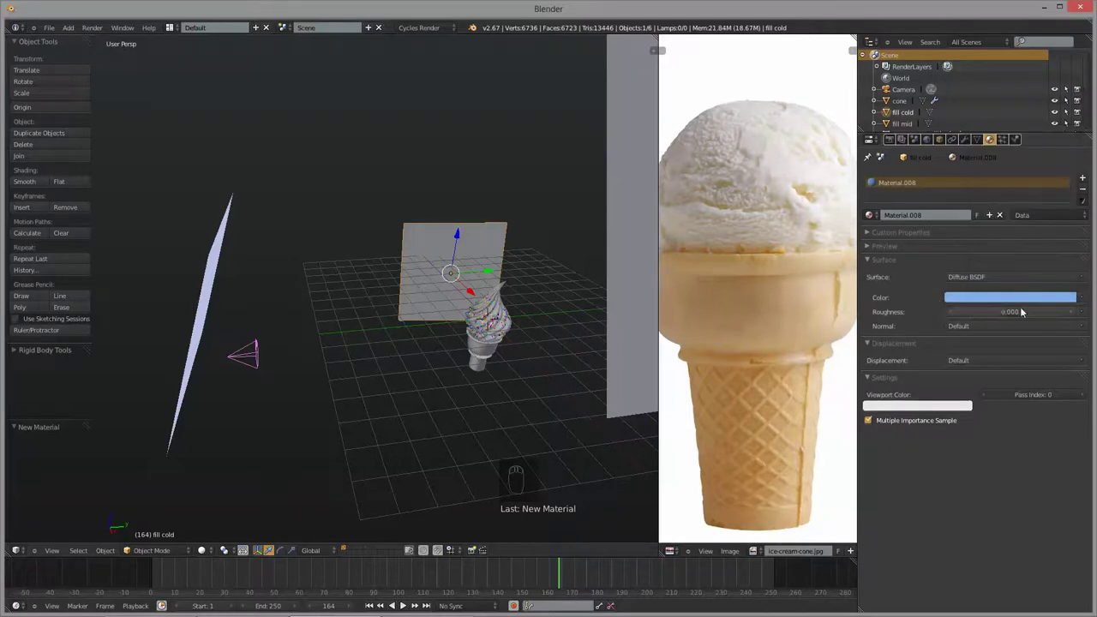
{"action": "left_click_drag", "start_coordinate": [1015, 308], "coordinate": [634, 312]}
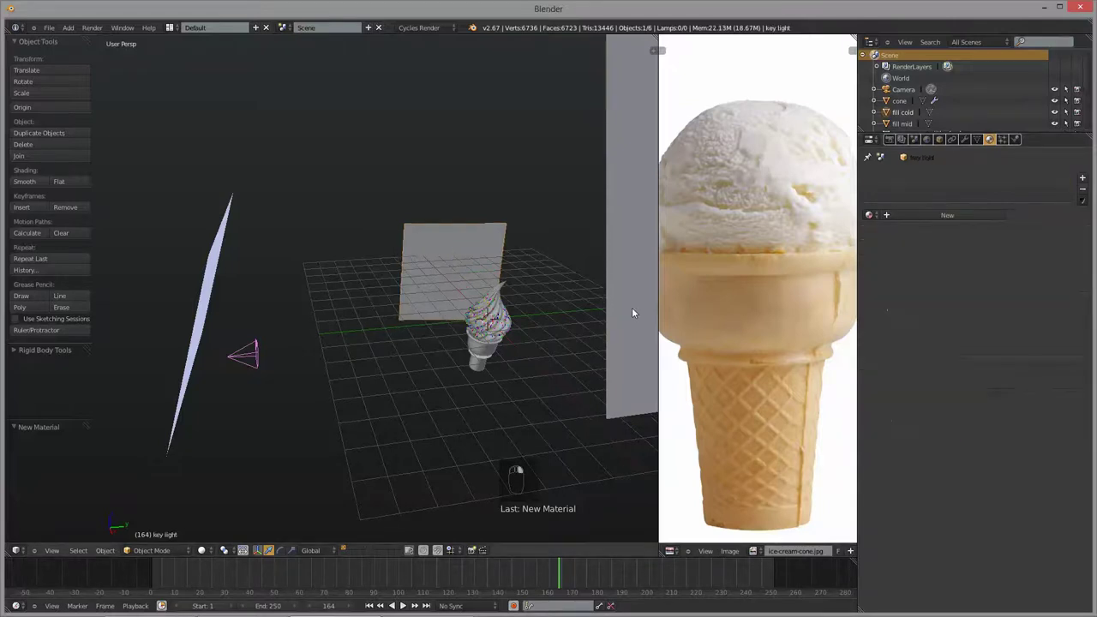
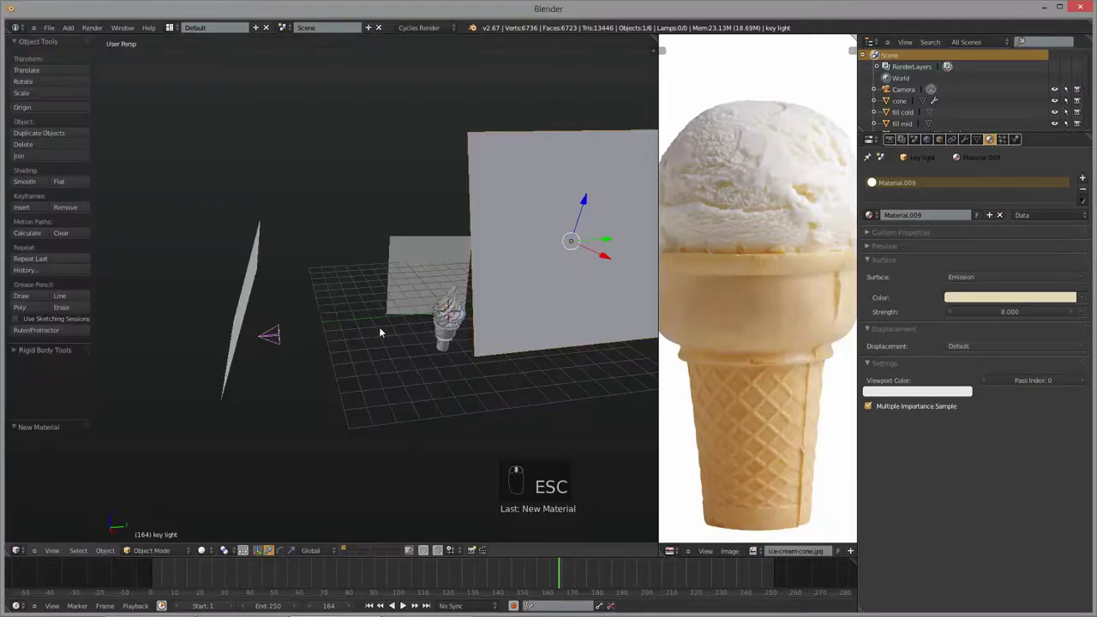
- Move the key light plane along Y and rotate it about the vertical Z axis
{"action": "key", "text": "g"}
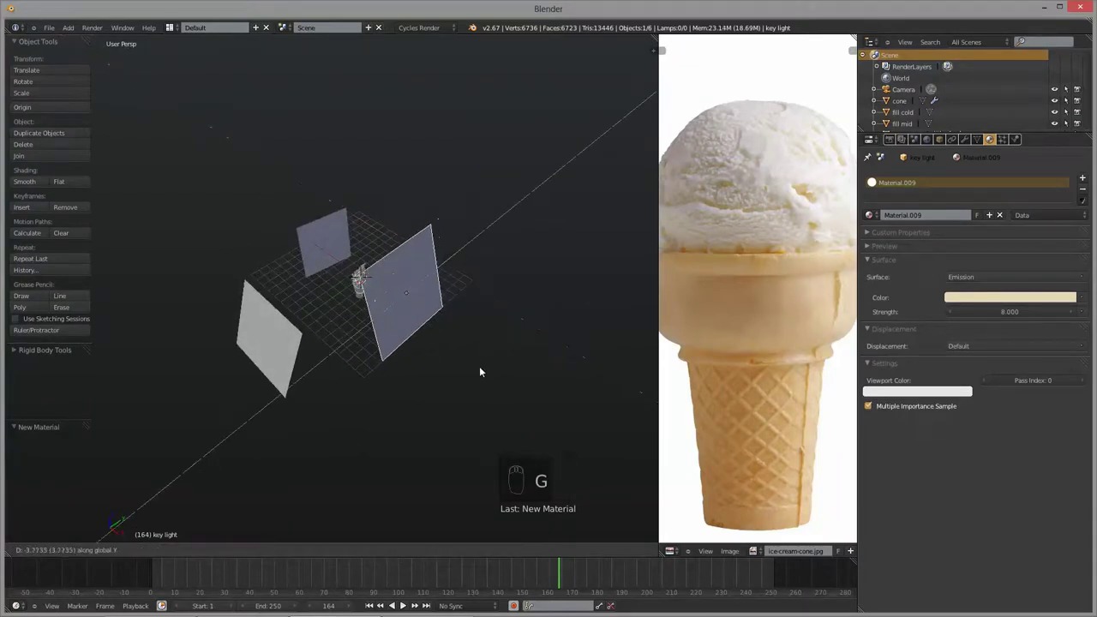
{"action": "key", "text": "r"}
{"action": "left_click_drag", "start_coordinate": [517, 358], "coordinate": [487, 376]}
{"action": "middle_click", "coordinate": [467, 353]}
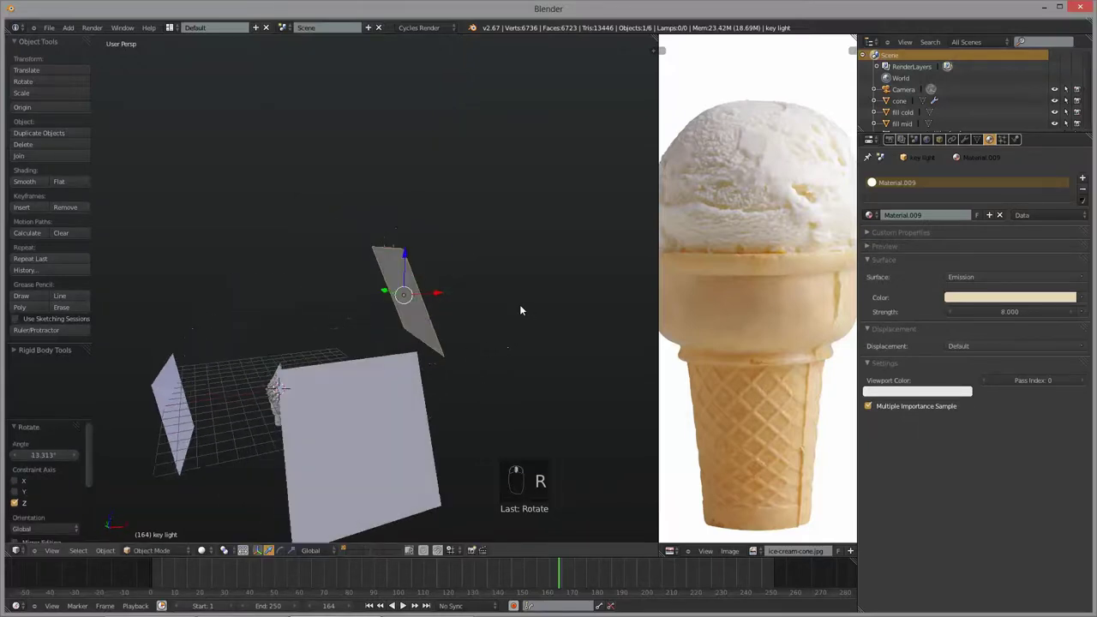
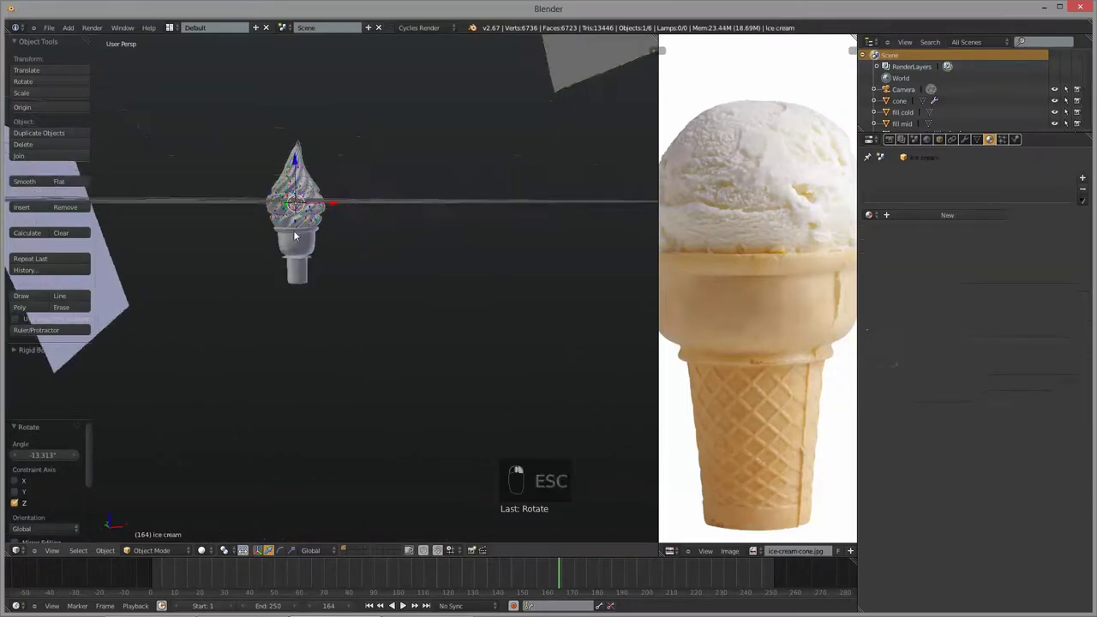
- Look through the scene camera at the ice cream under the key light
{"action": "key", "text": "KP_0"}
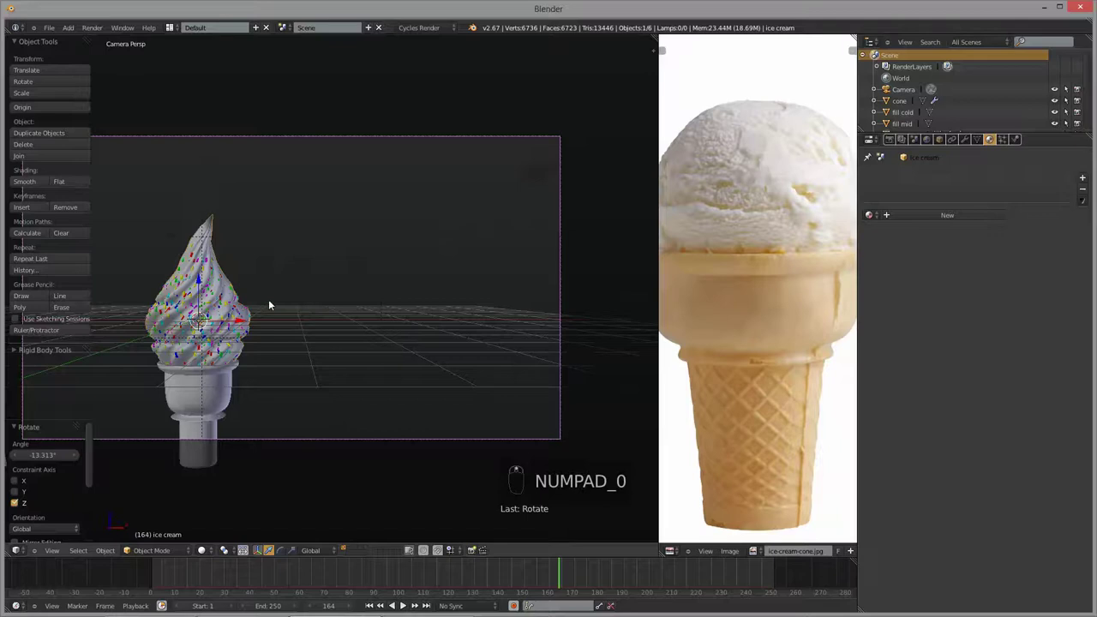
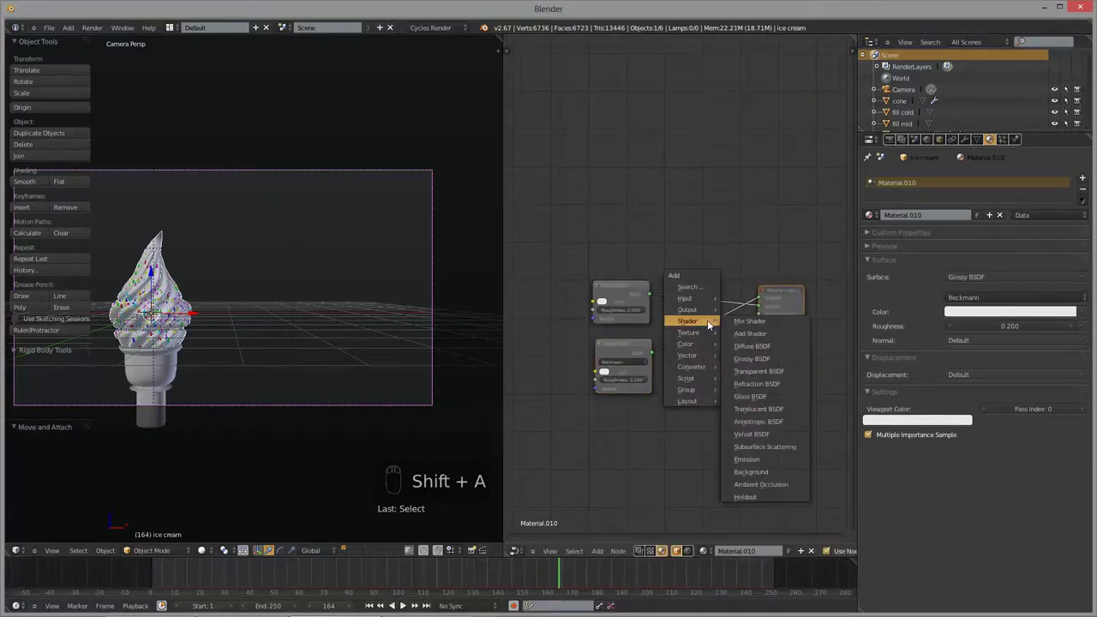
- Place the mix shader between the diffuse and glossy shaders and bring up the add-node list
{"action": "key", "text": "g"}
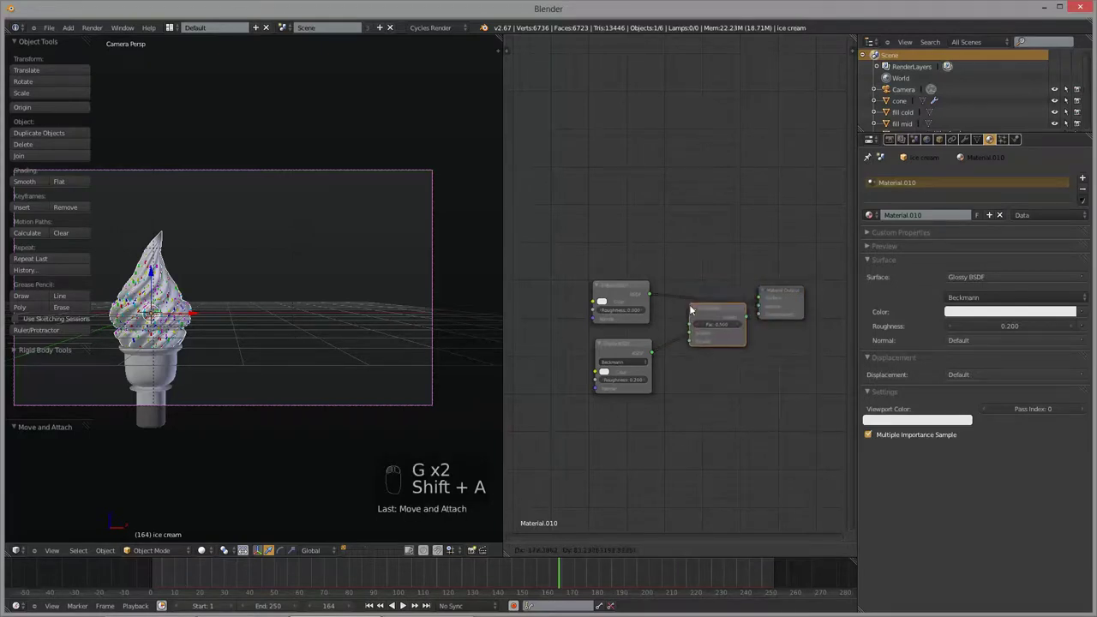
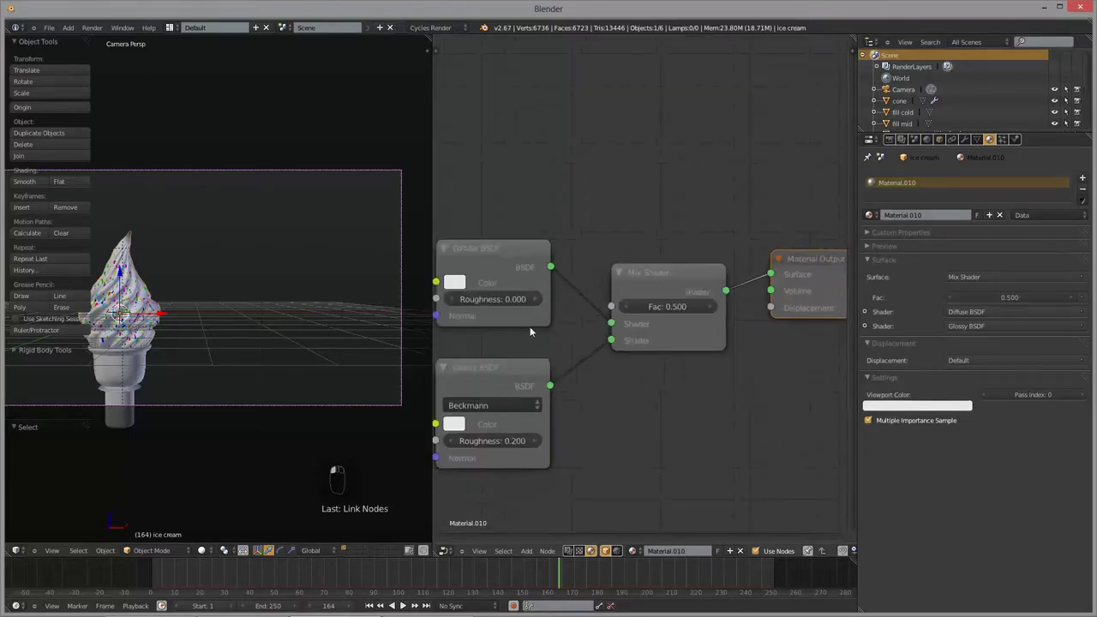
{"action": "left_click_drag", "start_coordinate": [580, 236], "coordinate": [603, 279]}
{"action": "key", "text": "shift+a"}
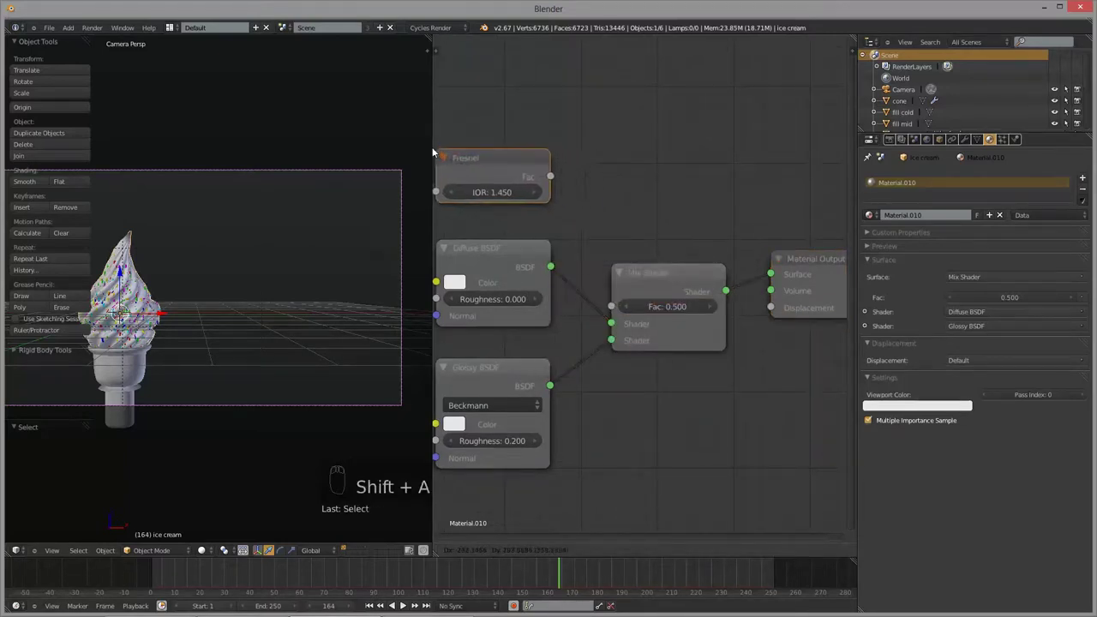
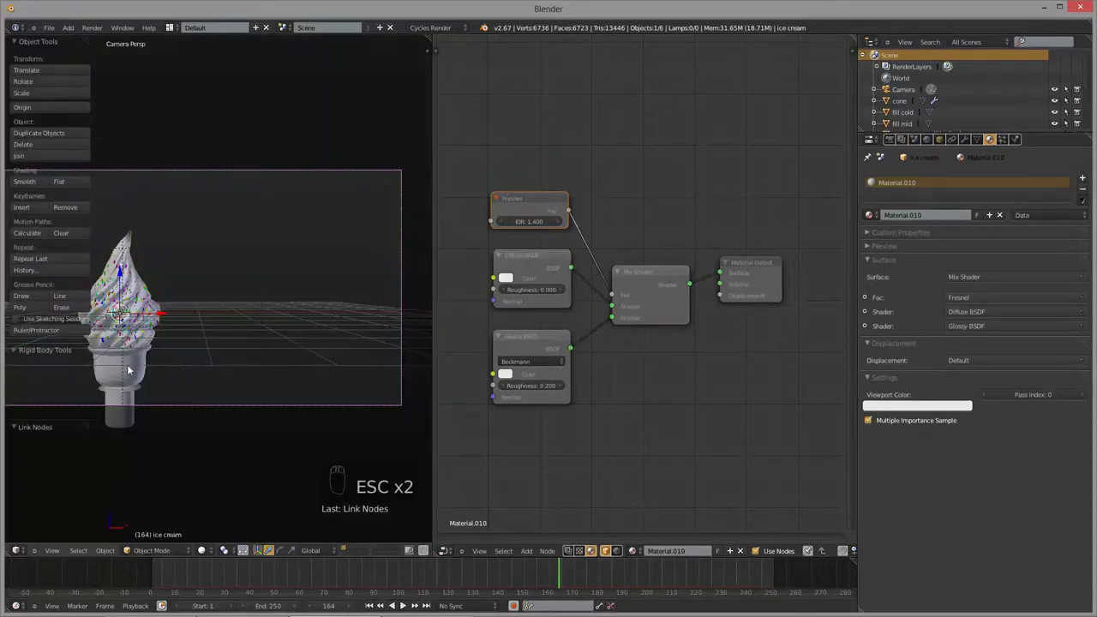
- Tint the cone's new diffuse material towards a warm tan colour
{"action": "left_click_drag", "start_coordinate": [135, 368], "coordinate": [1005, 201]}
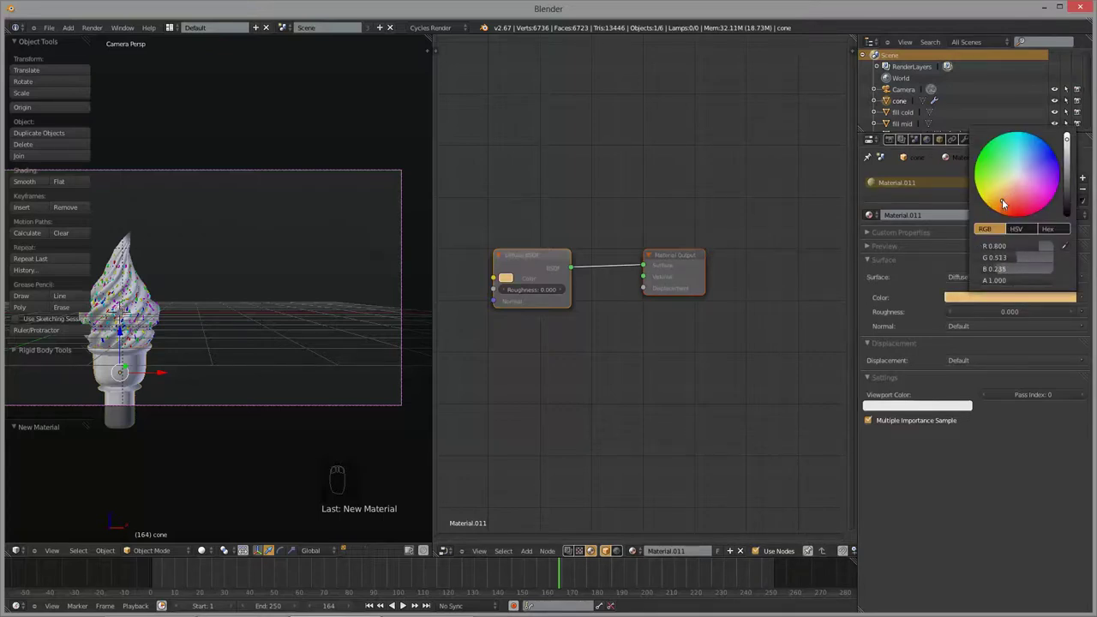
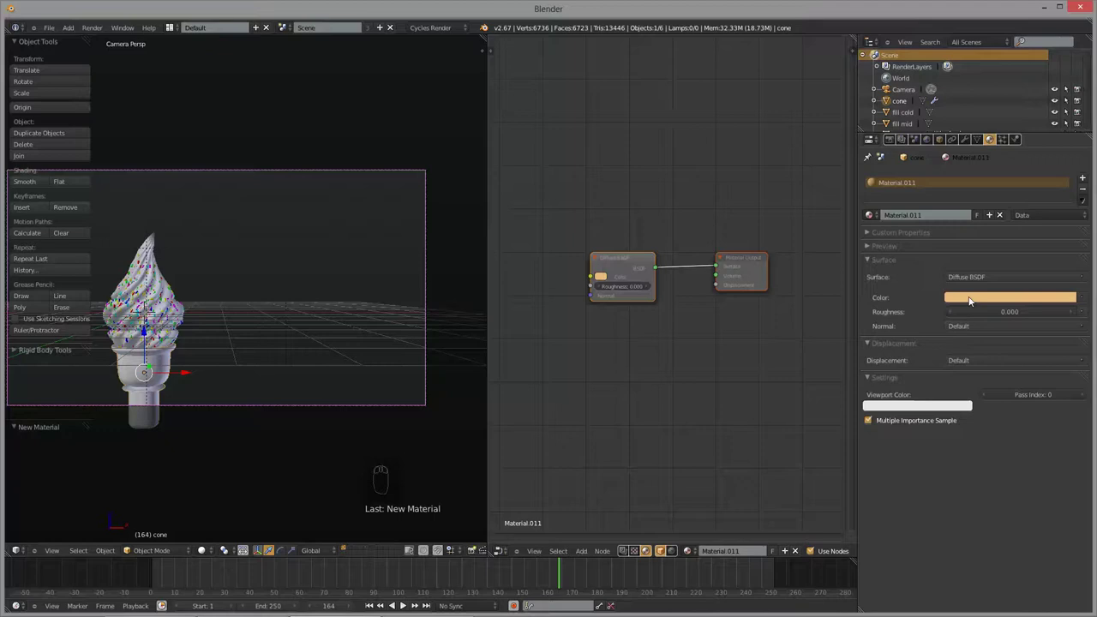
- Copy the light tan diffuse colour and paste it as the cone's viewport colour
{"action": "key", "text": "ctrl+c"}
{"action": "key", "text": "ctrl+v"}
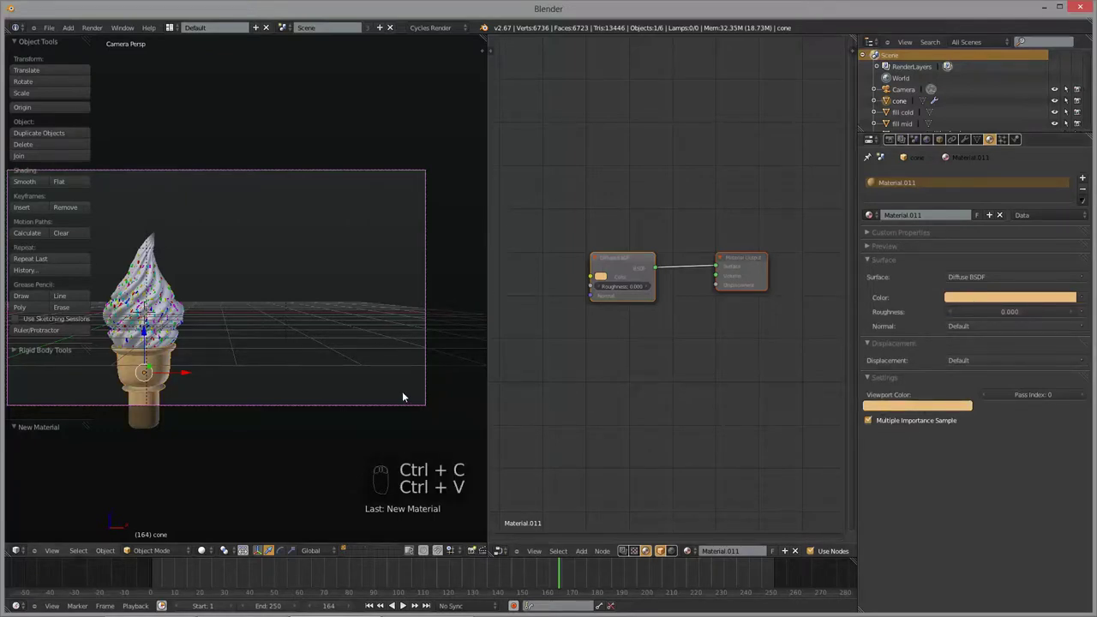
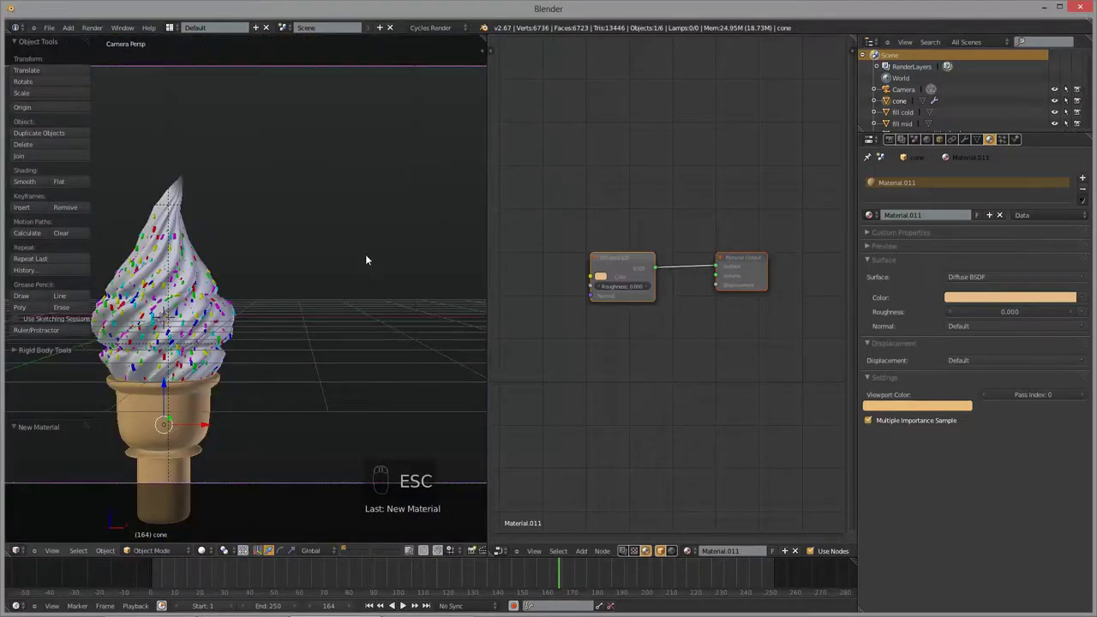
- Shift the node view to make room for texture nodes
{"action": "left_click_drag", "start_coordinate": [366, 259], "coordinate": [609, 434]}
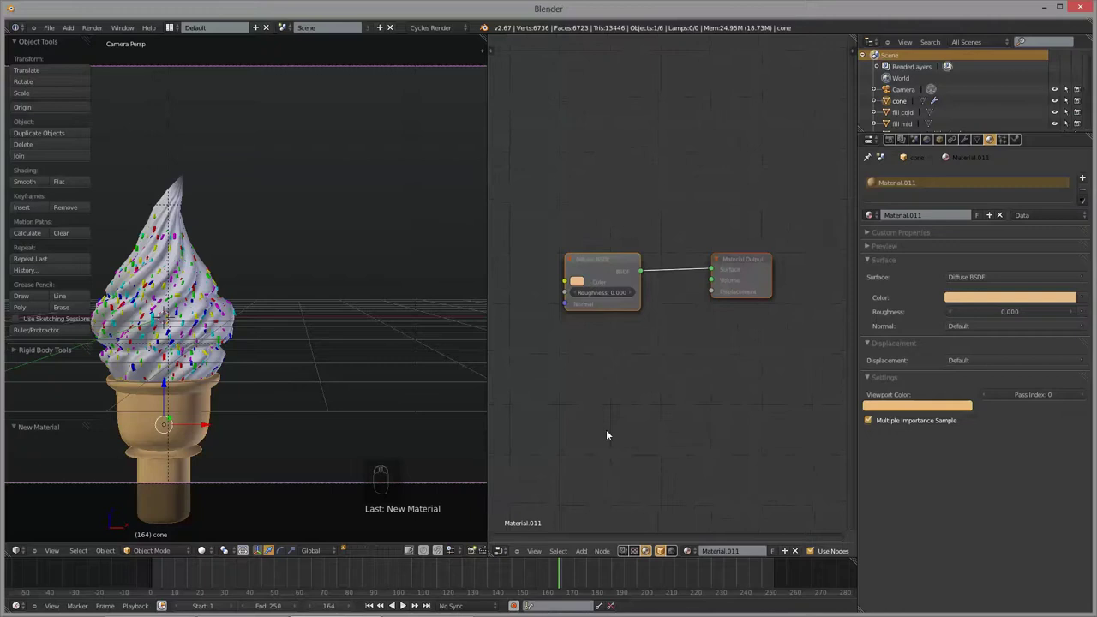
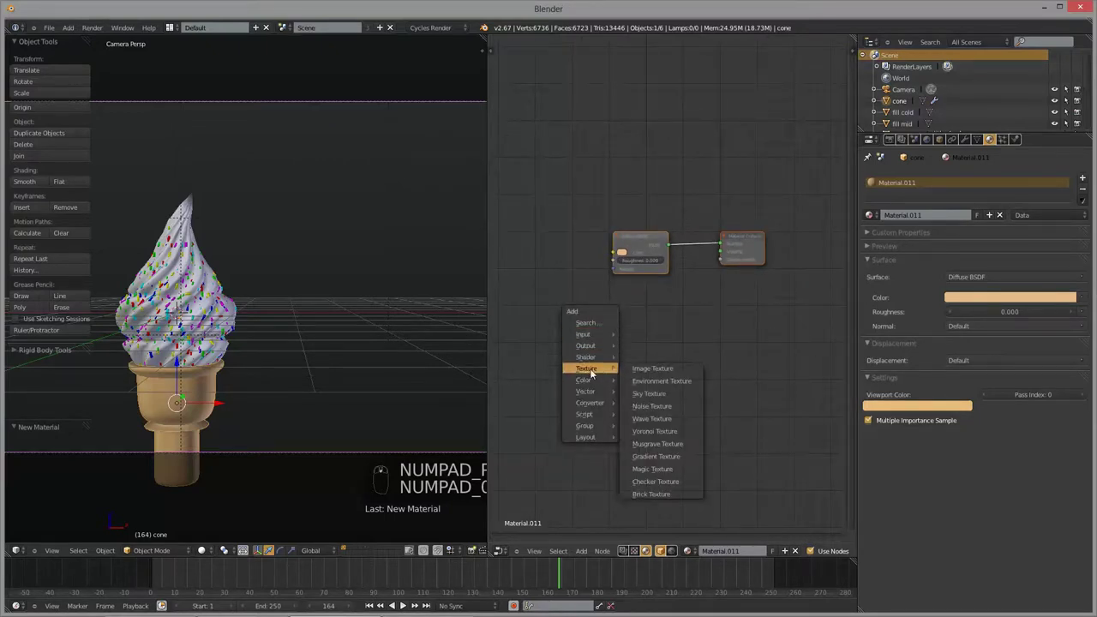
- Add an image texture node and an invert node to the cone material
{"action": "key", "text": "shift+a"}
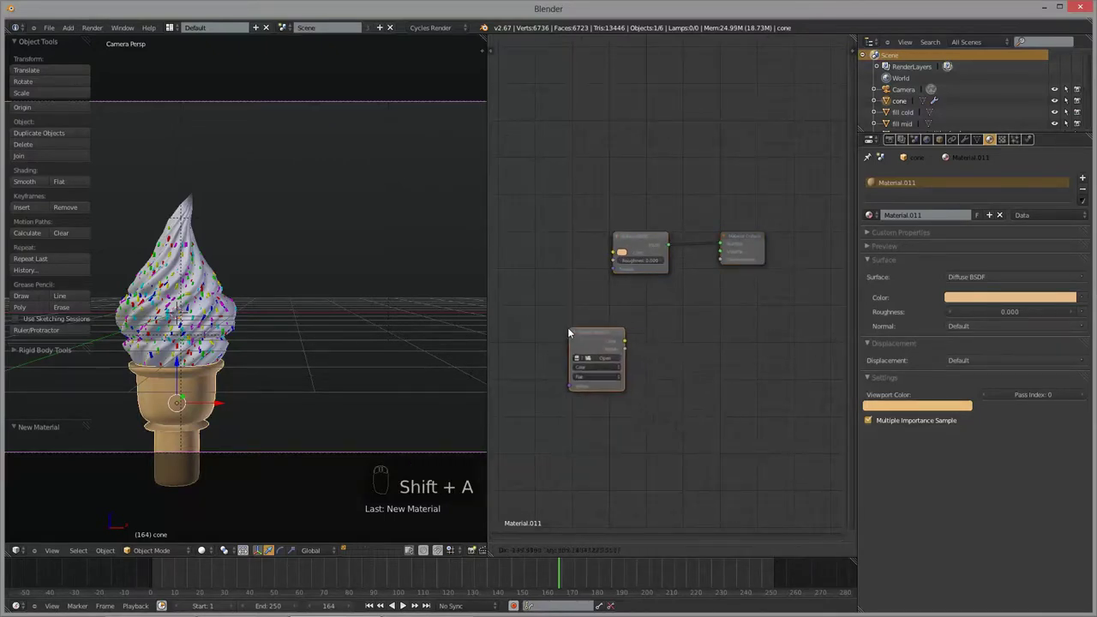
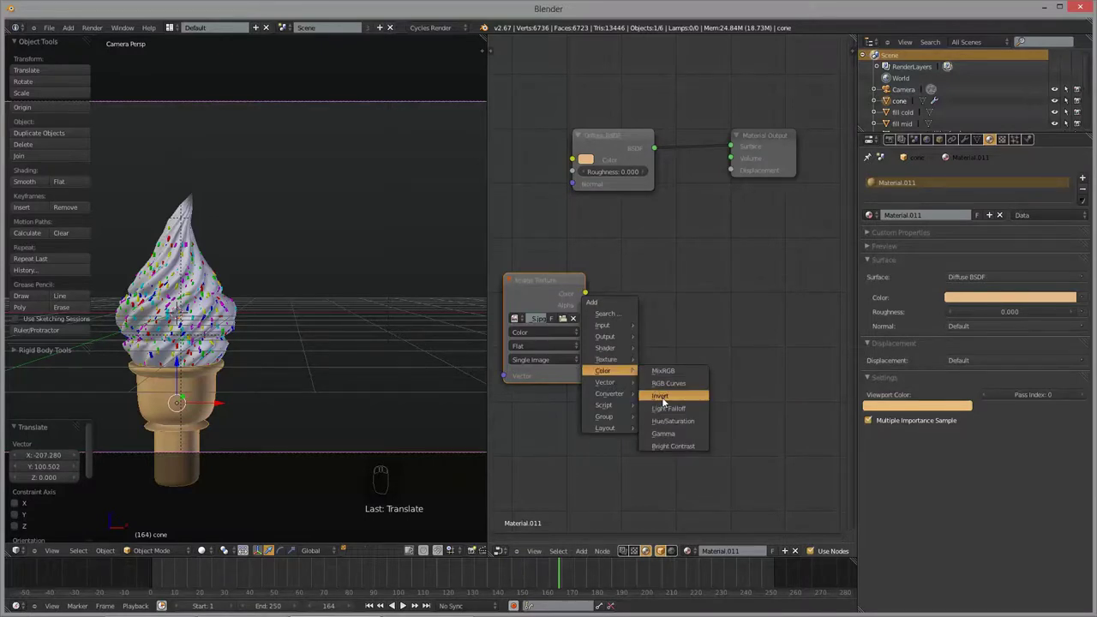
{"action": "key", "text": "shift+a"}
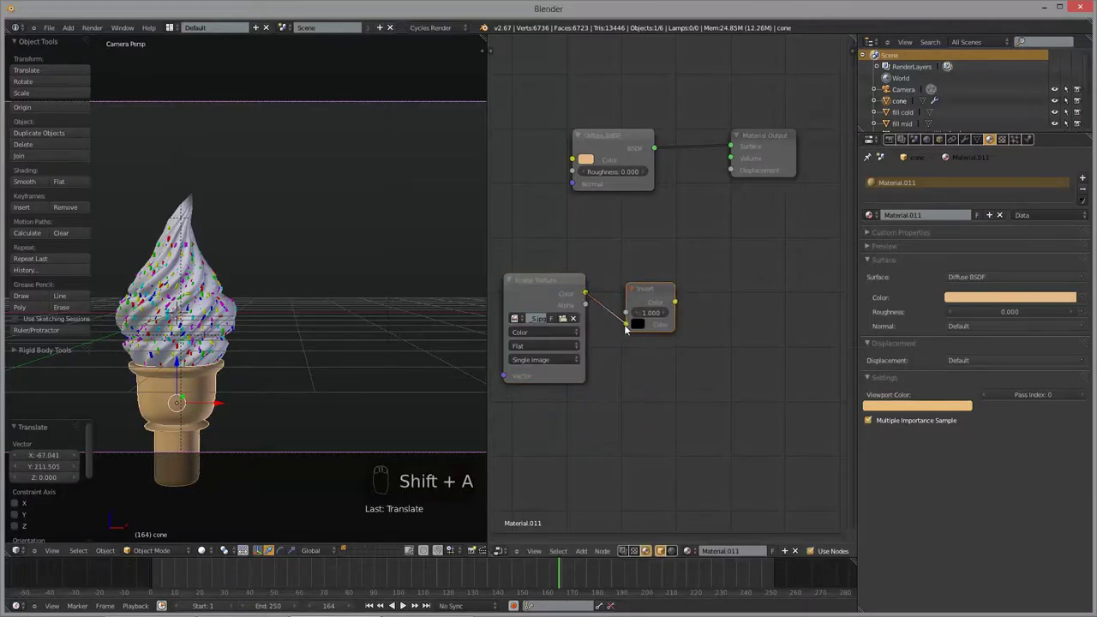
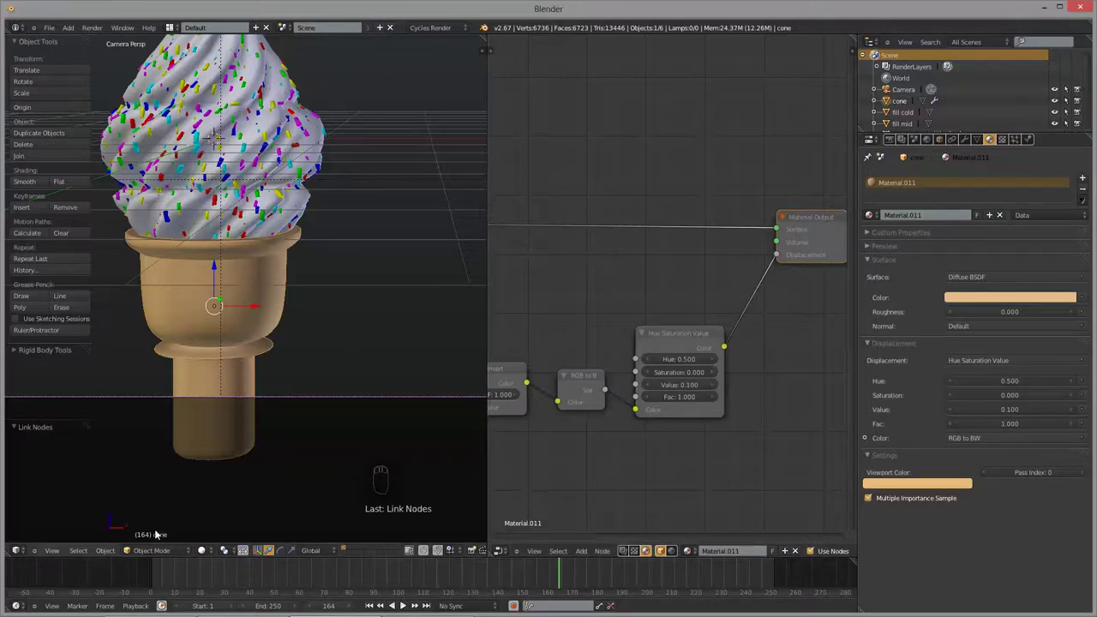
- Zoom out and return to camera view to see the whole sprinkled cone
{"action": "left_click_drag", "start_coordinate": [272, 464], "coordinate": [280, 438]}
{"action": "key", "text": "KP_0"}
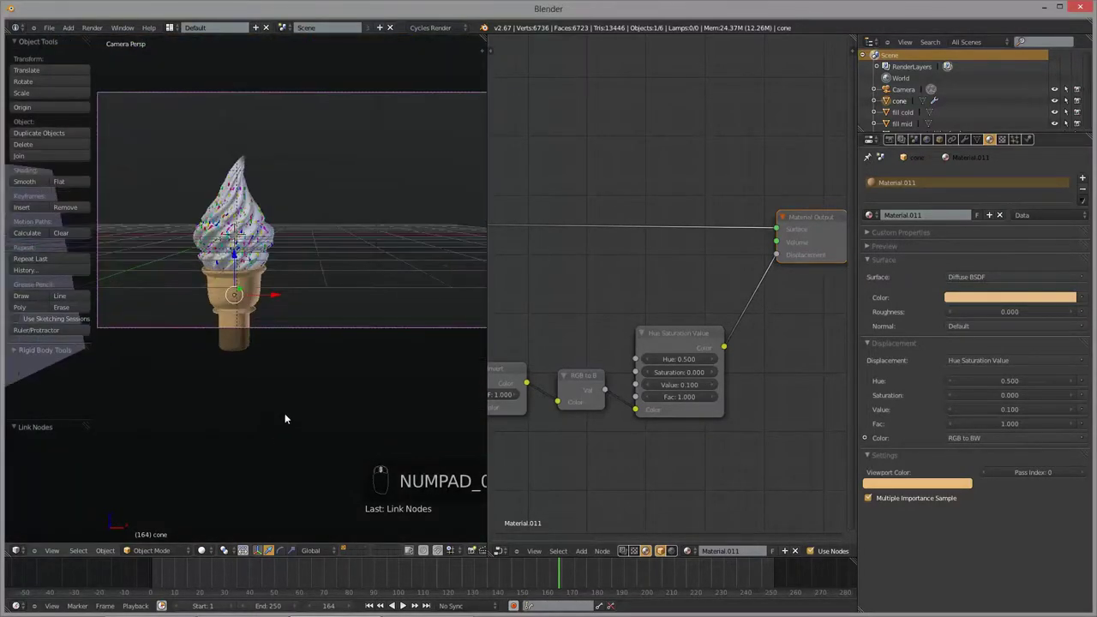
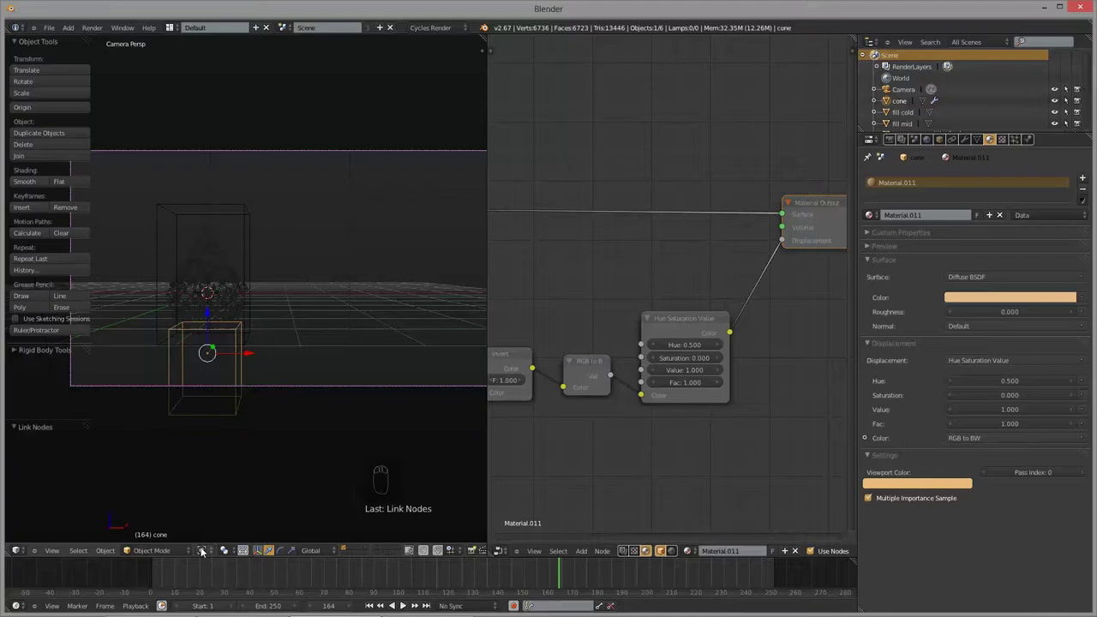
- Zoom in and orbit around the rendered cone to inspect its displaced surface
{"action": "left_click_drag", "start_coordinate": [204, 547], "coordinate": [245, 478]}
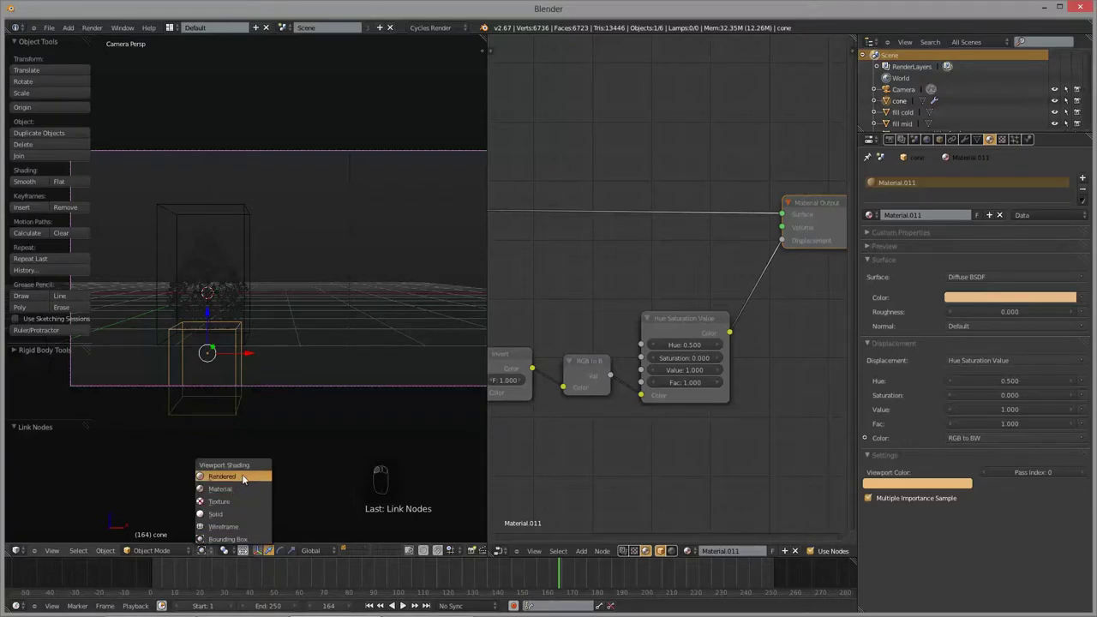
{"action": "left_click_drag", "start_coordinate": [250, 408], "coordinate": [296, 436]}
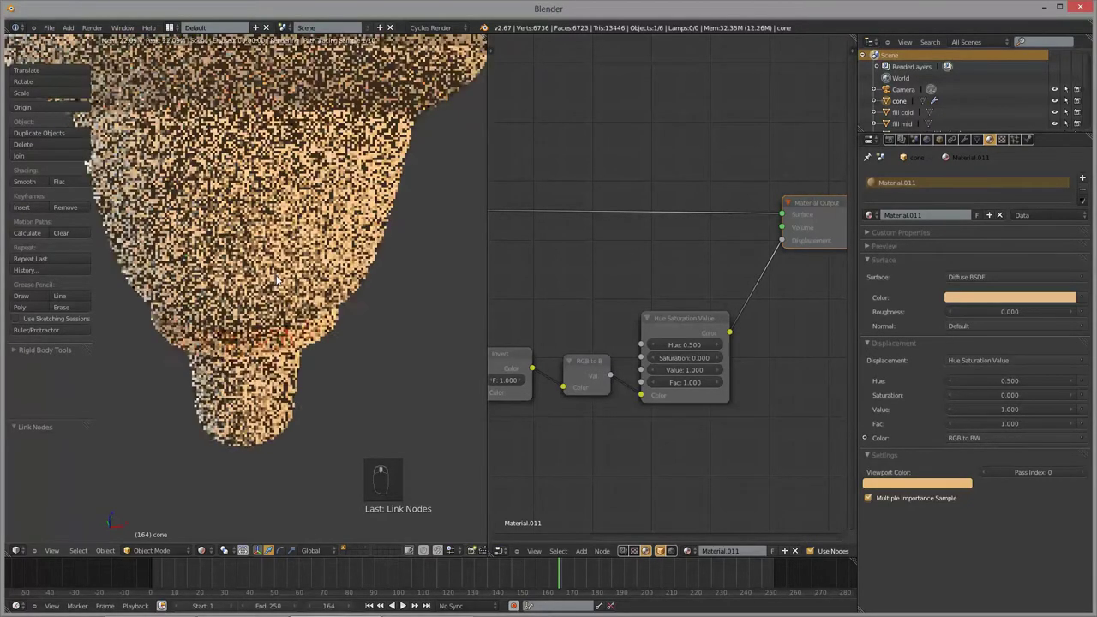
{"action": "left_click_drag", "start_coordinate": [281, 251], "coordinate": [282, 266]}
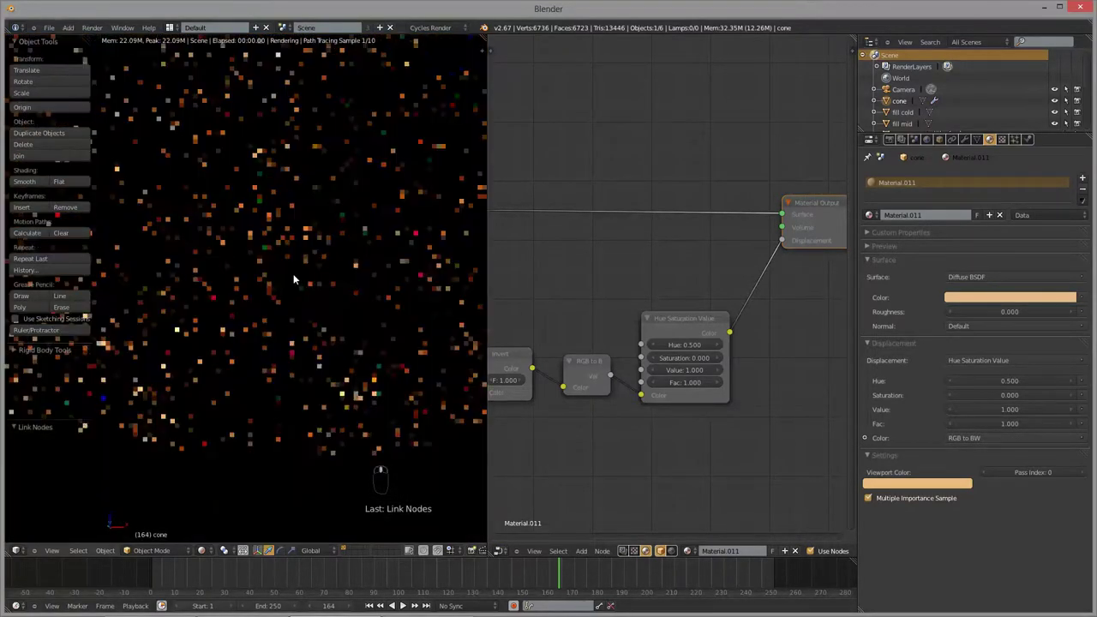
{"action": "middle_click", "coordinate": [293, 278]}
{"action": "left_click_drag", "start_coordinate": [293, 279], "coordinate": [293, 279]}
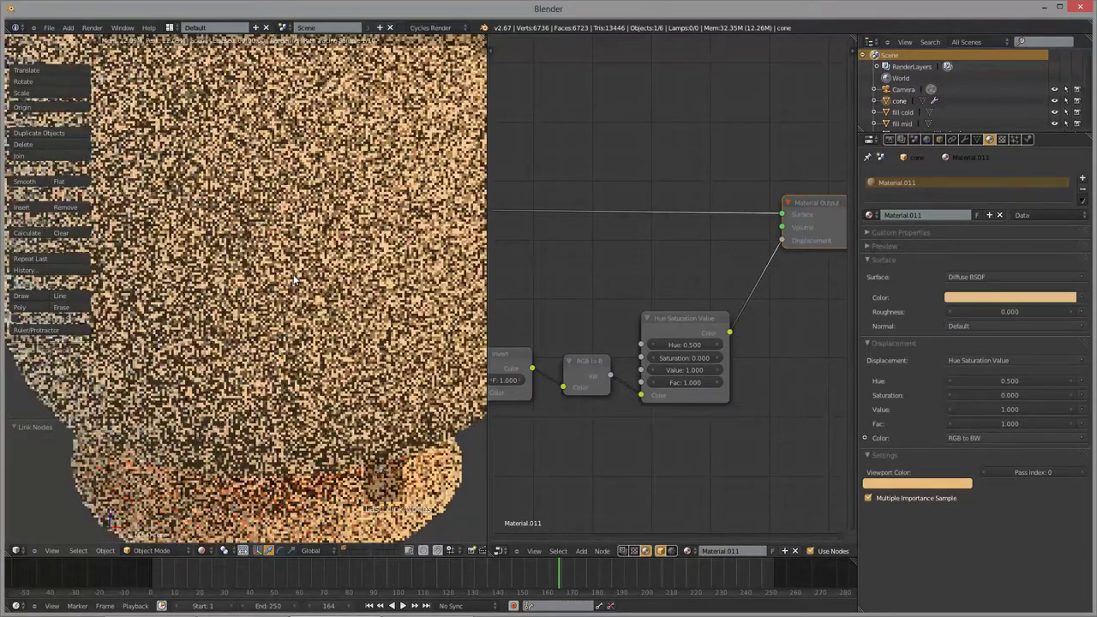
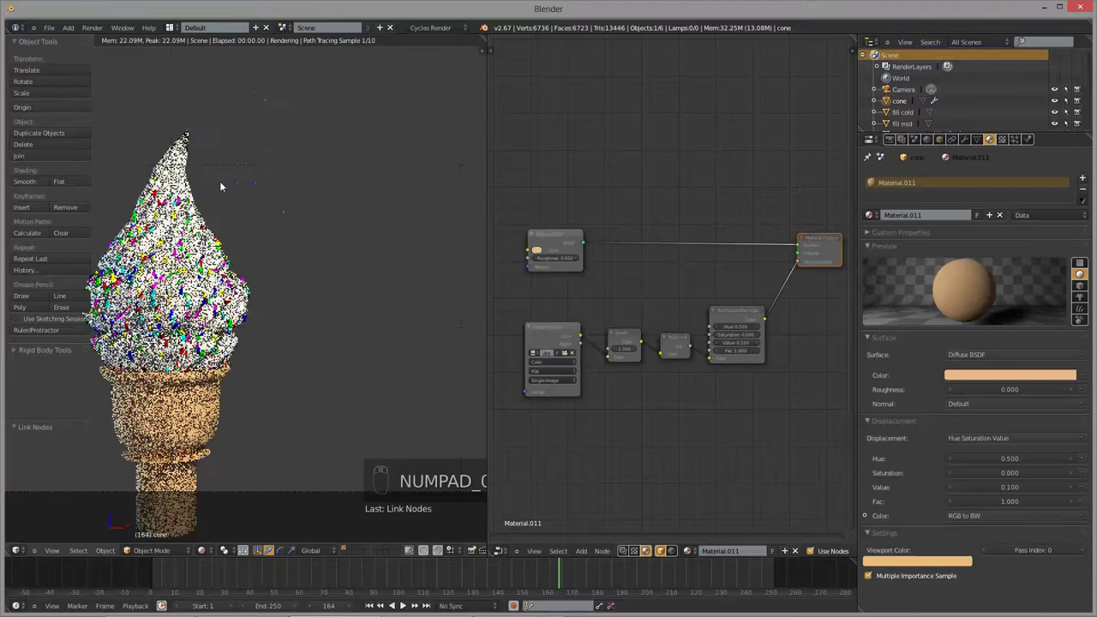
- Bring the cone's top up close in the rendered preview
{"action": "left_click_drag", "start_coordinate": [224, 315], "coordinate": [214, 511]}
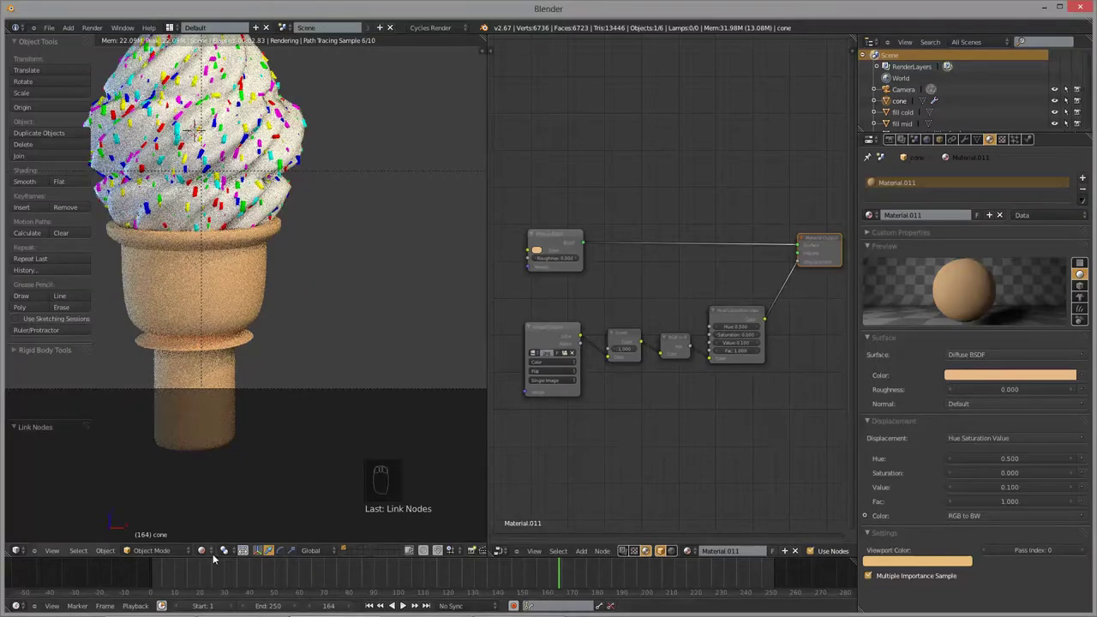
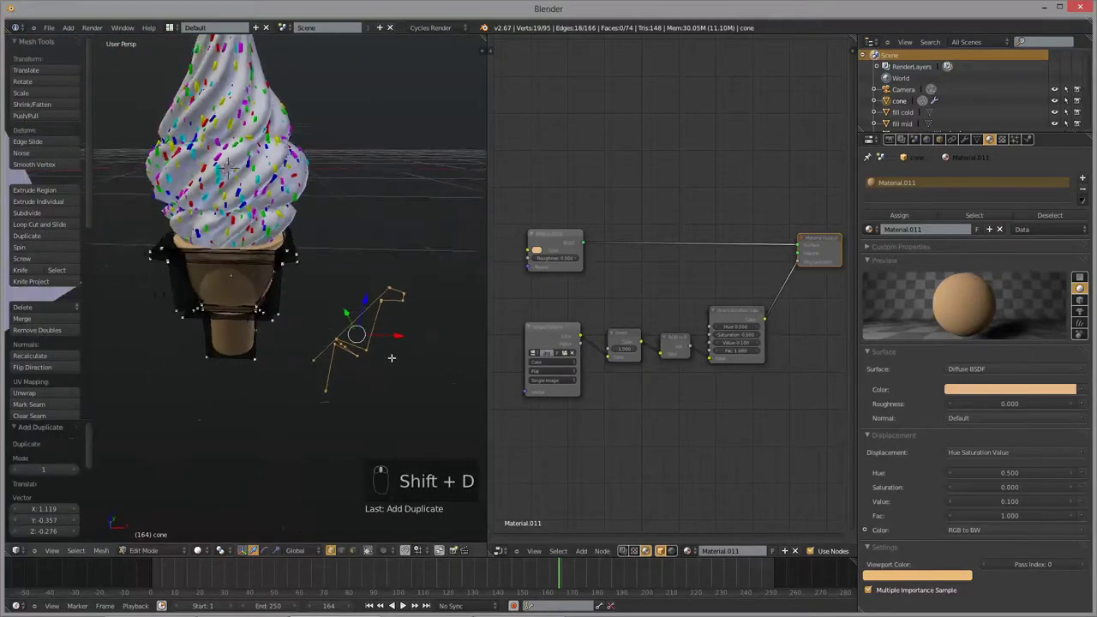
- Fill the duplicated rim outline with a face and slide it against the cone
{"action": "key", "text": "f"}
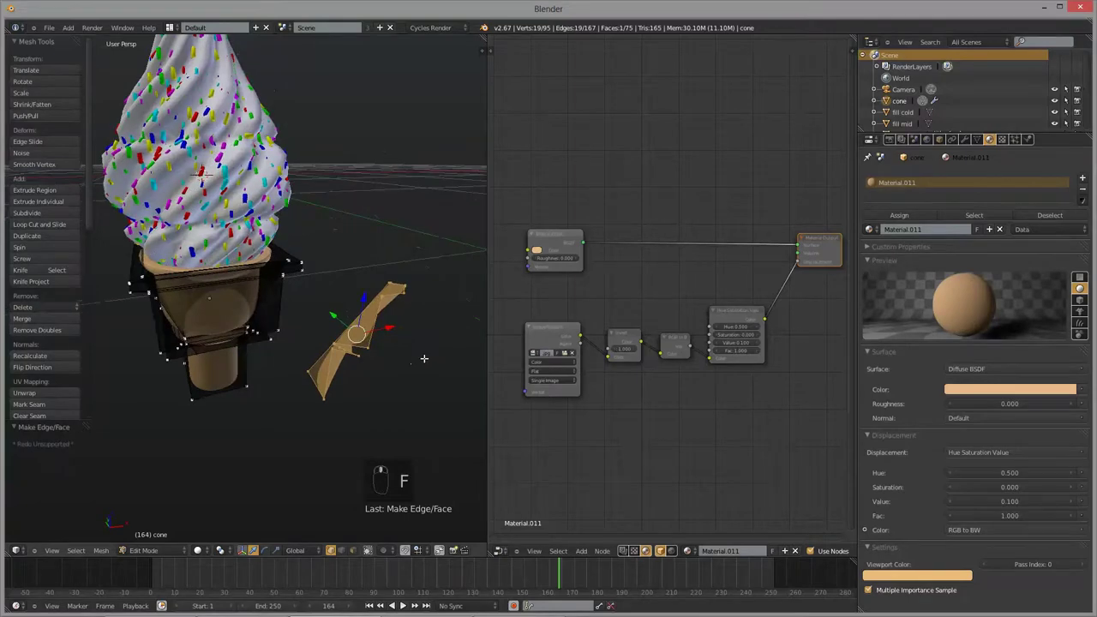
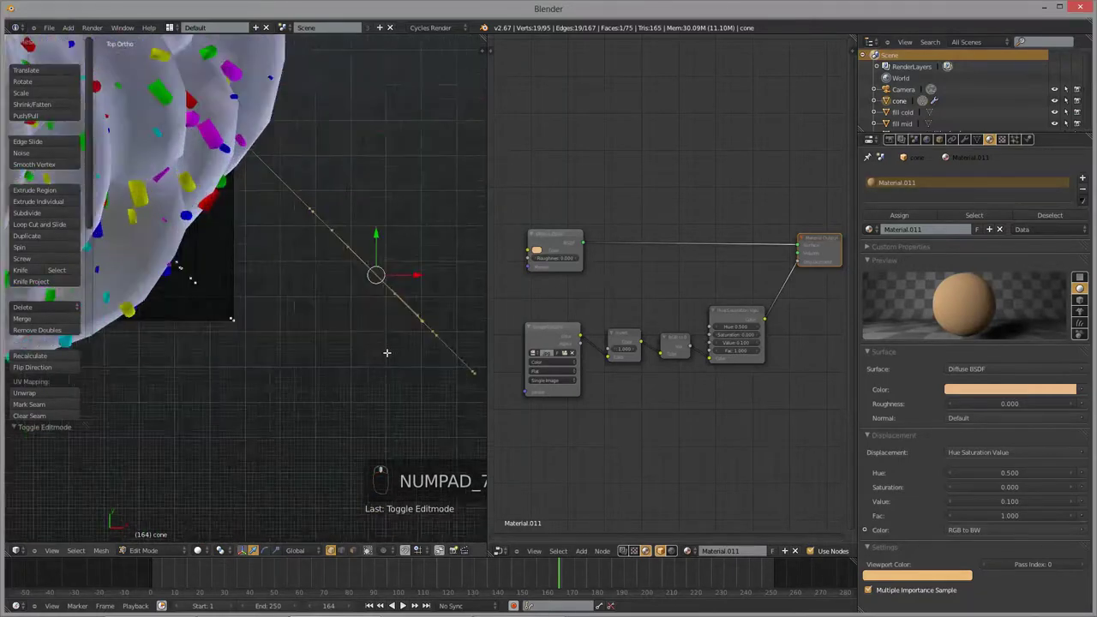
{"action": "key", "text": "g"}
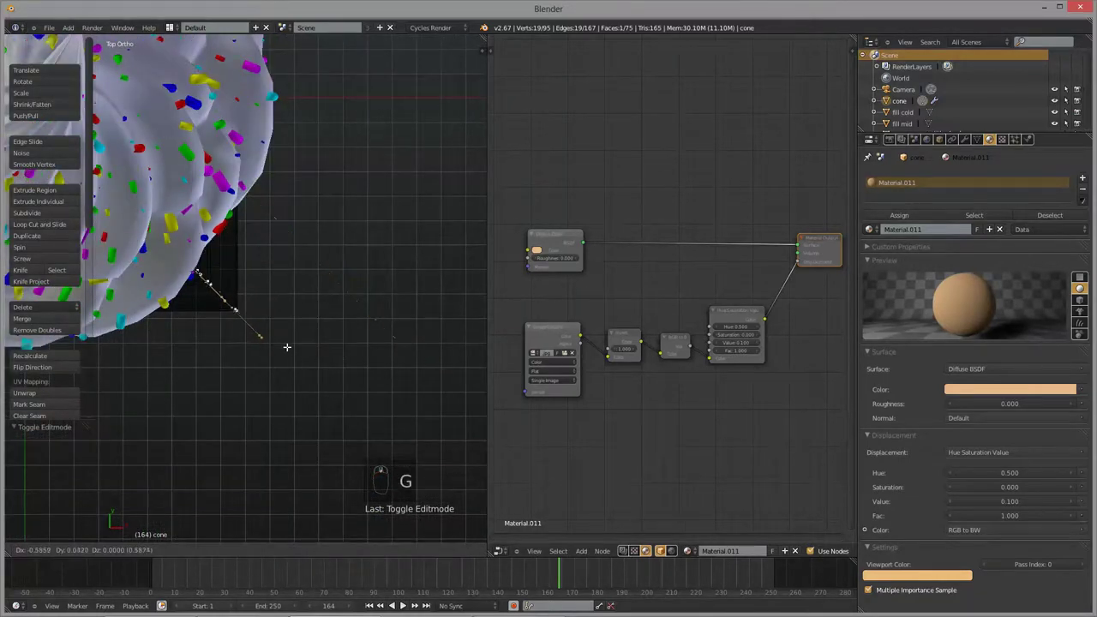
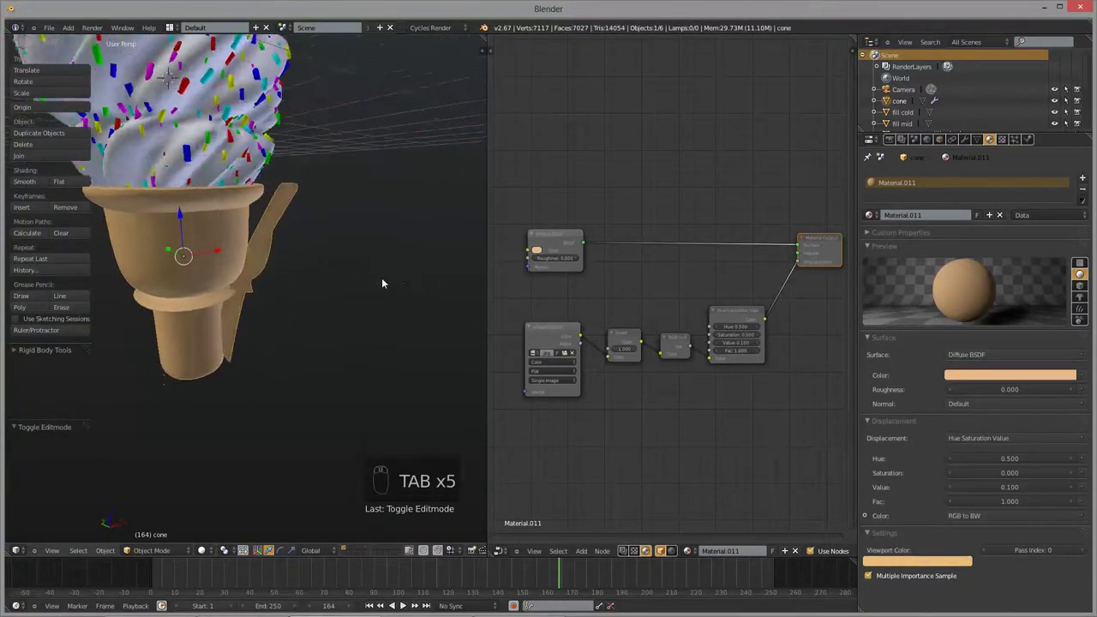
- Return to editing the cone's mesh to tilt the flat piece
{"action": "key", "text": "Tab"}
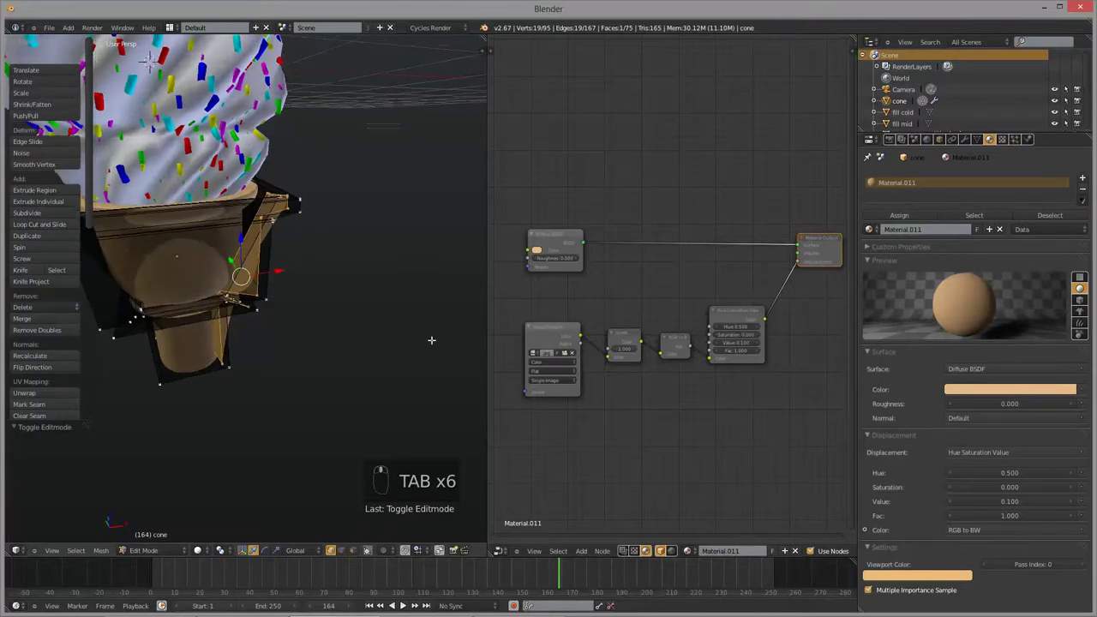
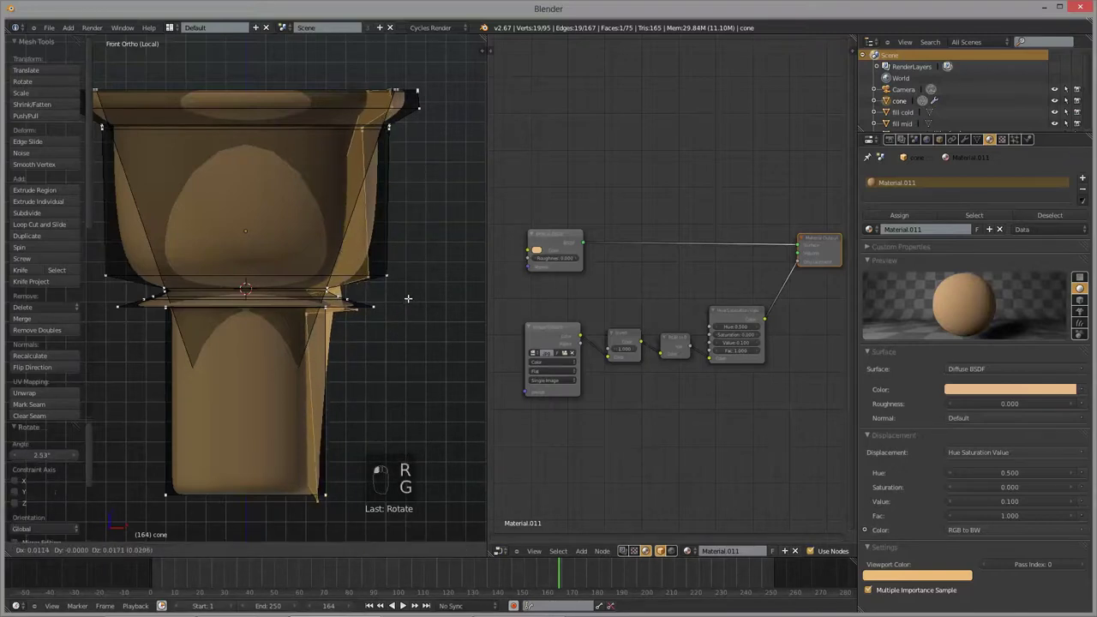
{"action": "key", "text": "Tab"}
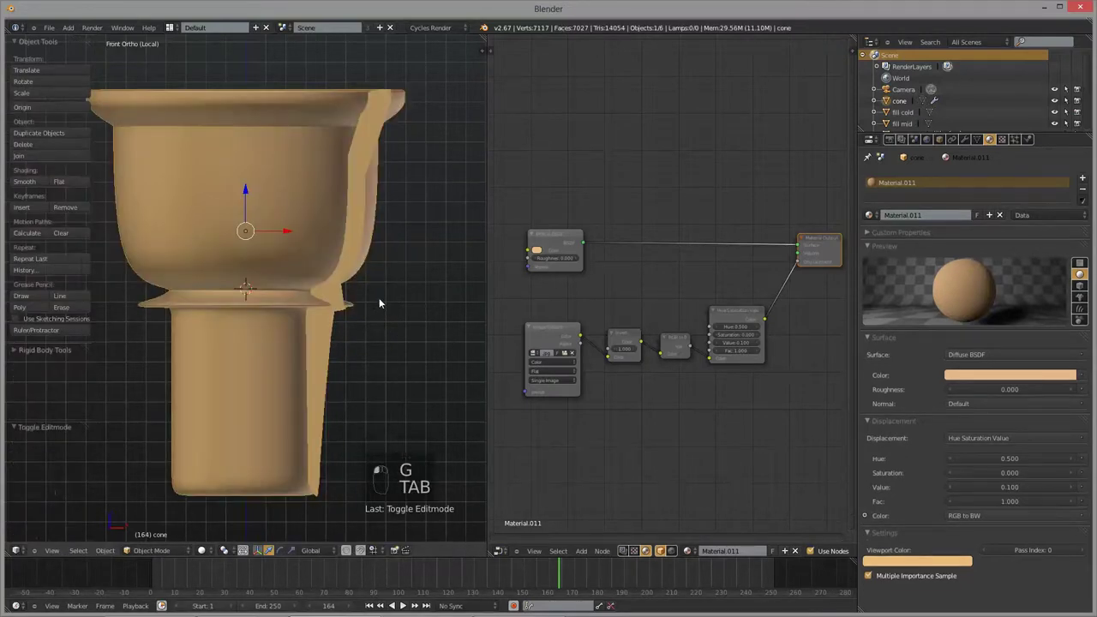
{"action": "key", "text": "Tab"}
{"action": "key", "text": "KP_7"}
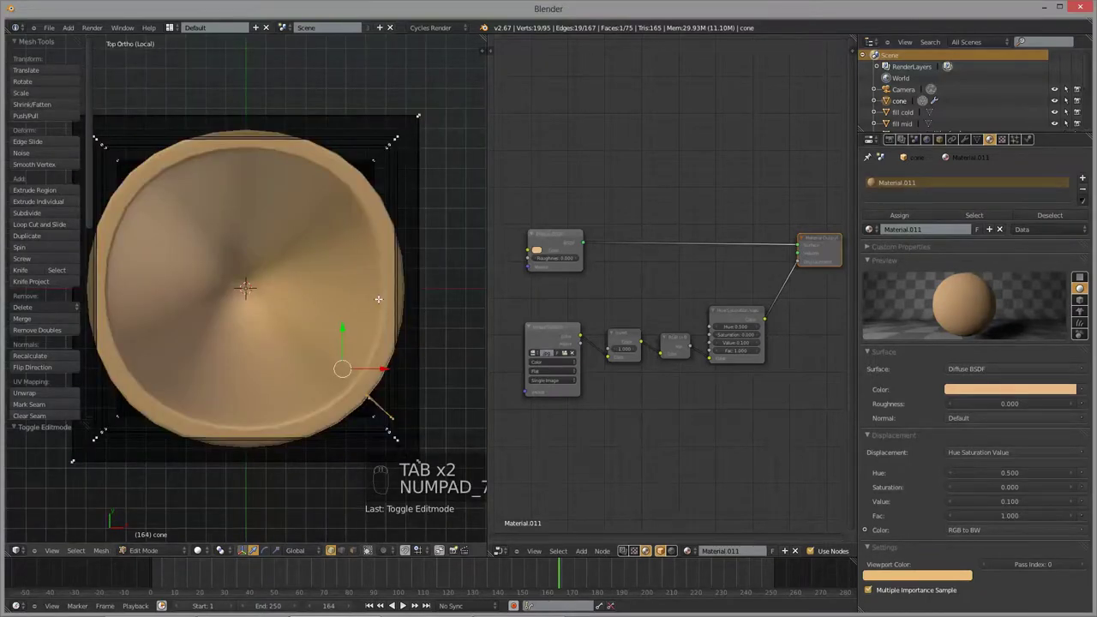
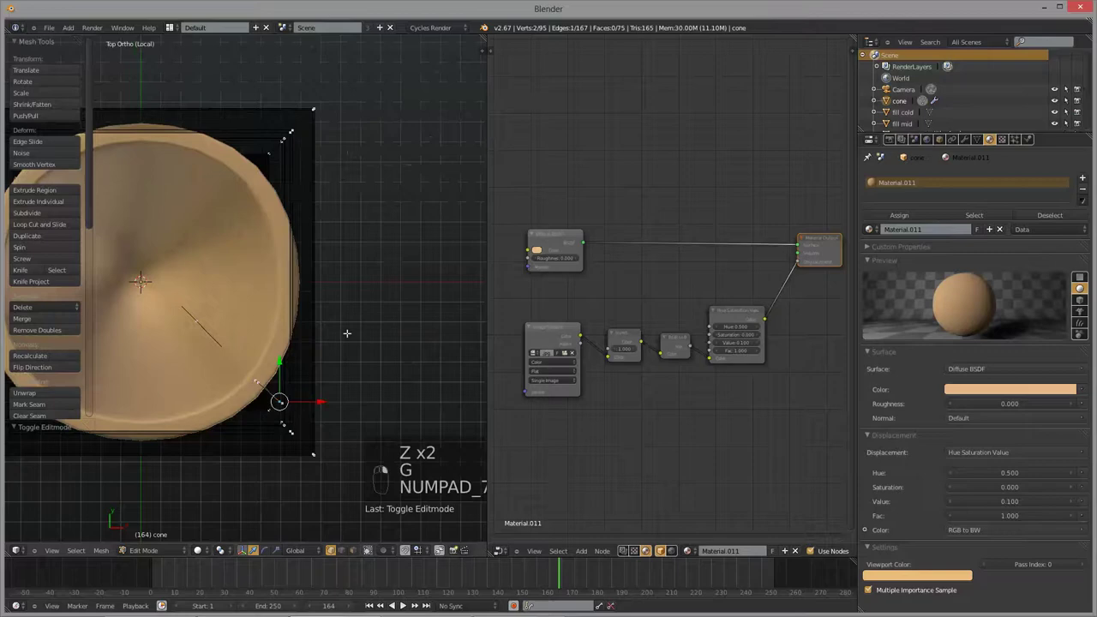
{"action": "key", "text": "g"}
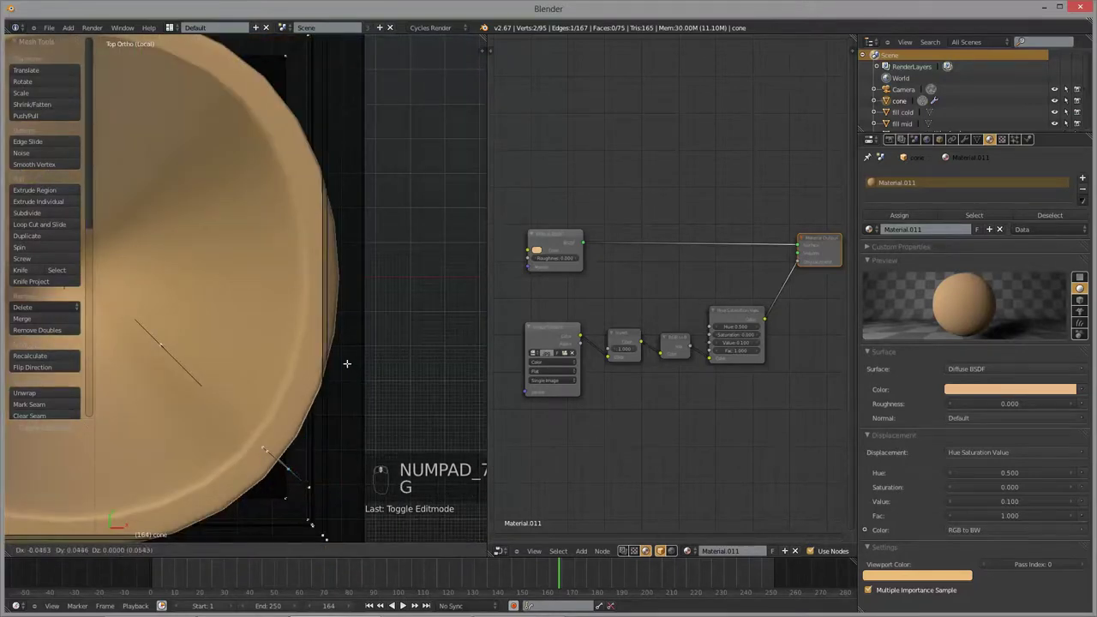
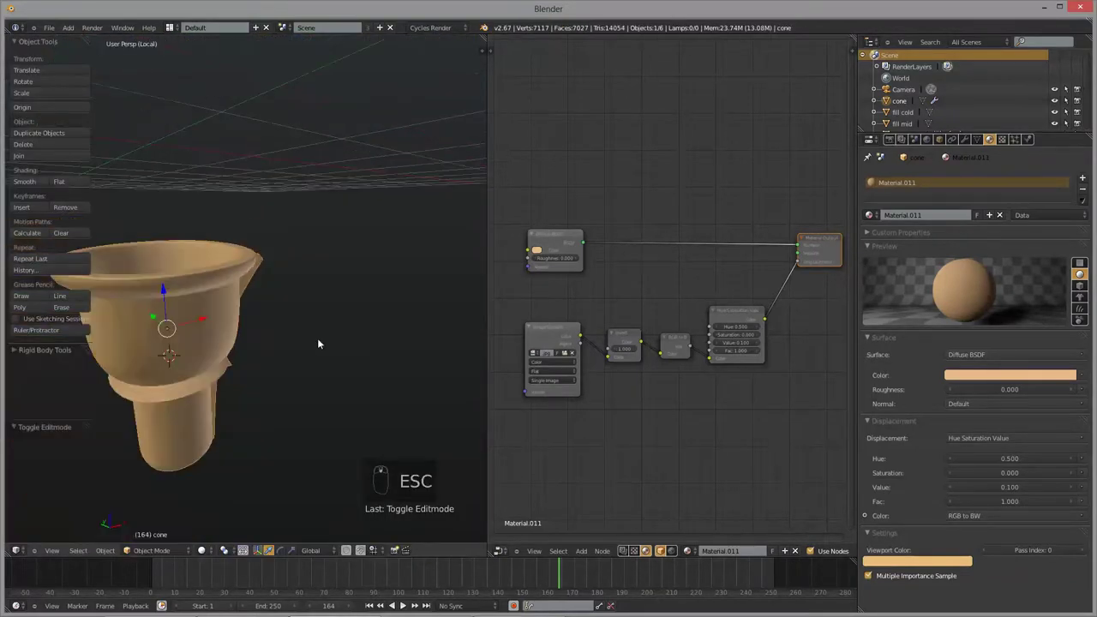
{"action": "key", "text": "Tab"}
{"action": "key", "text": "ctrl+z"}
{"action": "key", "text": "ctrl+z"}
{"action": "key", "text": "ctrl+z"}
{"action": "key", "text": "Tab"}
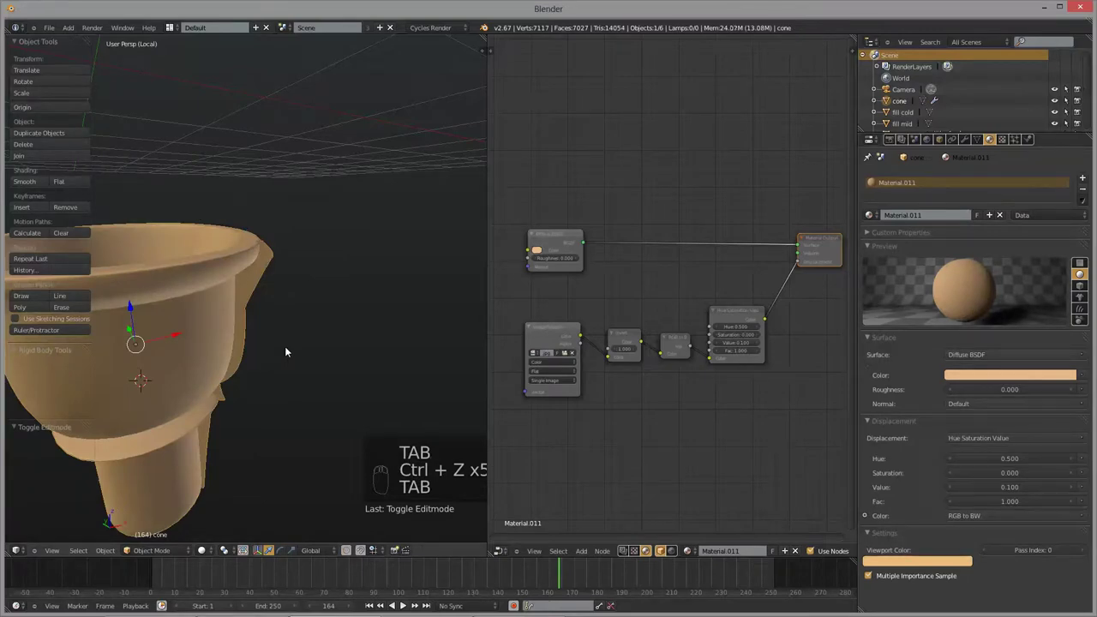
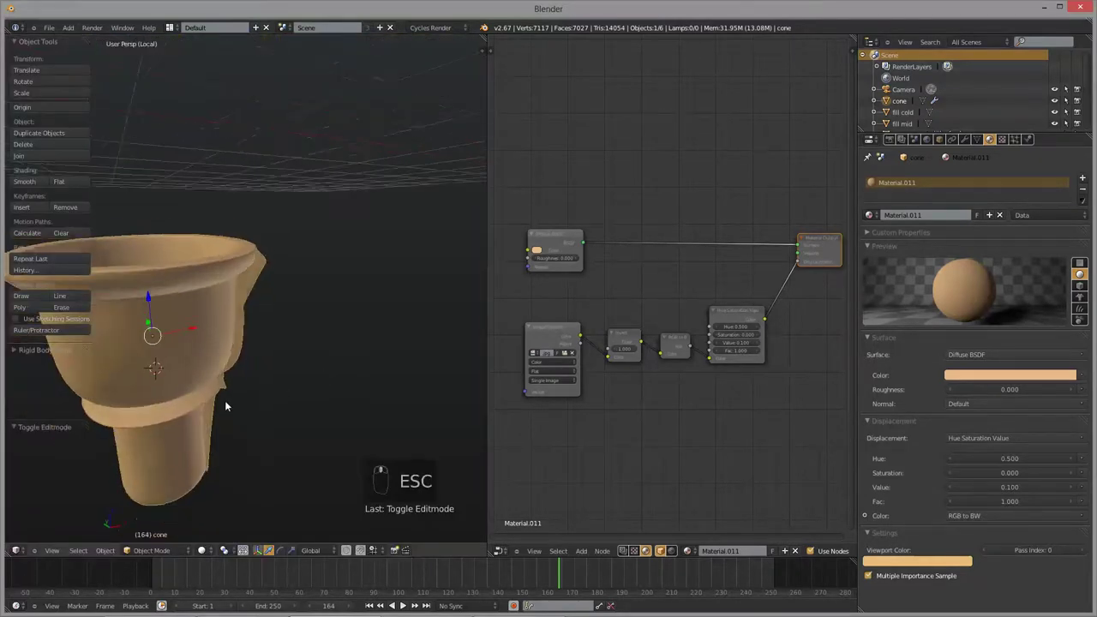
{"action": "key", "text": "KP_1"}
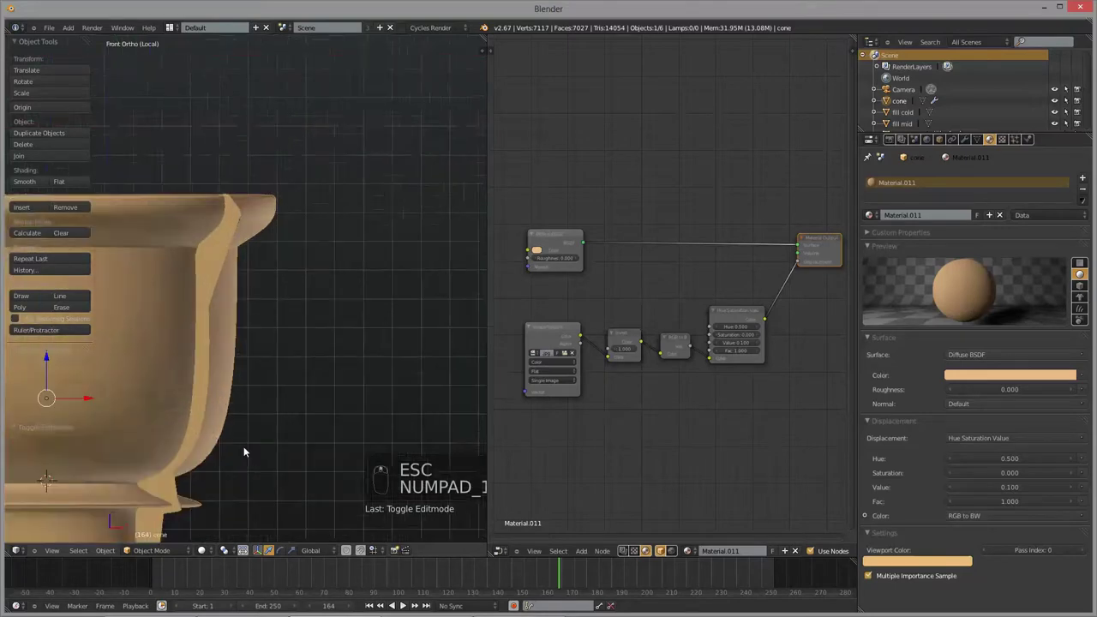
{"action": "key", "text": "Tab"}
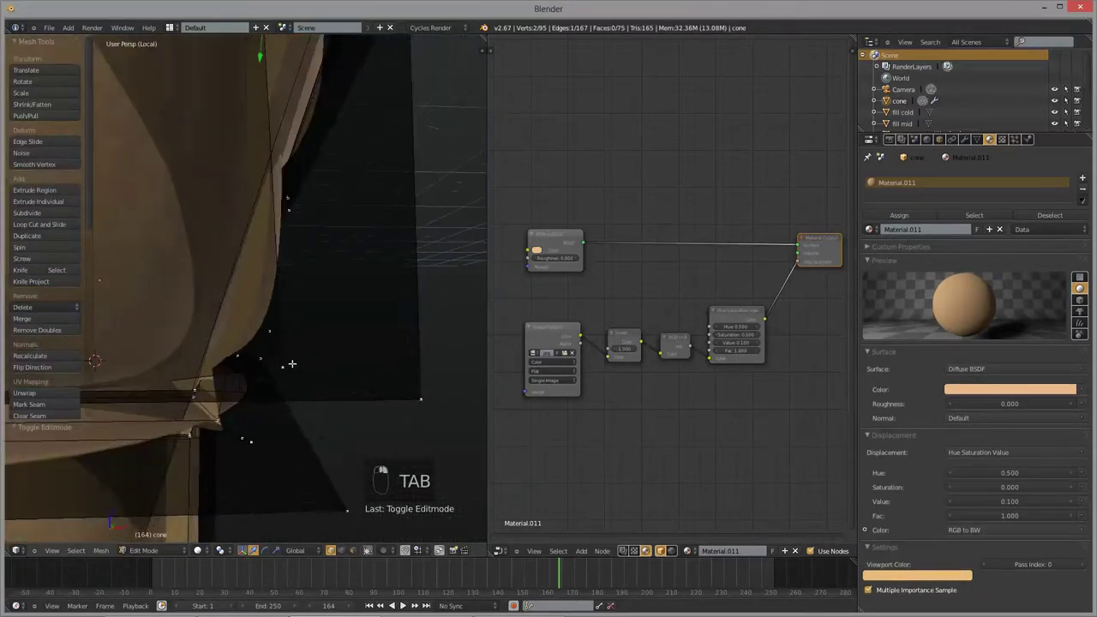
{"action": "key", "text": "z"}
{"action": "key", "text": "z"}
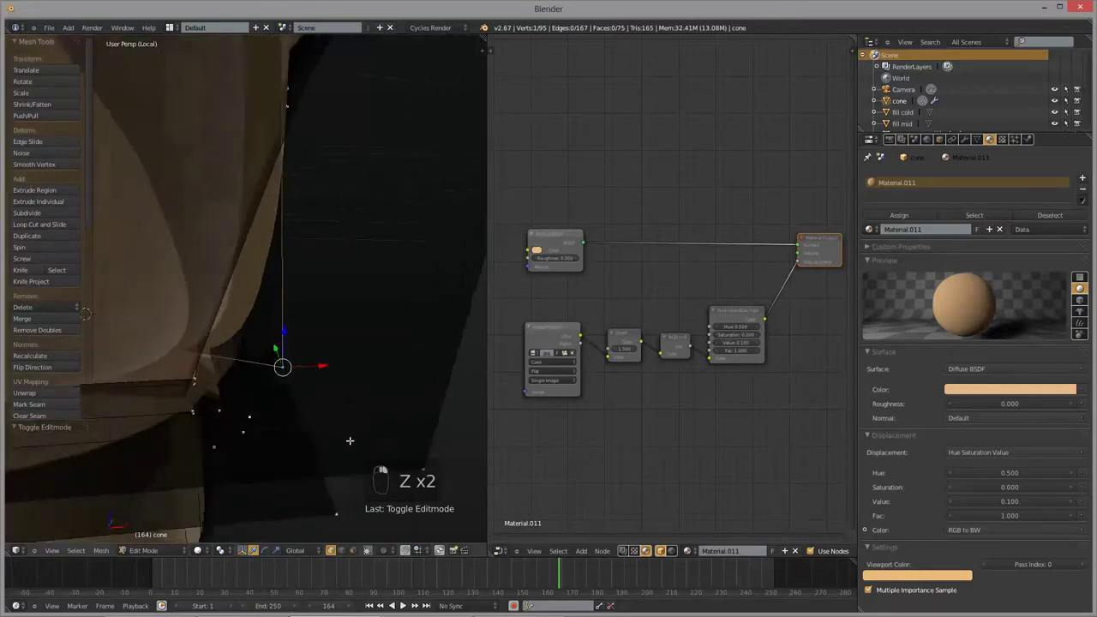
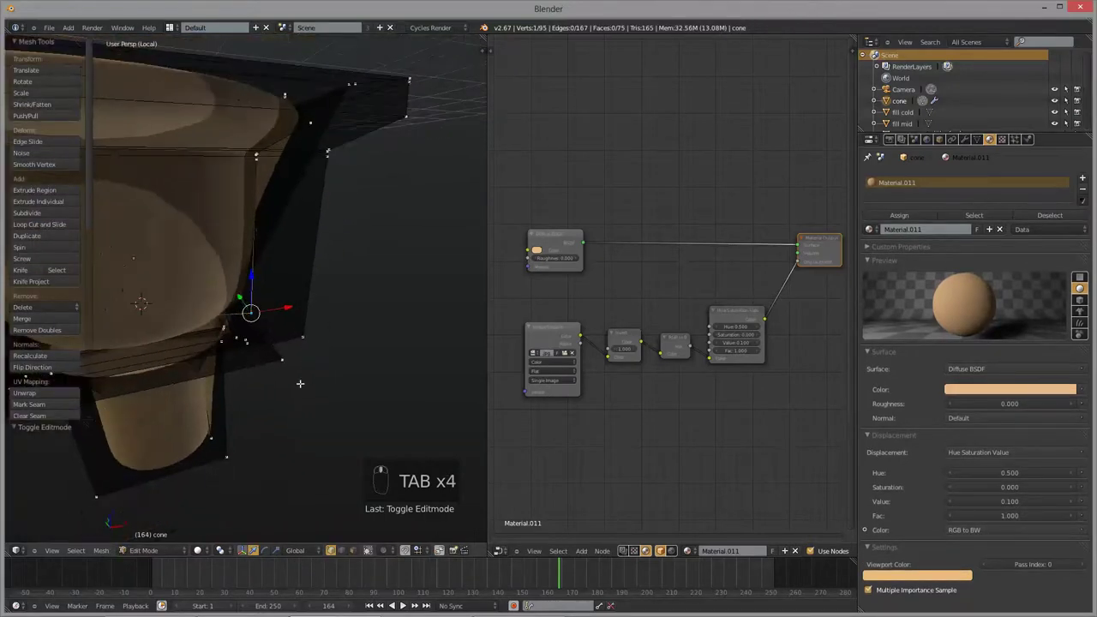
{"action": "key", "text": "Tab"}
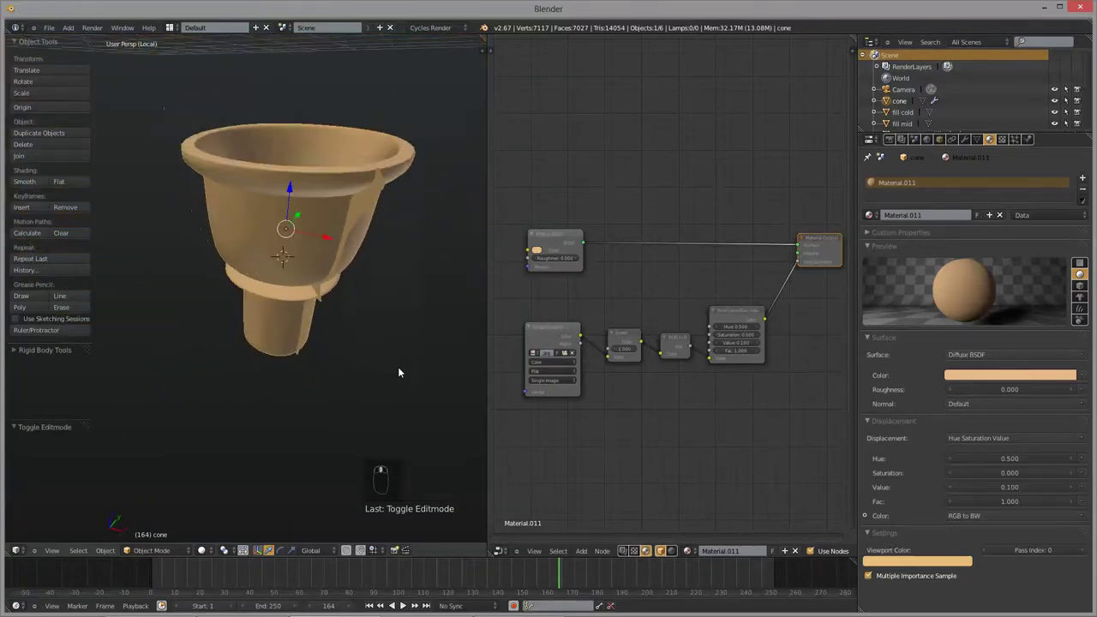
{"action": "middle_click", "coordinate": [417, 372]}
{"action": "key", "text": "KP_1"}
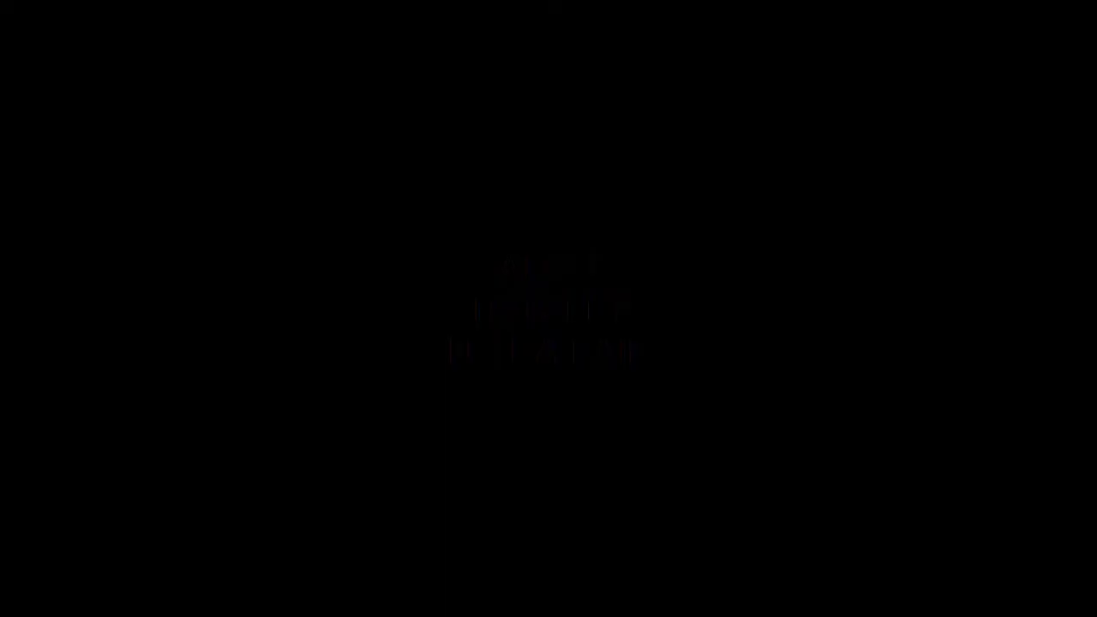
- View the cone from the front and split the area for the new Material.012 setup
{"action": "key", "text": "Tab"}
{"action": "key", "text": "KP_1"}
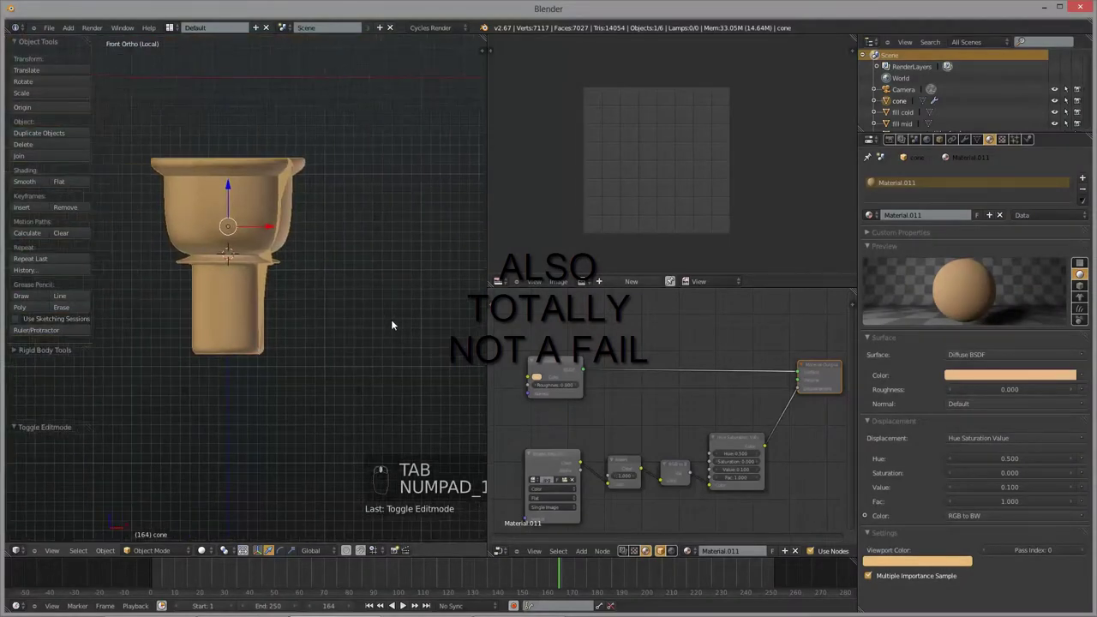
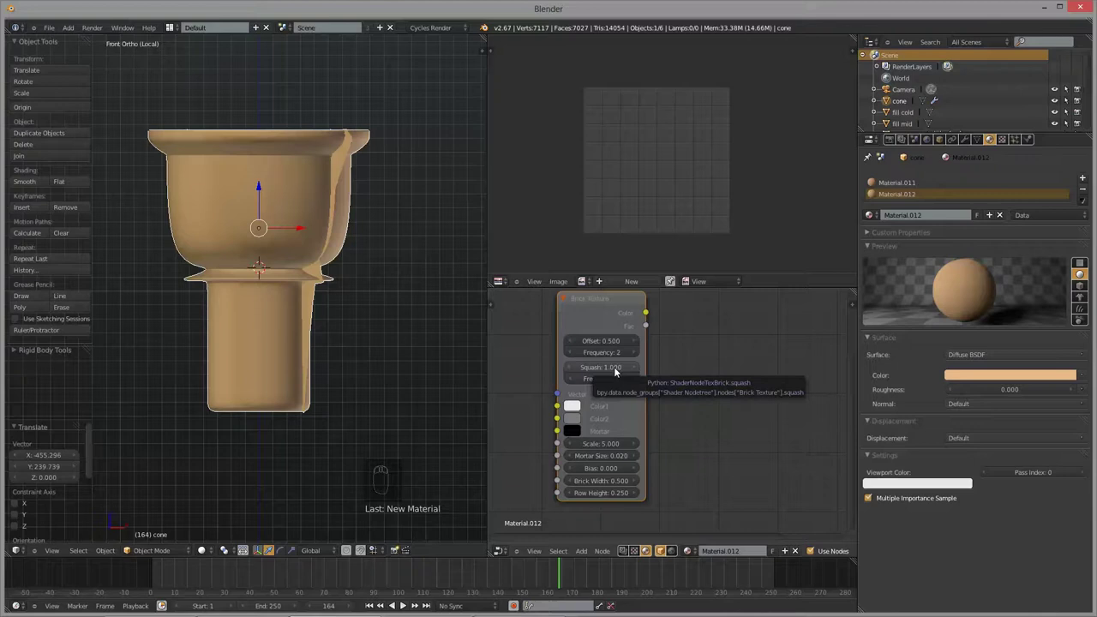
{"action": "left_click_drag", "start_coordinate": [613, 382], "coordinate": [617, 496]}
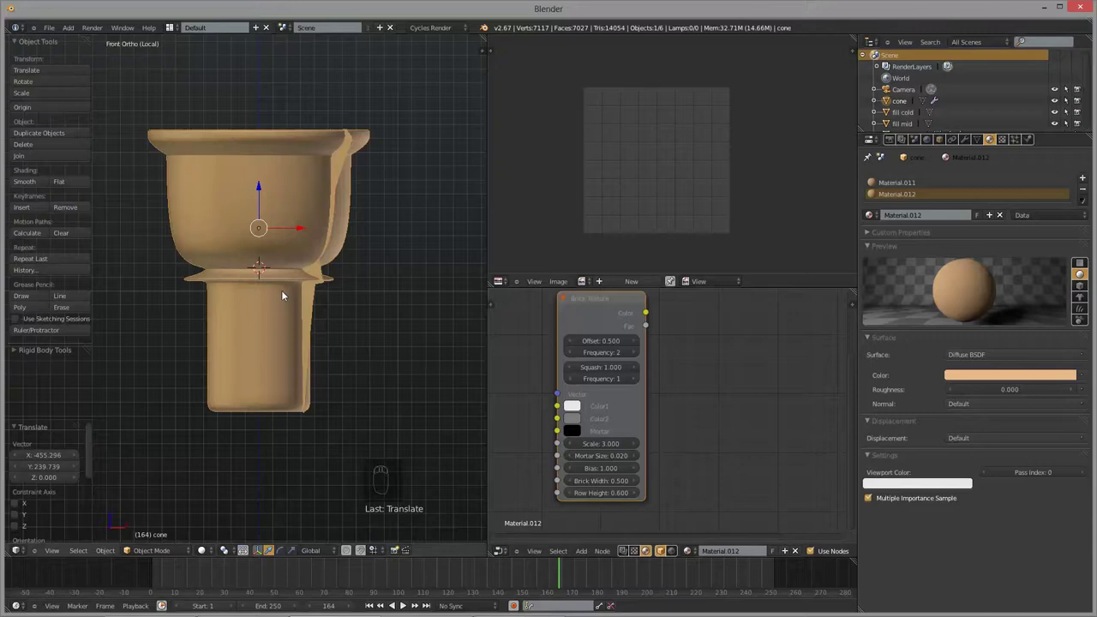
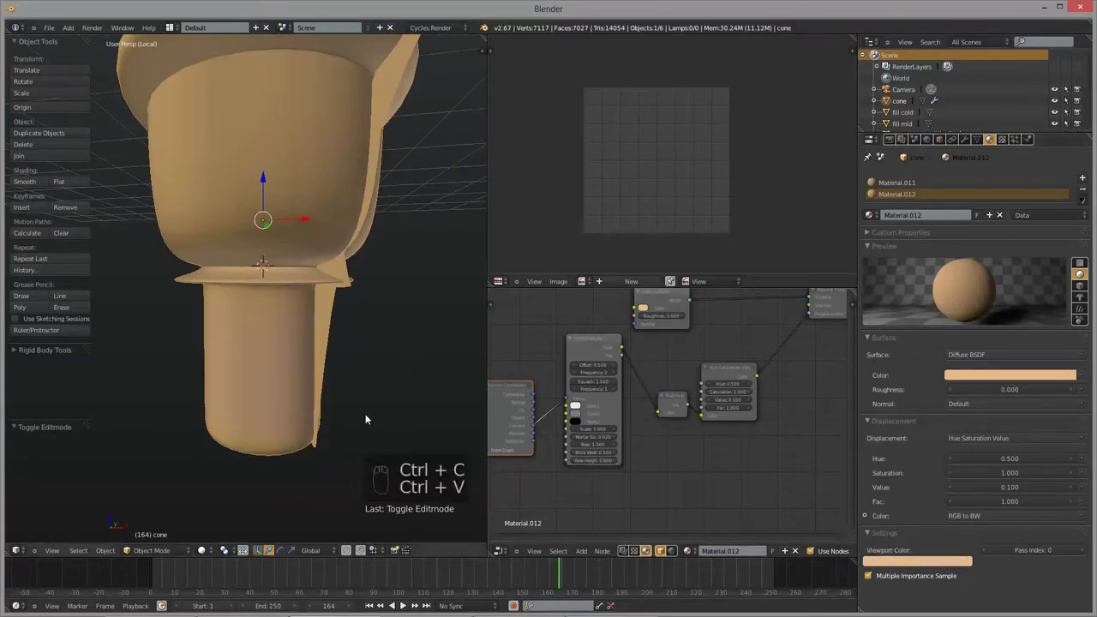
- Render the frame and set the Brick Texture Color2 to white so the lower cone shows bricks
{"action": "key", "text": "F12"}
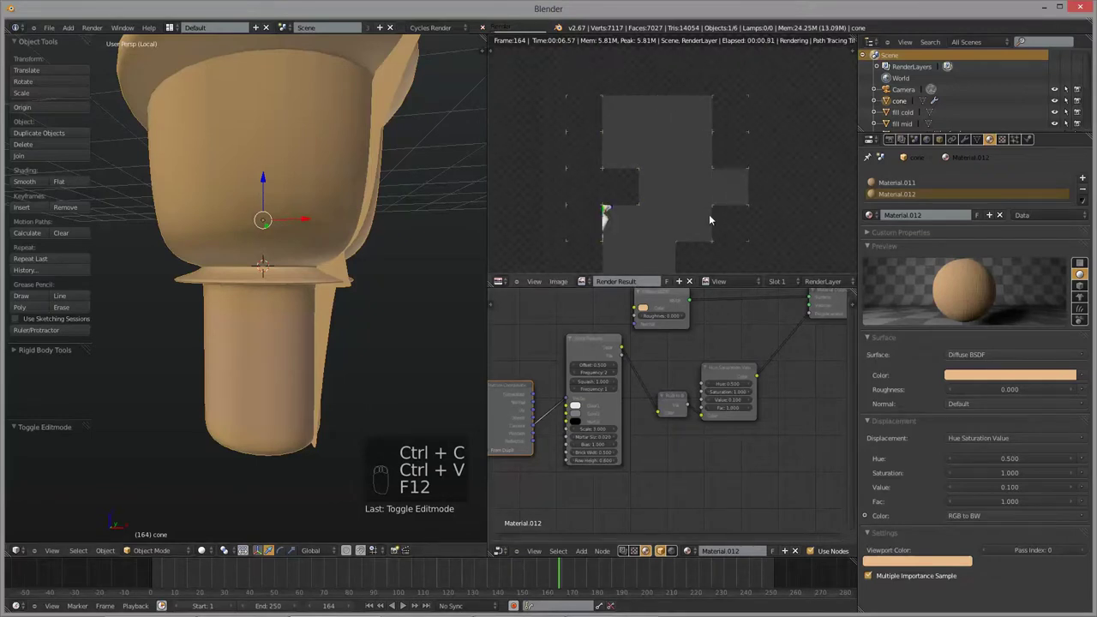
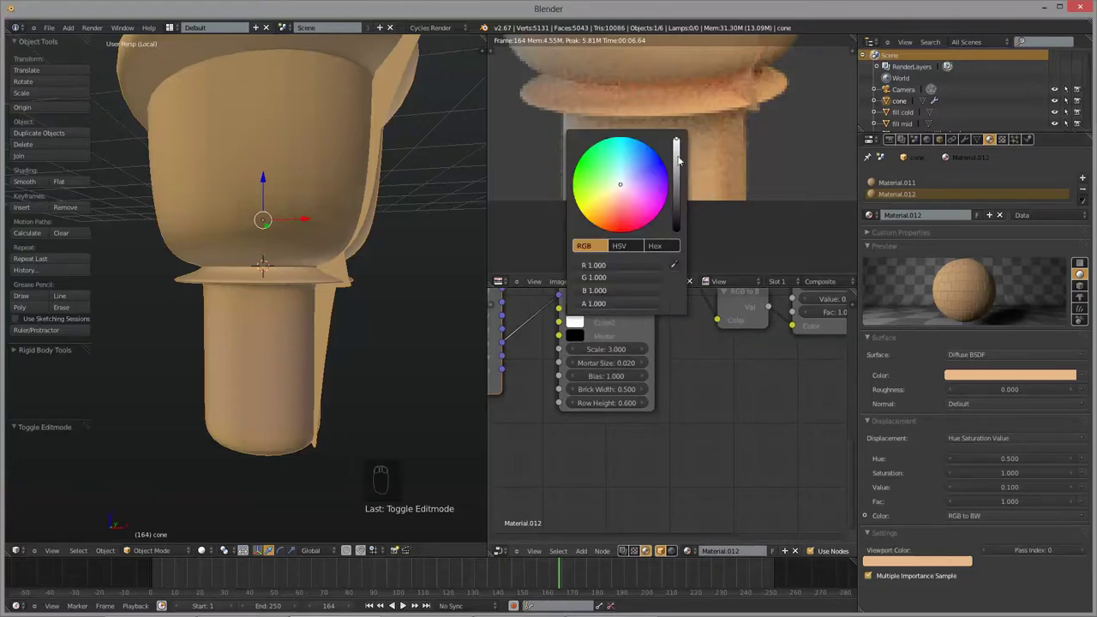
{"action": "left_click_drag", "start_coordinate": [682, 191], "coordinate": [609, 182]}
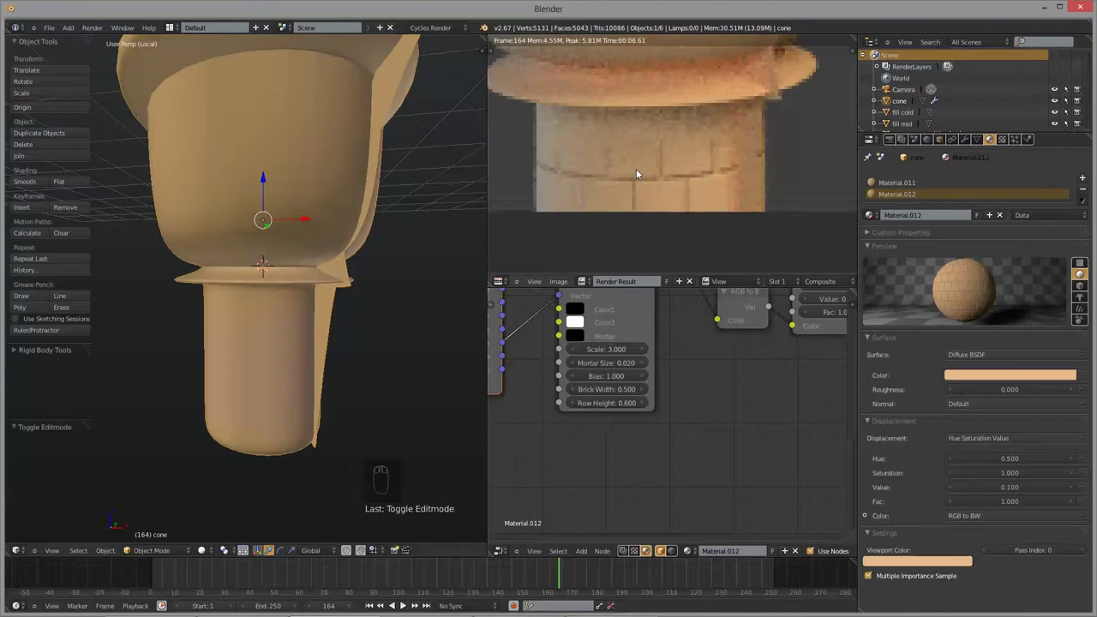
{"action": "key", "text": "Escape"}
- Select the ring faces below the cup and assign Material.012 to them
{"action": "left_click_drag", "start_coordinate": [550, 207], "coordinate": [273, 291]}
{"action": "key", "text": "Tab"}
{"action": "key", "text": "Tab"}
{"action": "key", "text": "Tab"}
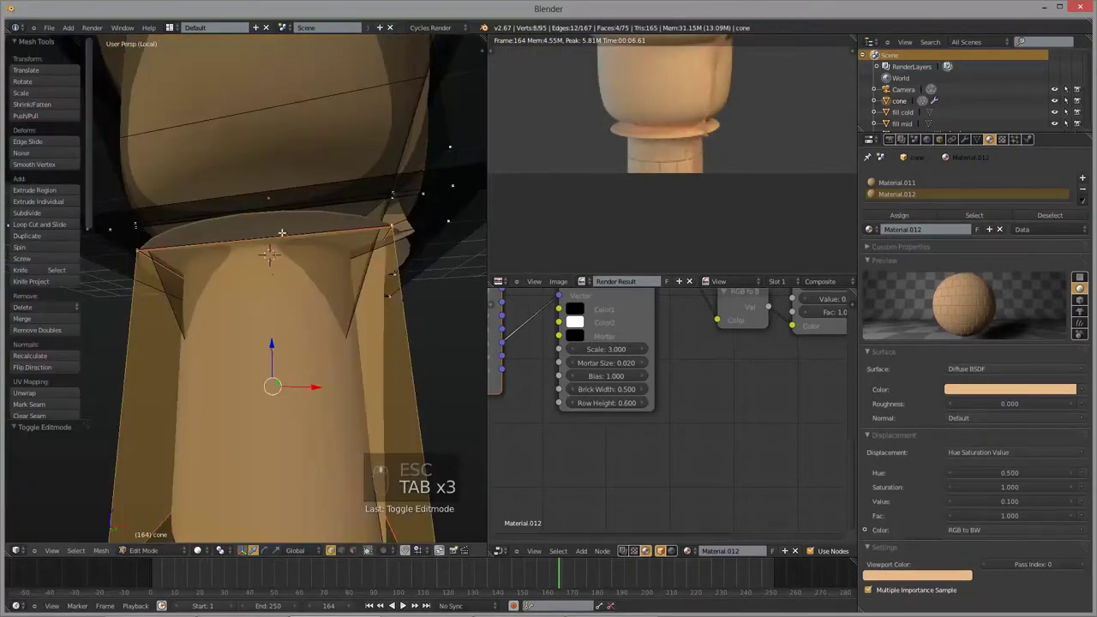
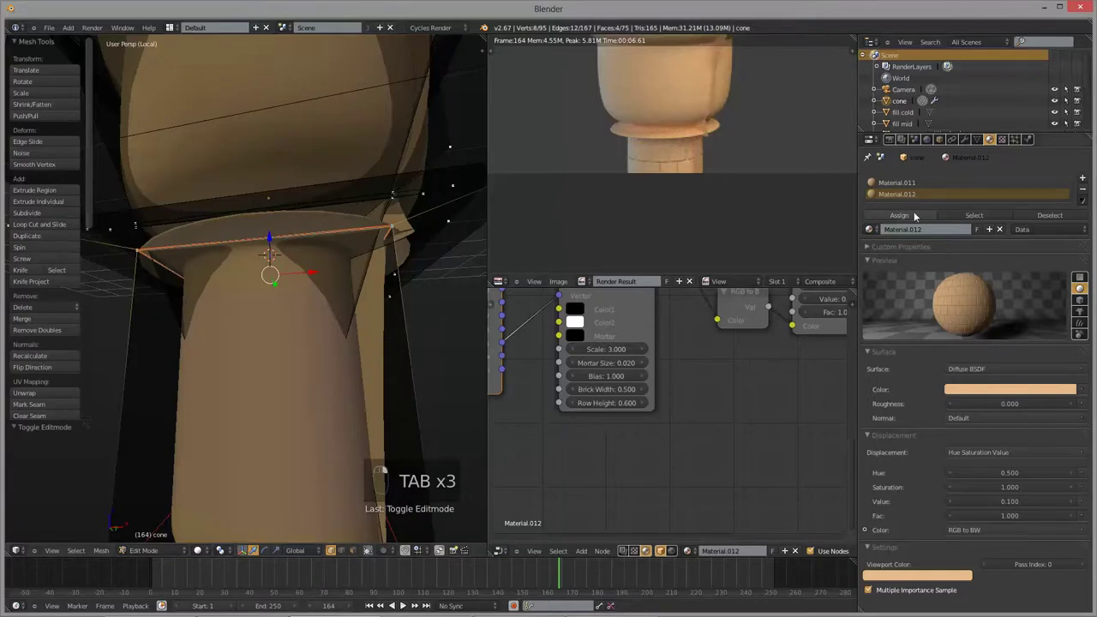
{"action": "left_click", "coordinate": [911, 218]}
- Leave mesh editing and preview the cone with rendered viewport shading
{"action": "key", "text": "Tab"}
{"action": "left_click", "coordinate": [324, 271]}
{"action": "middle_click", "coordinate": [330, 289]}
{"action": "key", "text": "Tab"}
{"action": "key", "text": "Tab"}
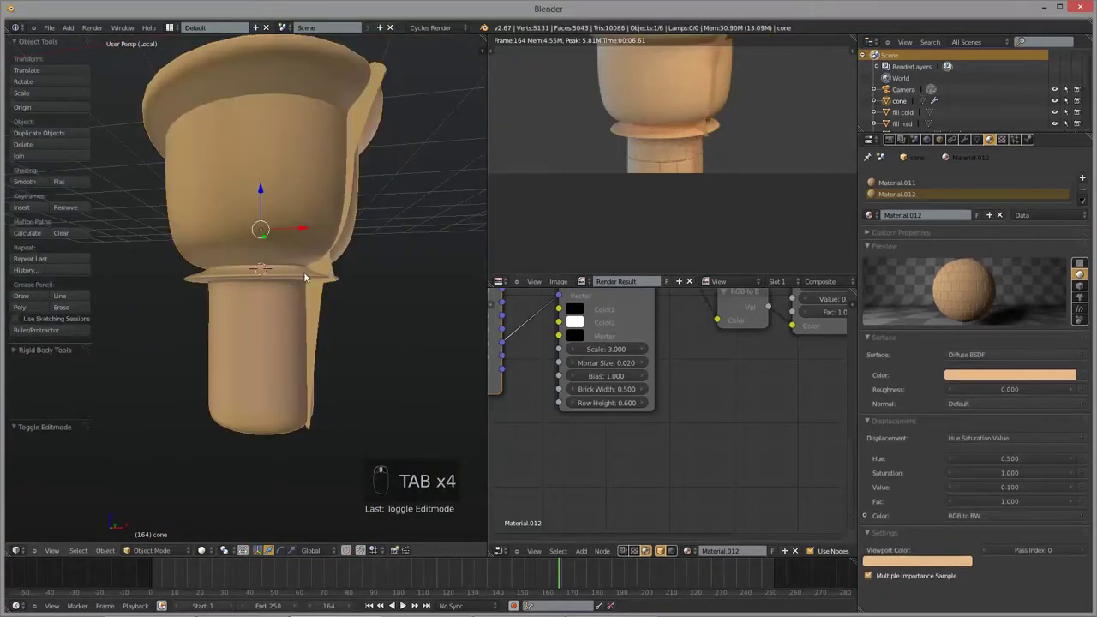
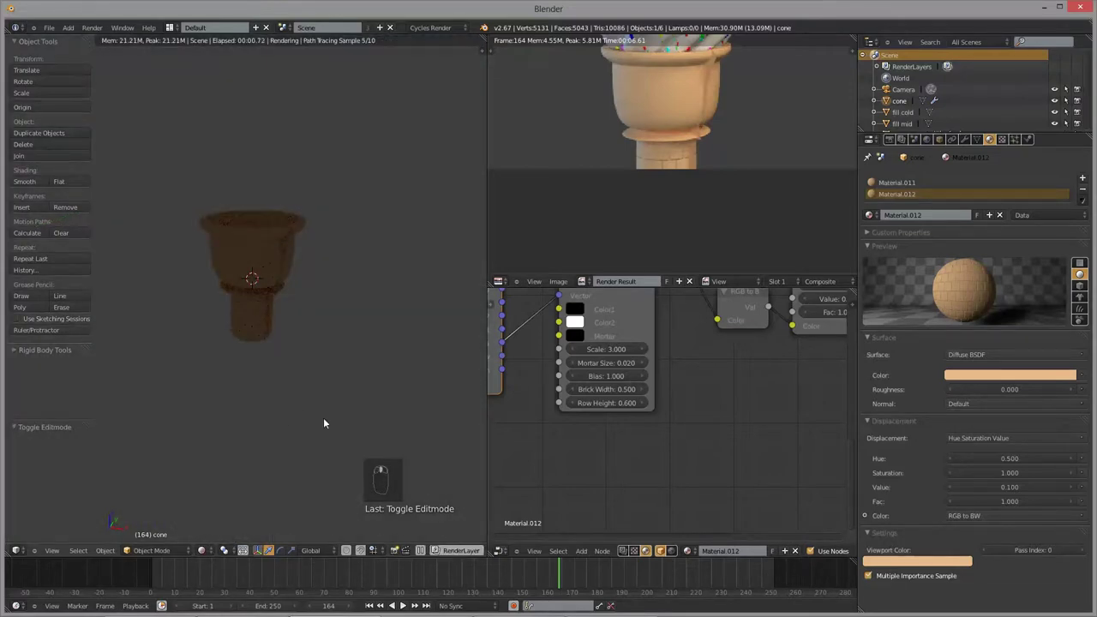
- Frame the cone's brick-textured base in the live rendered preview
{"action": "key", "text": "KP_Divide"}
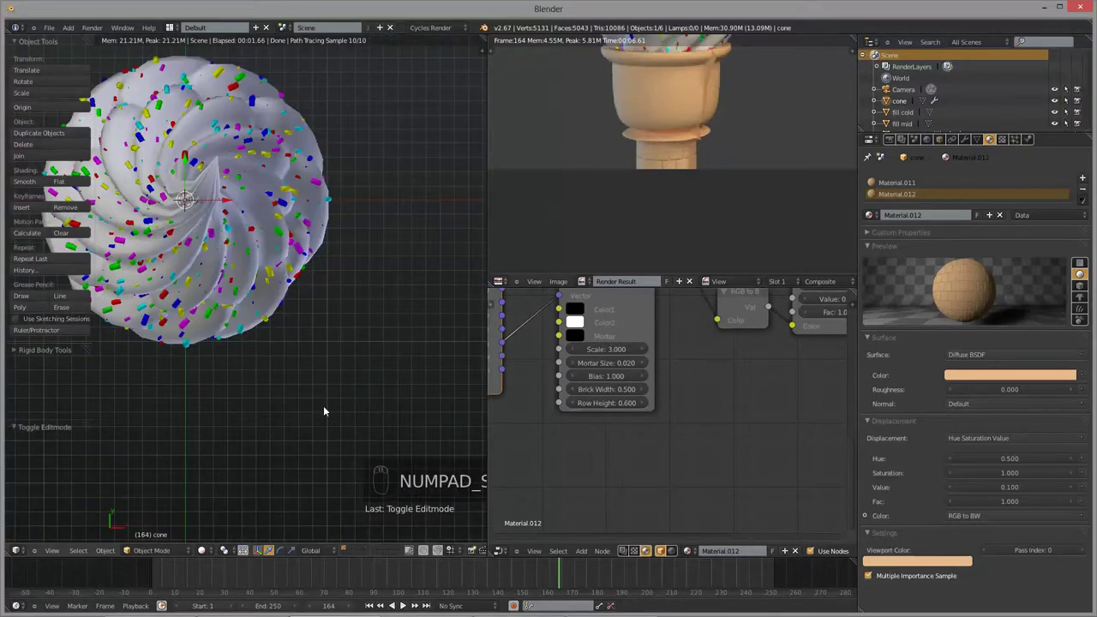
{"action": "key", "text": "KP_0"}
{"action": "left_click_drag", "start_coordinate": [317, 387], "coordinate": [201, 554]}
{"action": "left_click", "coordinate": [201, 553]}
{"action": "left_click_drag", "start_coordinate": [229, 484], "coordinate": [269, 362]}
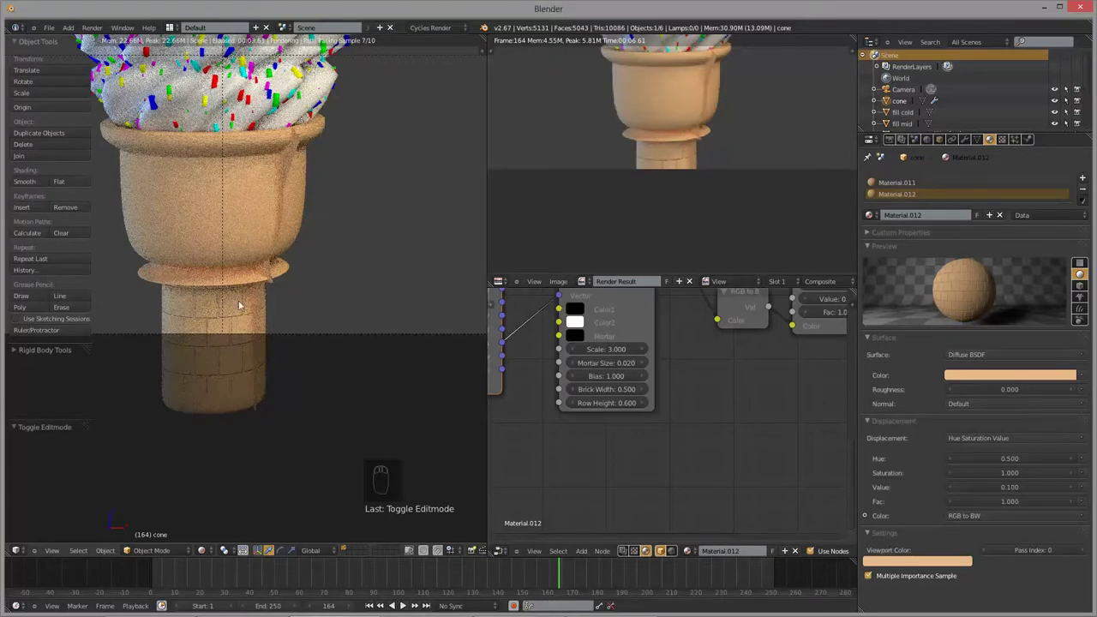
{"action": "key", "text": "Escape"}
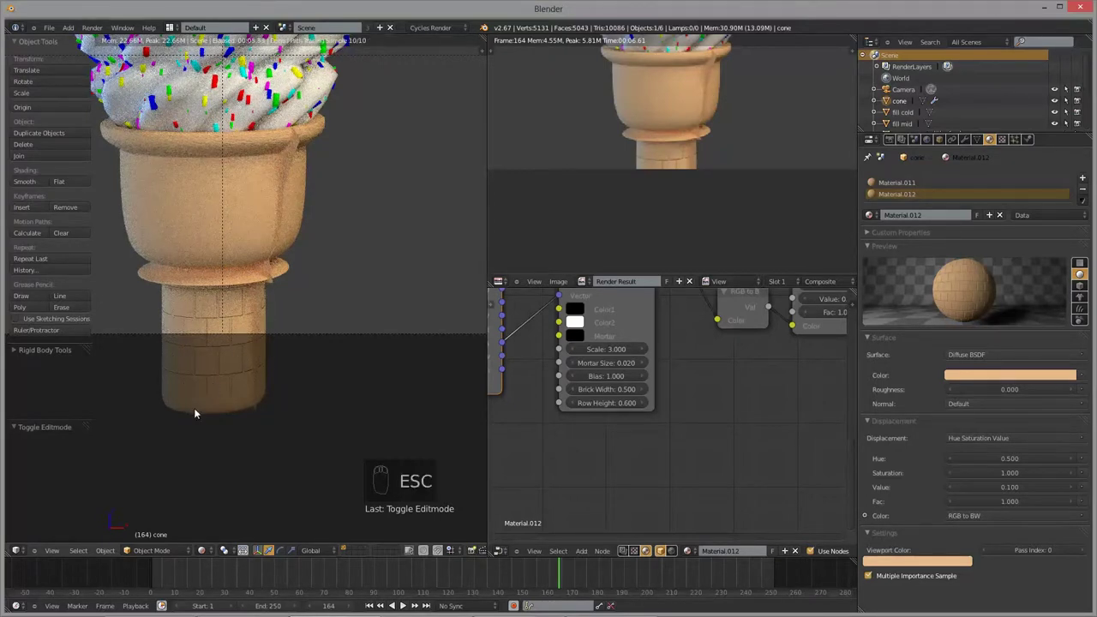
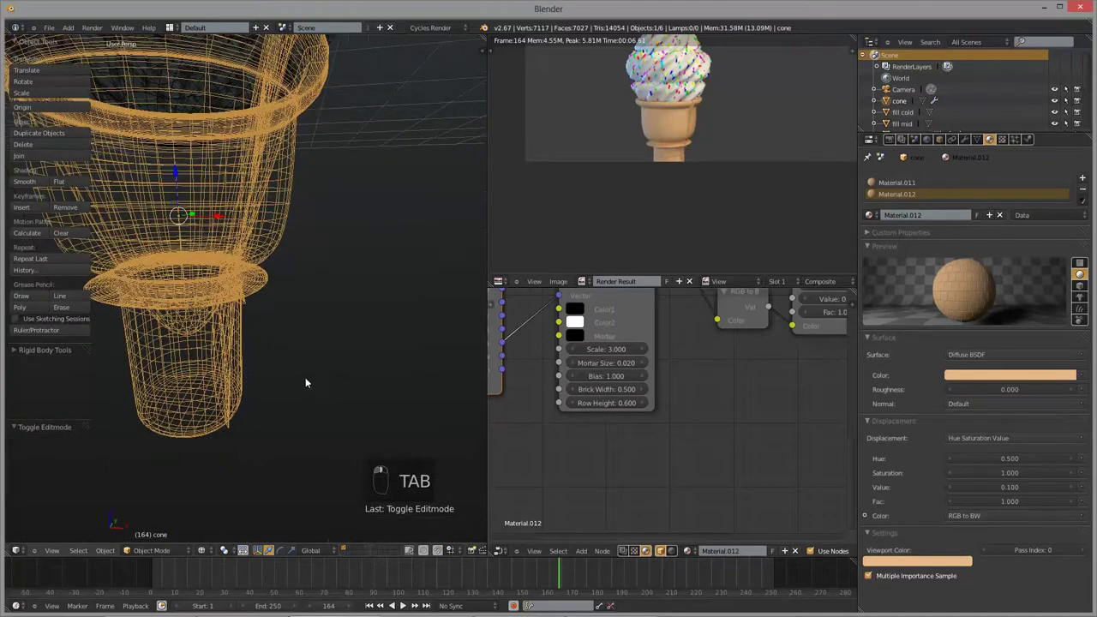
- Zoom in and orbit to inspect the cone's rim and sprinkles up close
{"action": "key", "text": "z"}
{"action": "left_click_drag", "start_coordinate": [155, 553], "coordinate": [252, 464]}
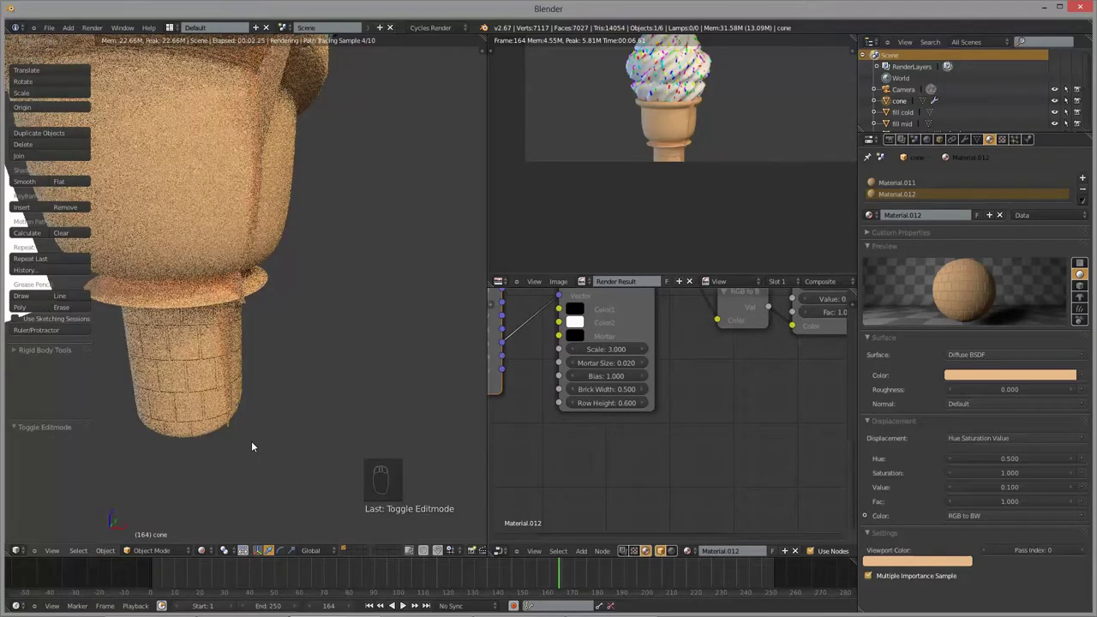
{"action": "key", "text": "KP_0"}
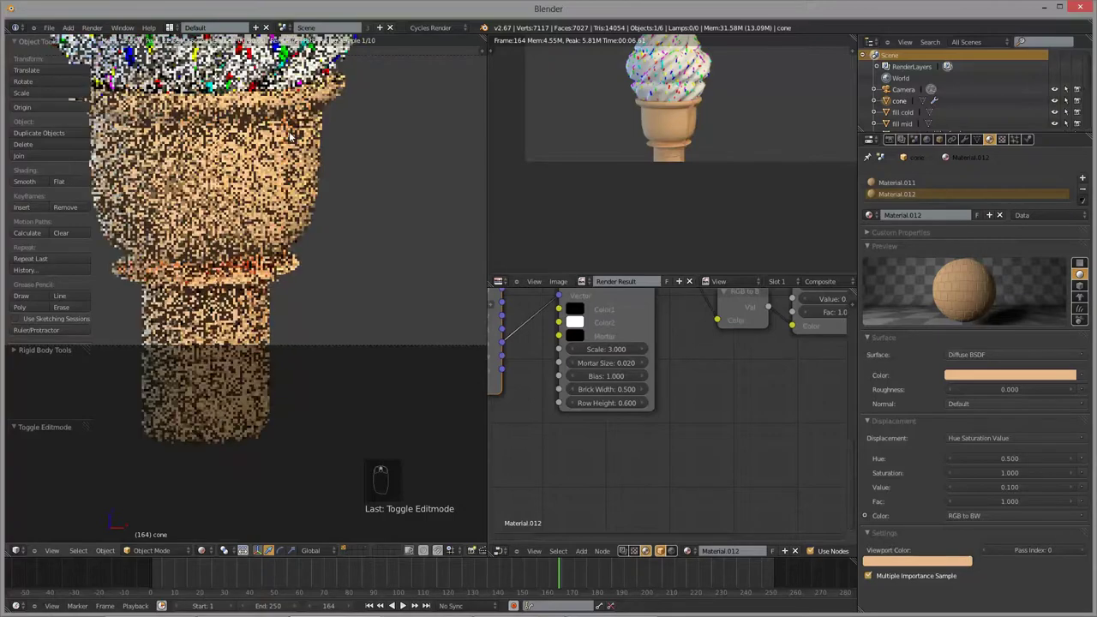
{"action": "left_click_drag", "start_coordinate": [291, 136], "coordinate": [281, 250]}
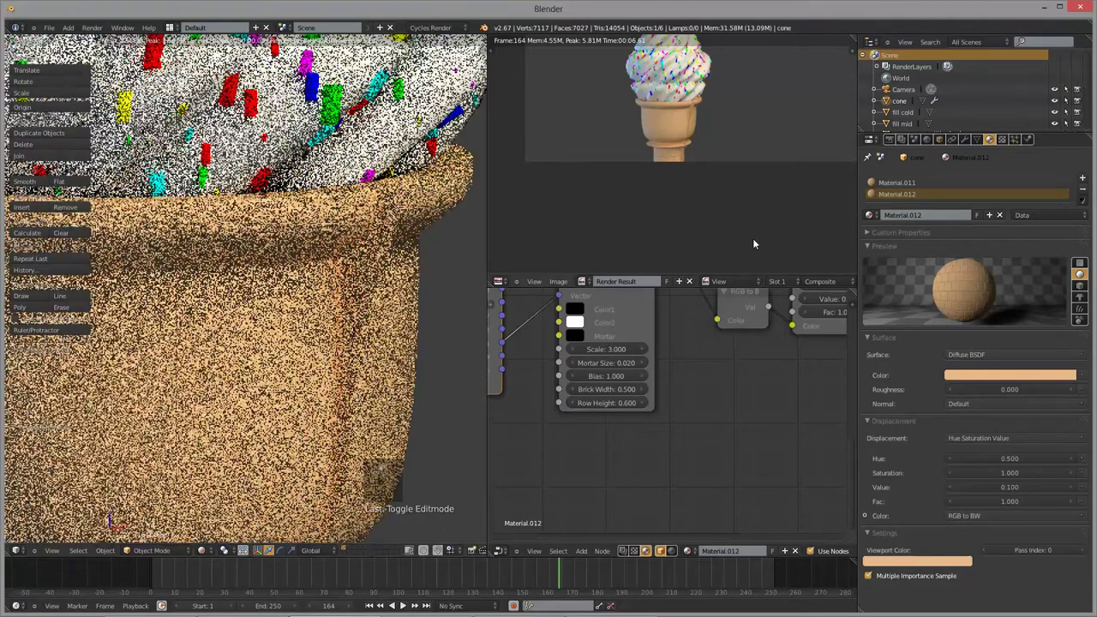
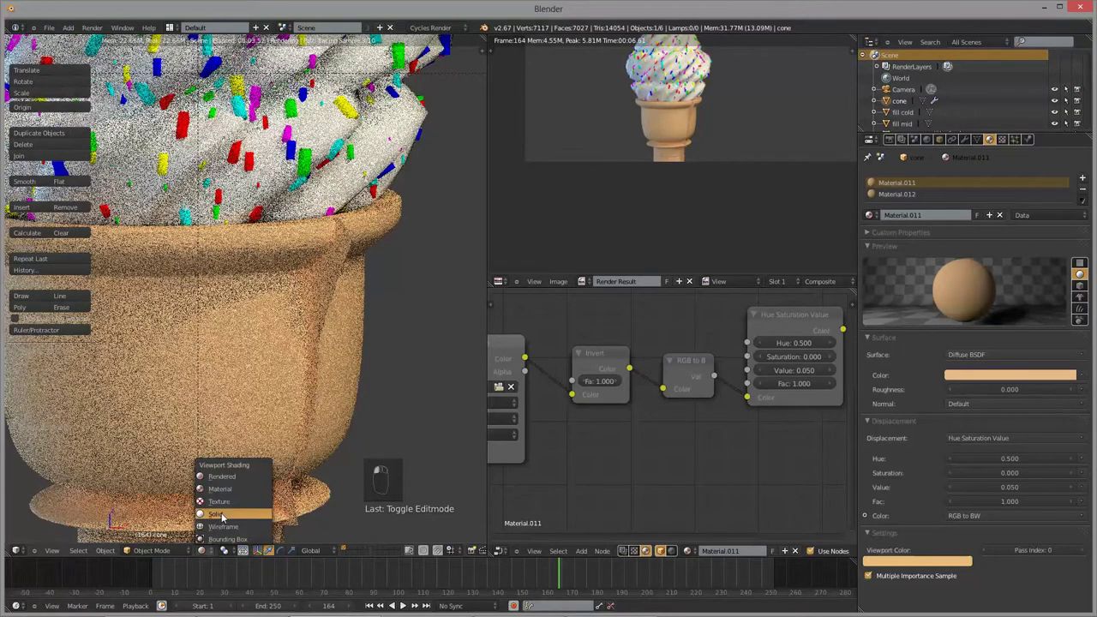
- Render the sprinkled cone from the camera view with F12
{"action": "middle_click", "coordinate": [303, 418]}
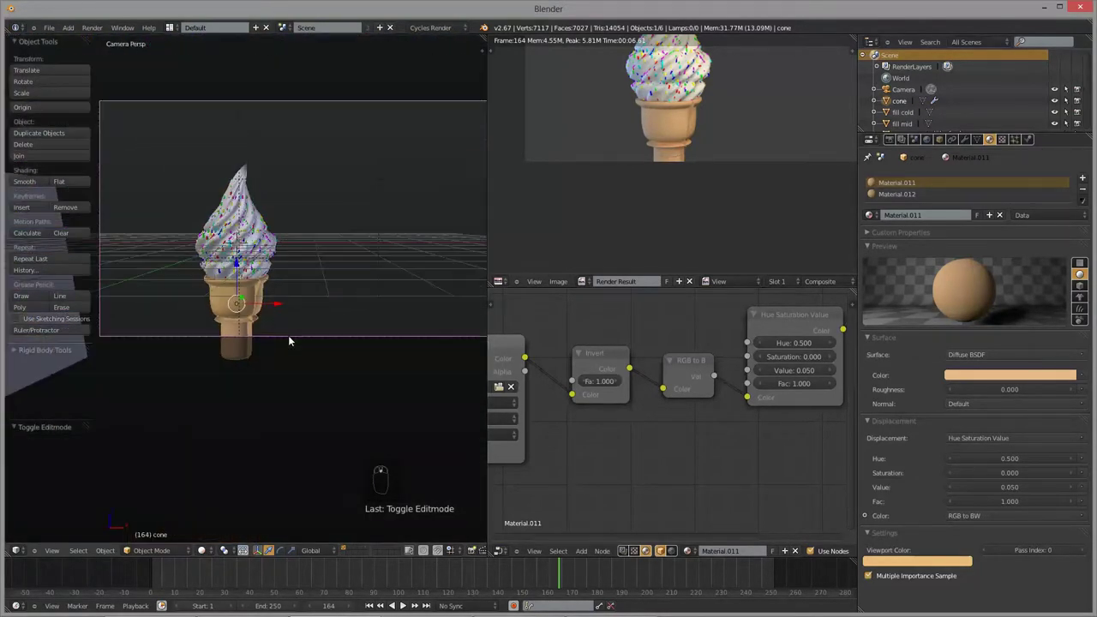
{"action": "key", "text": "F12"}
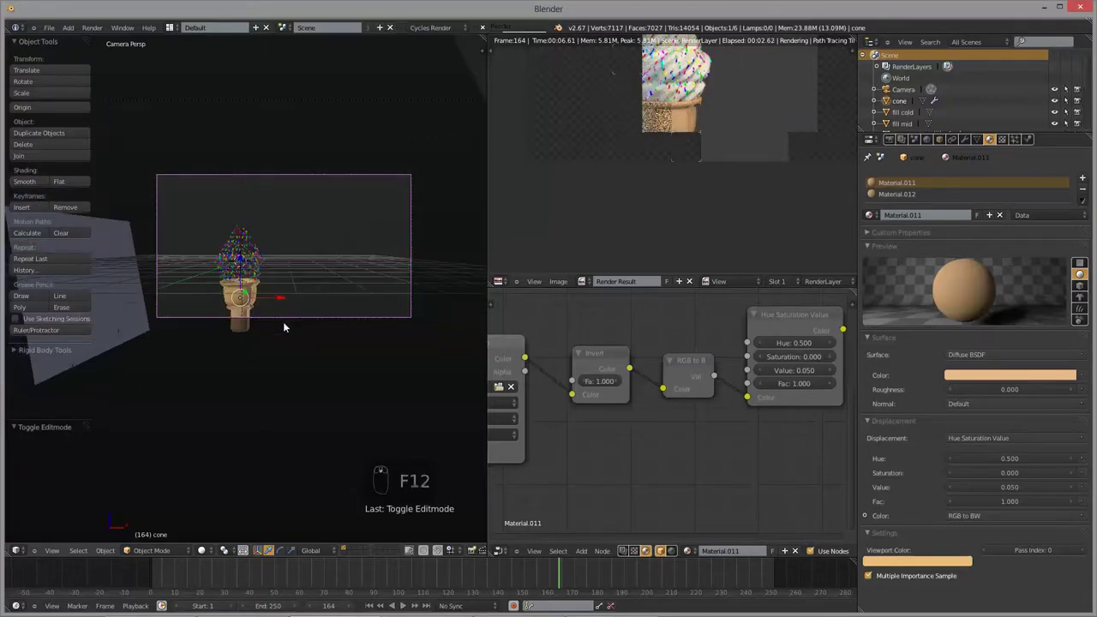
{"action": "key", "text": "ctrl+z"}
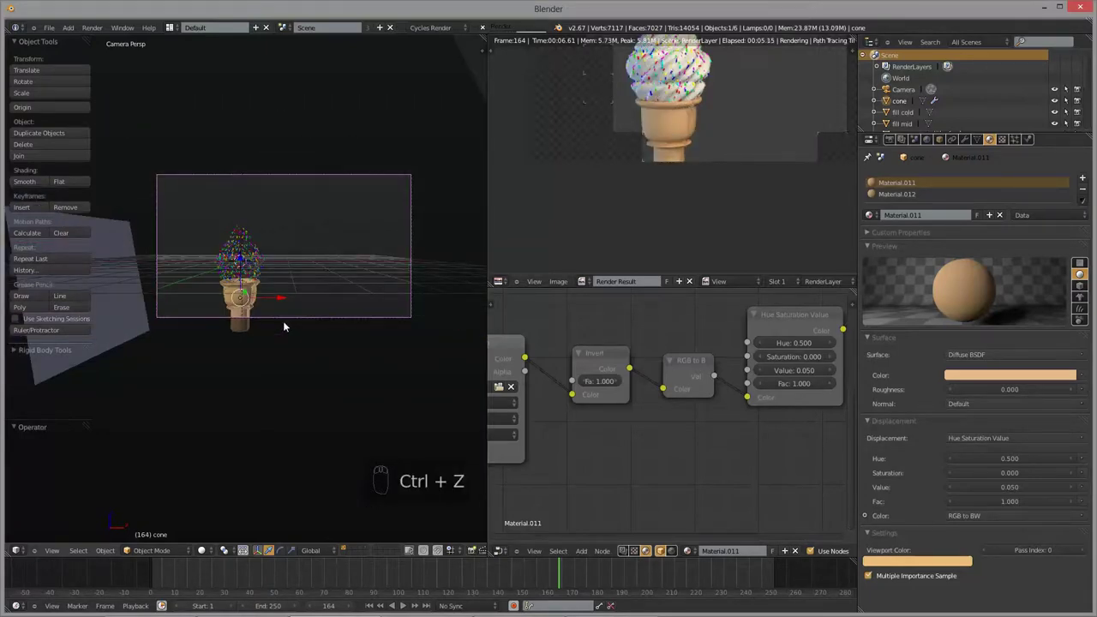
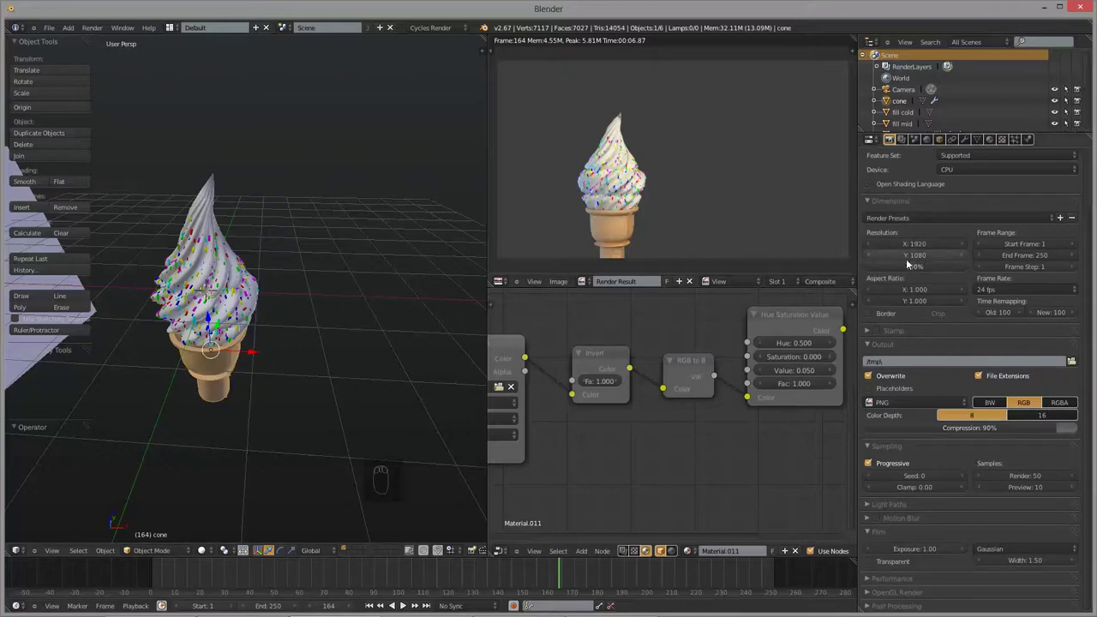
- Enable Film > Transparent so the cone renders over a transparent background
{"action": "left_click_drag", "start_coordinate": [854, 276], "coordinate": [882, 277]}
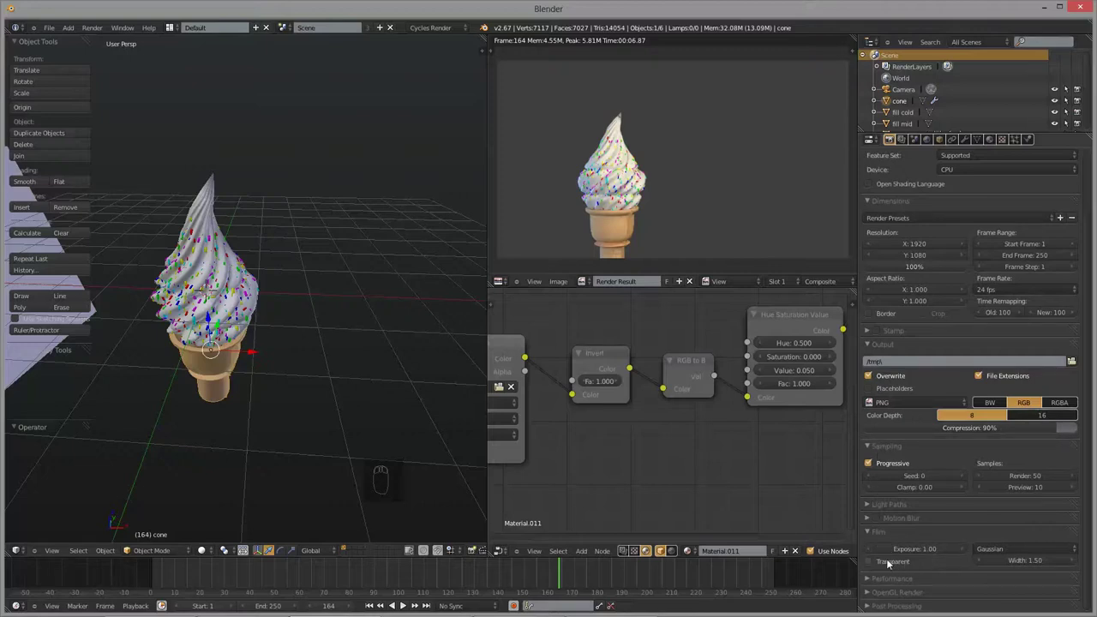
{"action": "left_click_drag", "start_coordinate": [879, 565], "coordinate": [644, 186]}
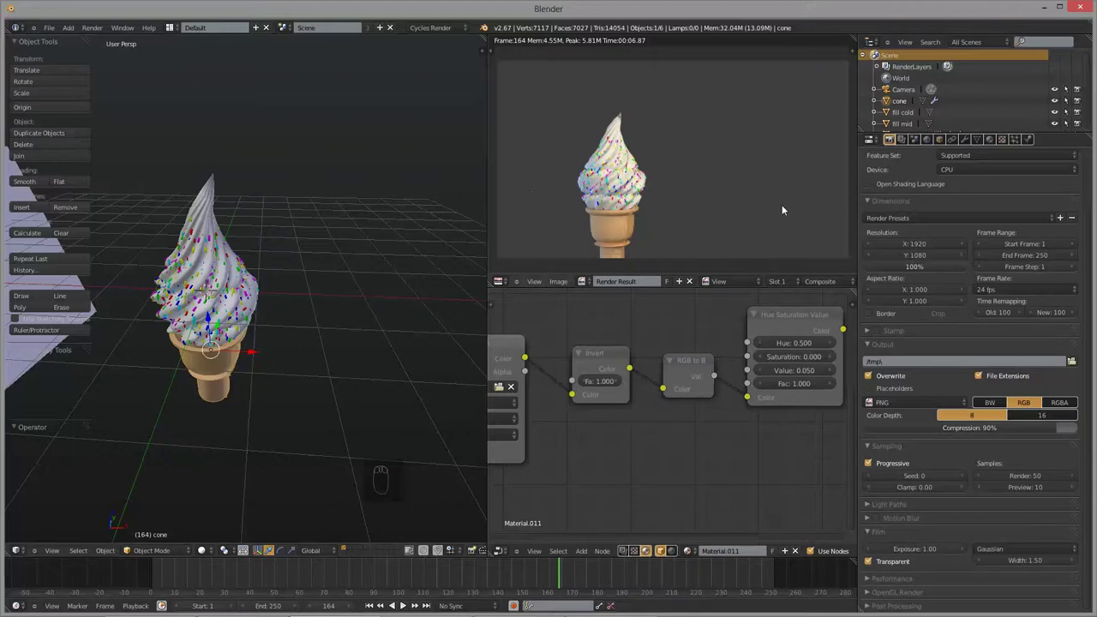
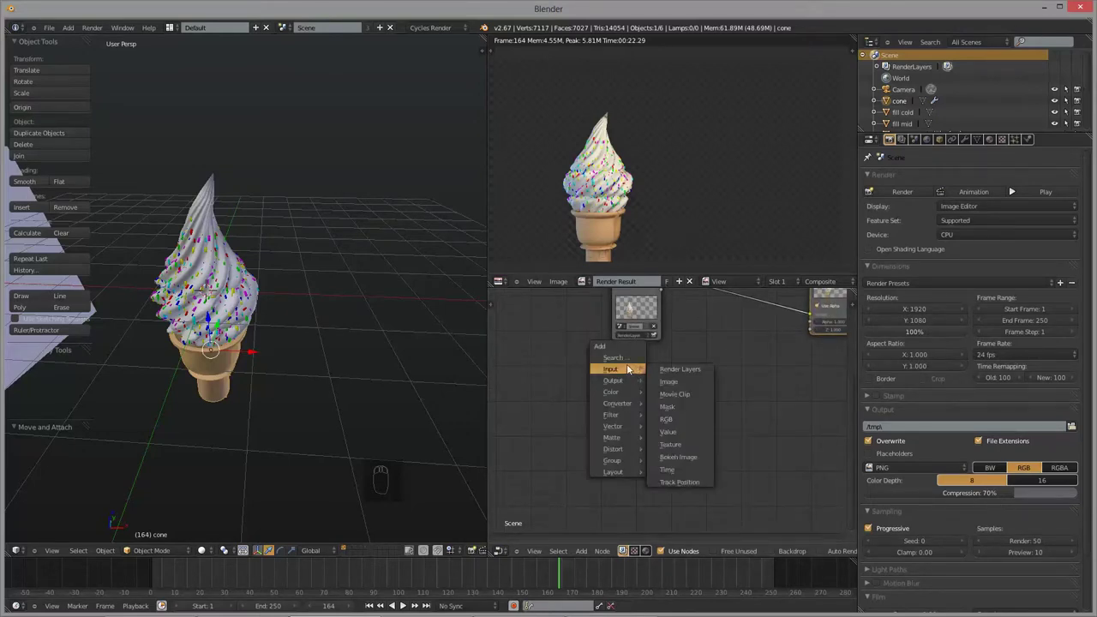
- Rearrange the Render Layers and Composite nodes in the compositor layout
{"action": "key", "text": "shift+a"}
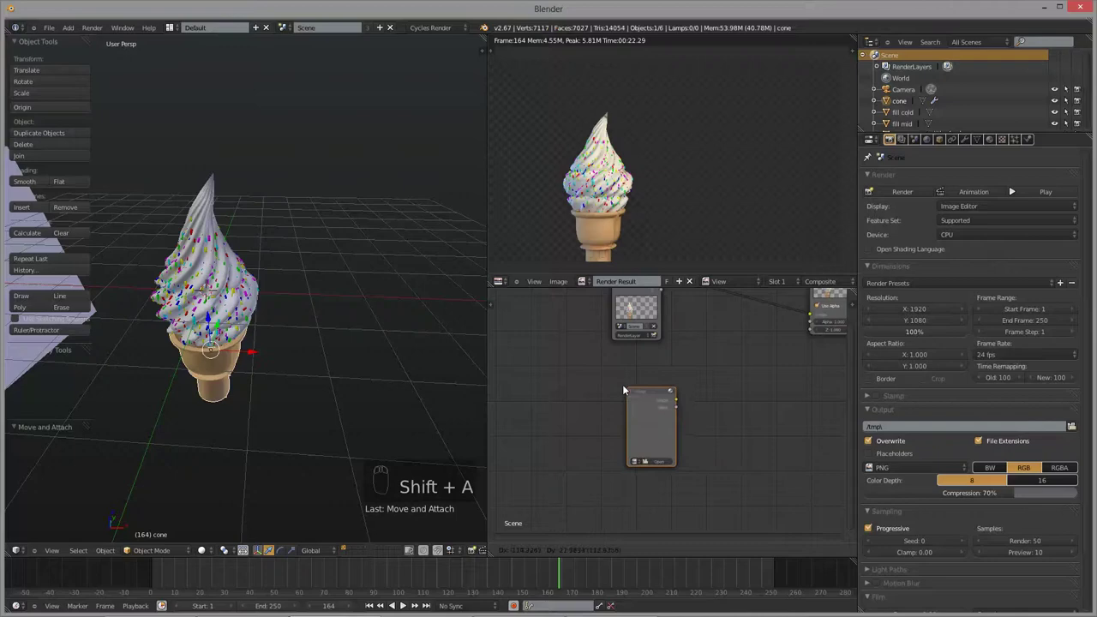
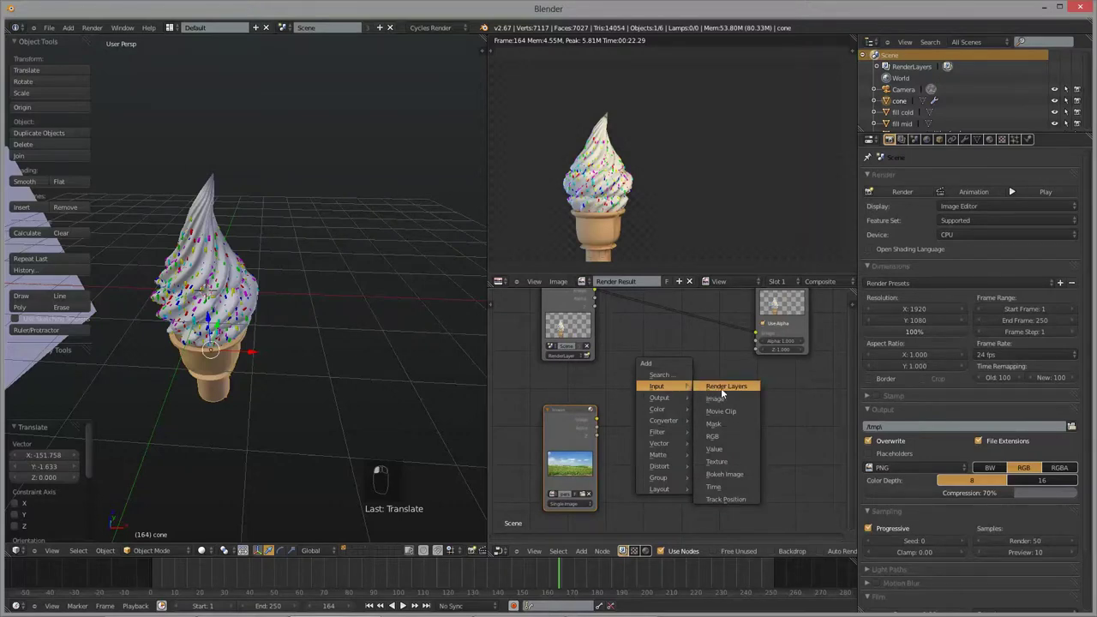
{"action": "key", "text": "shift+a"}
{"action": "key", "text": "x"}
{"action": "left_click_drag", "start_coordinate": [658, 410], "coordinate": [626, 414]}
- Add an RGB Curves node wired between Render Layers and Composite
{"action": "key", "text": "shift+a"}
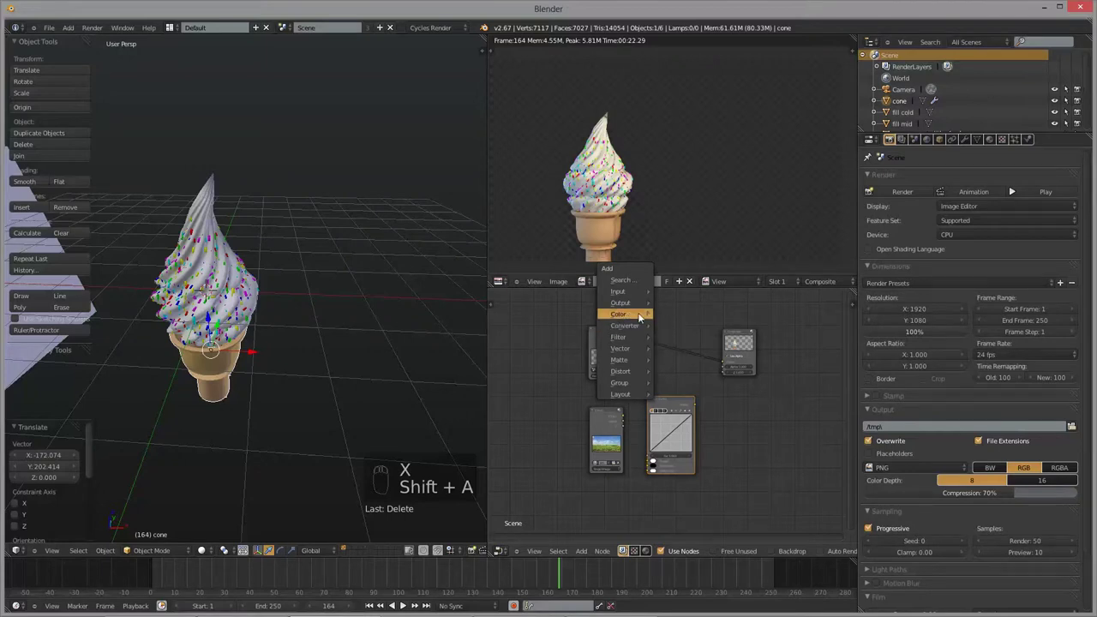
{"action": "key", "text": "shift+a"}
{"action": "left_click", "coordinate": [720, 337]}
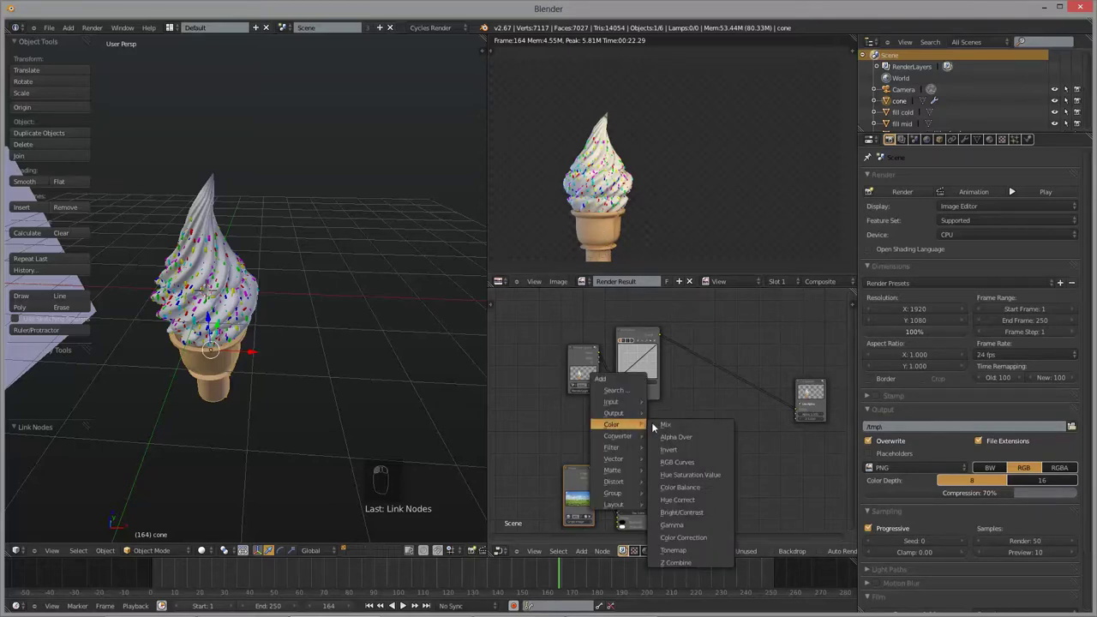
- Add the sky-and-field Image node chain and wire it behind the cone render into Composite
{"action": "key", "text": "shift+a"}
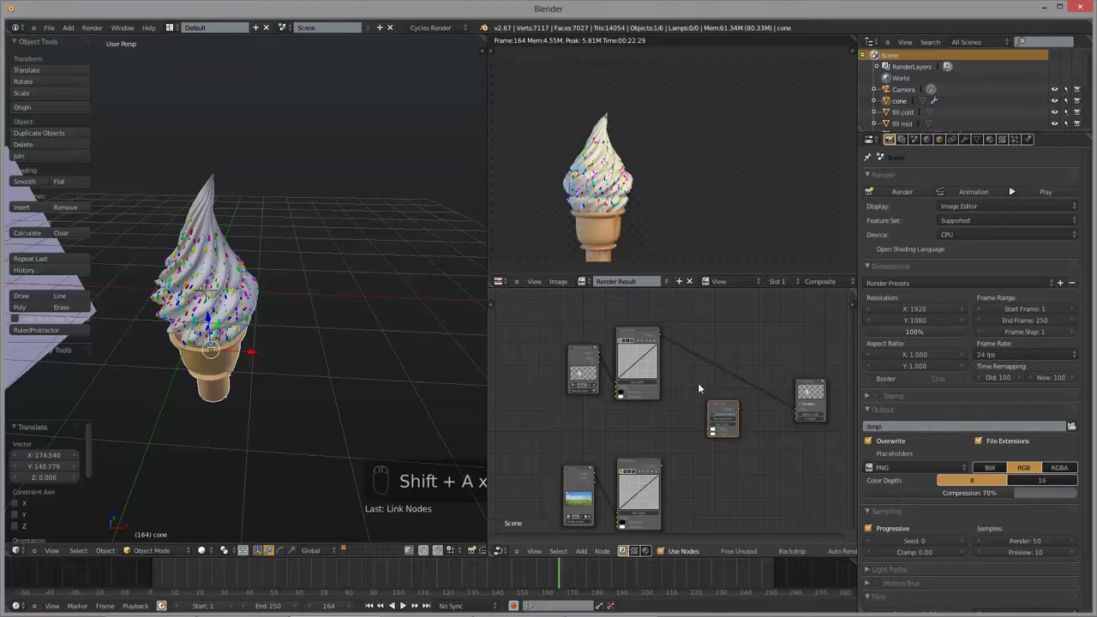
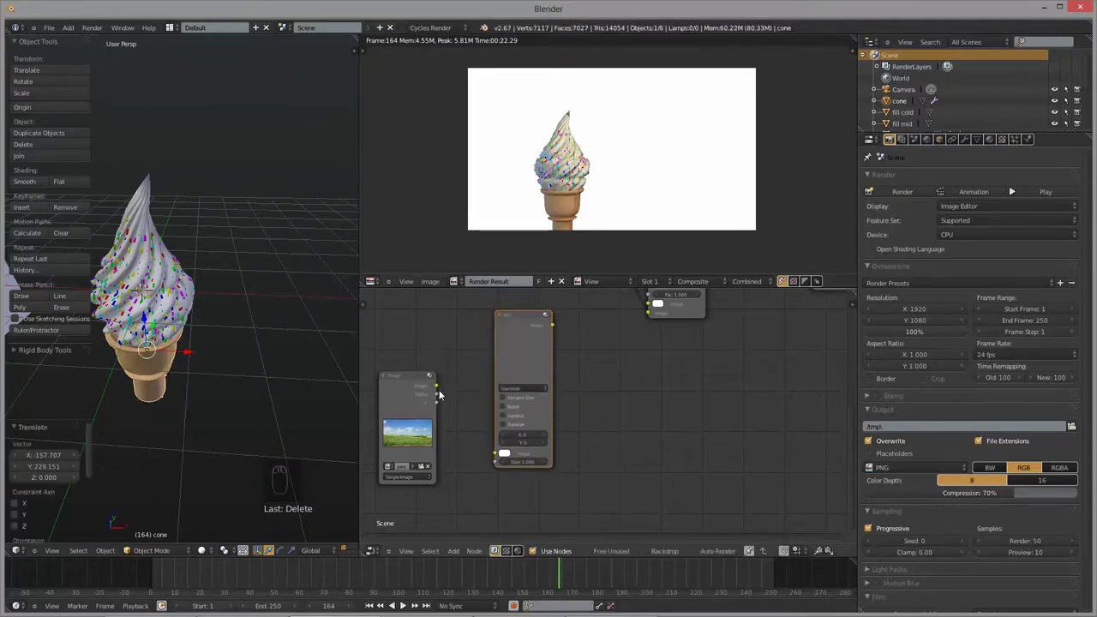
{"action": "left_click_drag", "start_coordinate": [597, 341], "coordinate": [526, 416]}
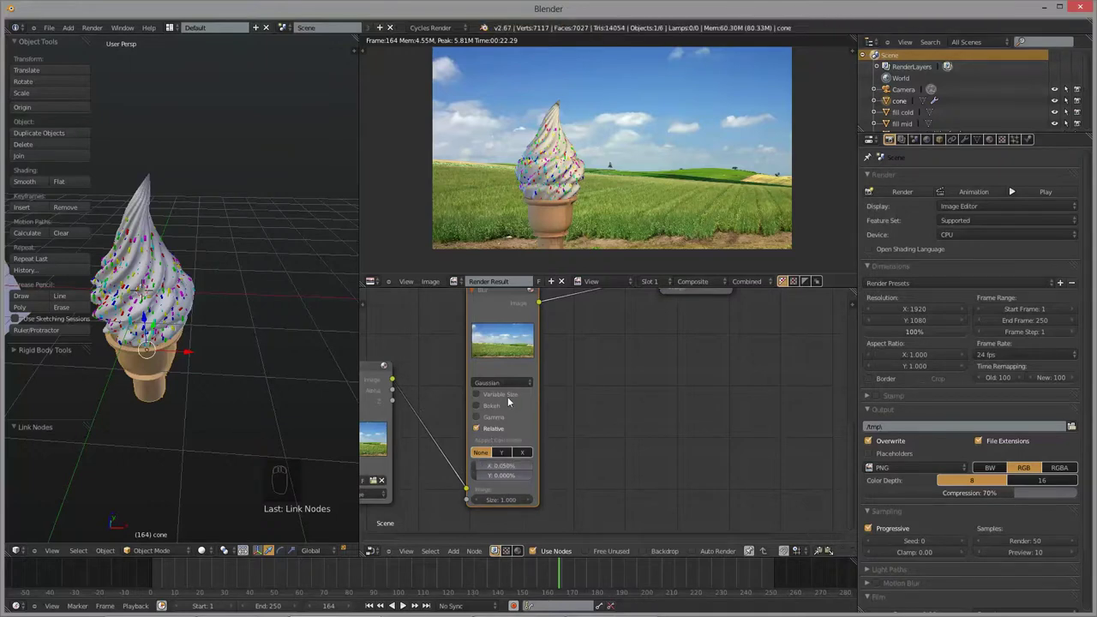
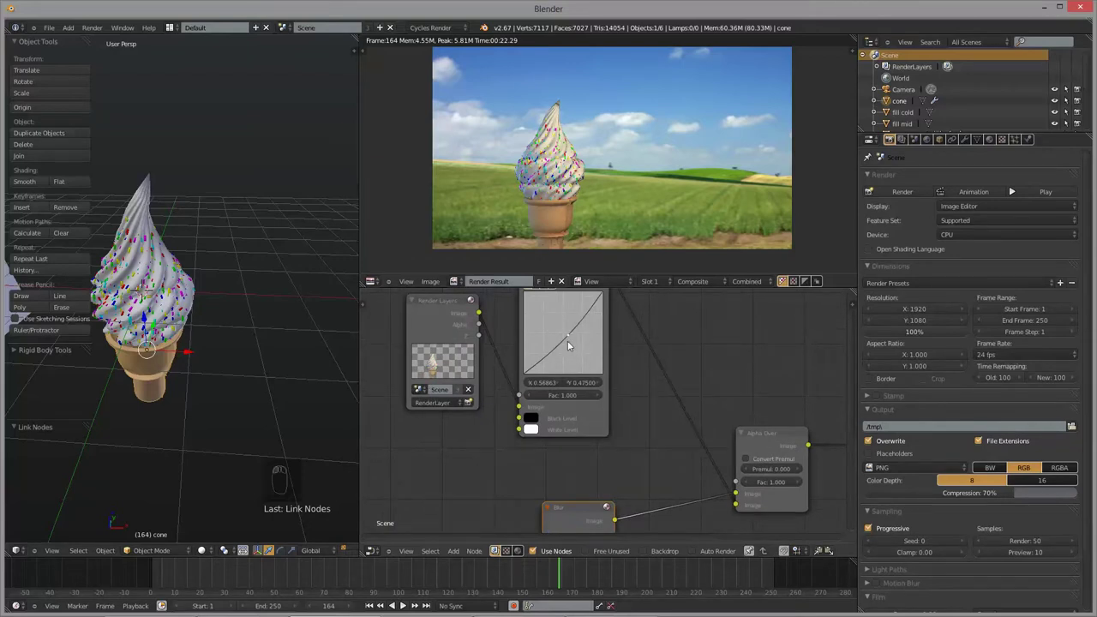
- Pan the node editor to bring the Lens Distortion node and its Image output into view
{"action": "left_click_drag", "start_coordinate": [566, 335], "coordinate": [649, 388]}
{"action": "left_click_drag", "start_coordinate": [667, 427], "coordinate": [725, 473]}
{"action": "left_click", "coordinate": [725, 474]}
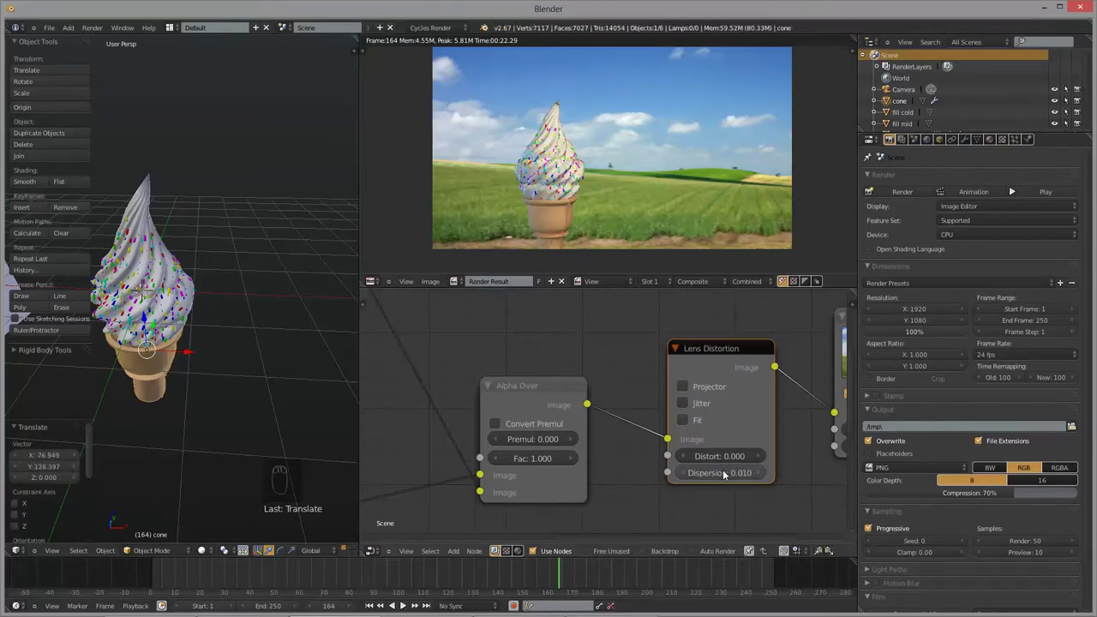